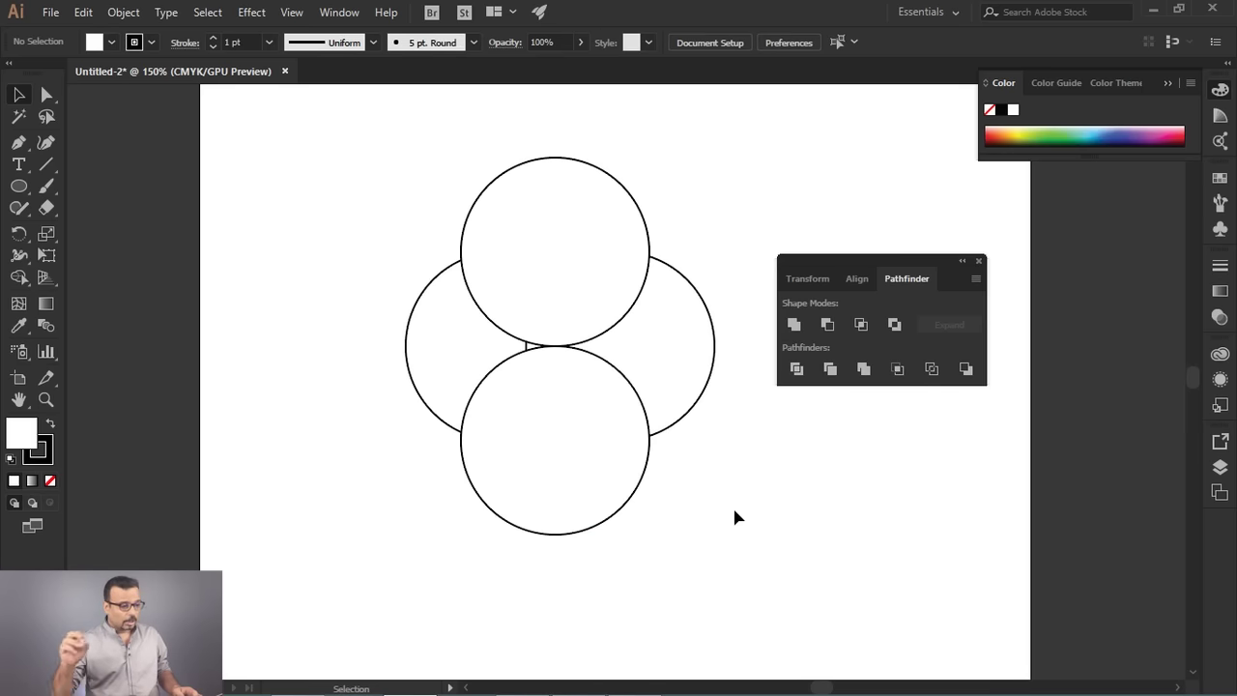
Unite the four overlapping circles into a single four-lobed outline with Pathfinder.
click(728, 468)
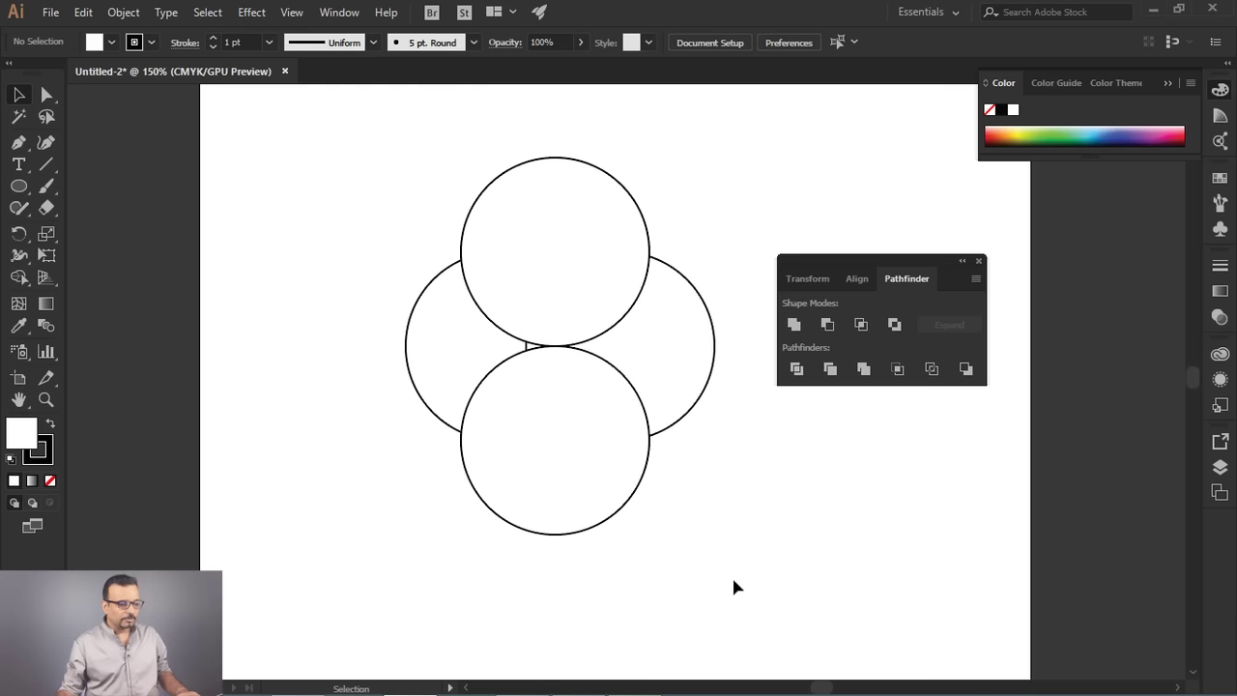
drag(702, 535, 798, 332)
click(797, 332)
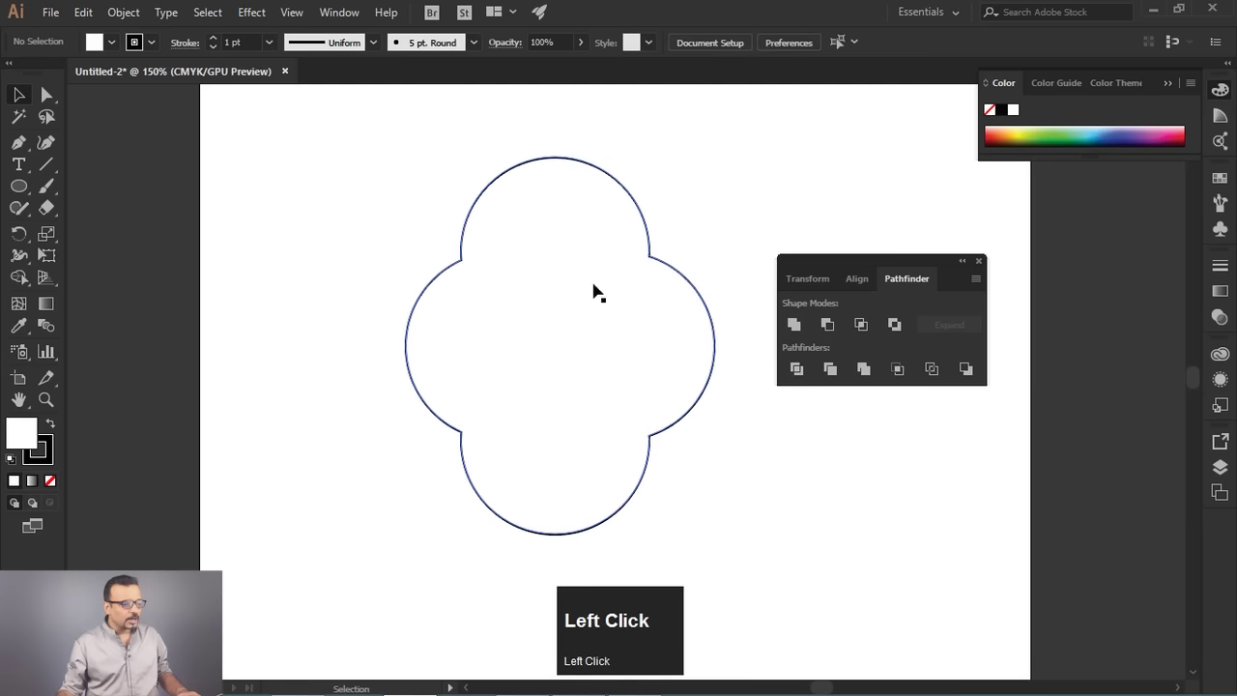
Move the merged four-lobed shape up and left, then delete it to empty the artboard.
drag(573, 284, 446, 167)
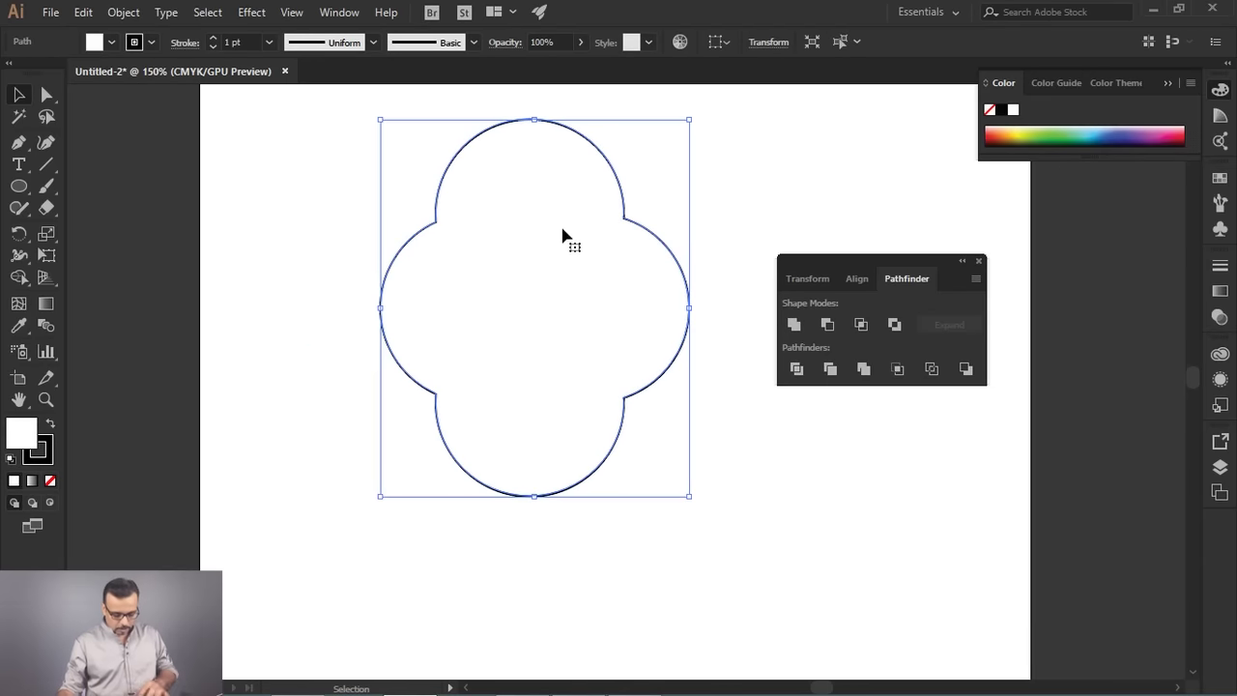
key(Delete)
Draw two overlapping circles and apply Minus Front so only a crescent remains.
click(27, 187)
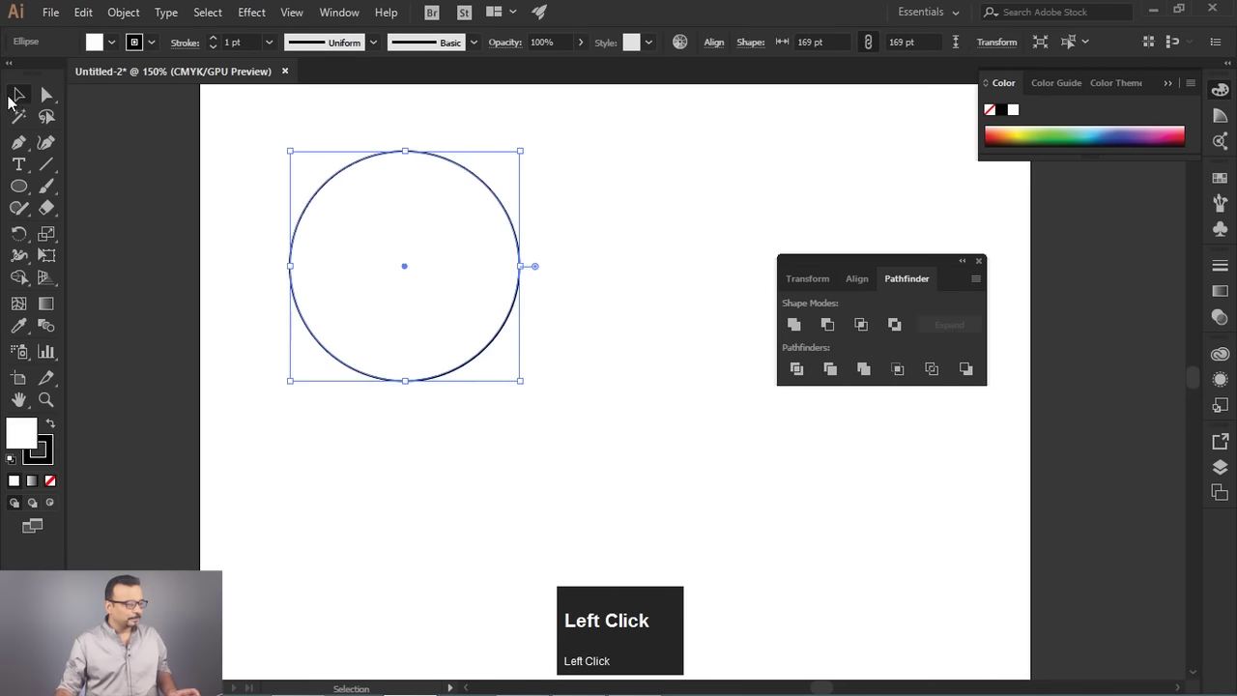
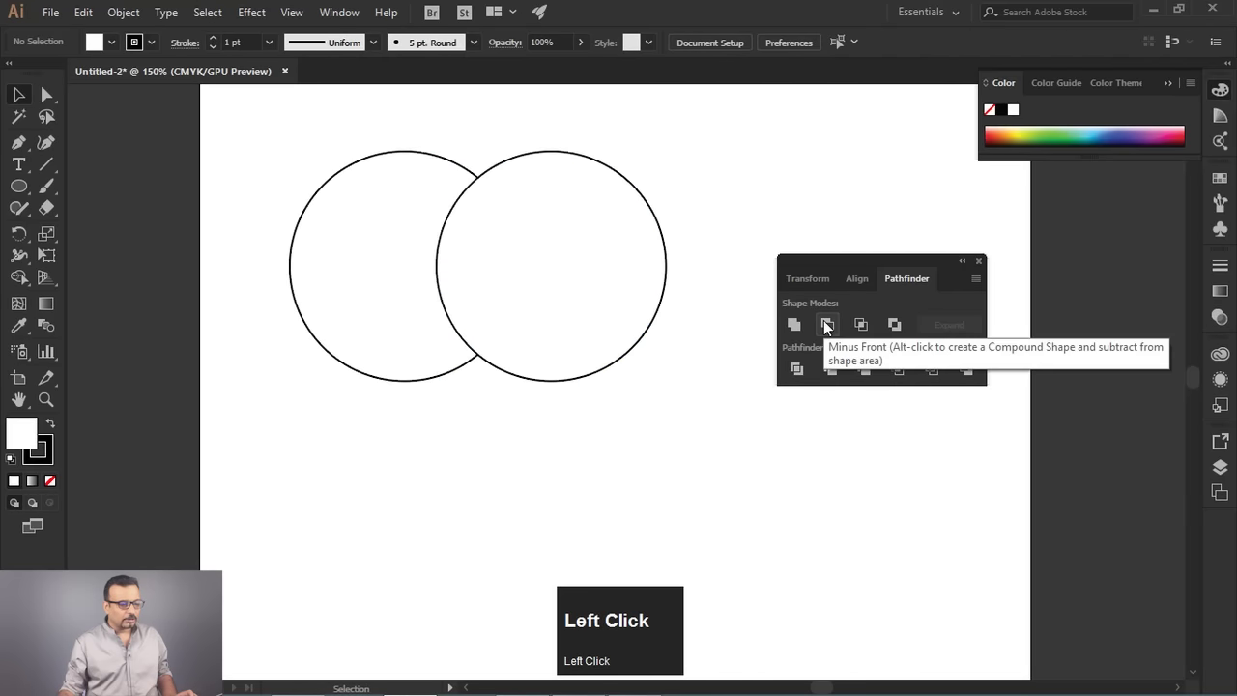
drag(462, 334, 632, 292)
click(649, 167)
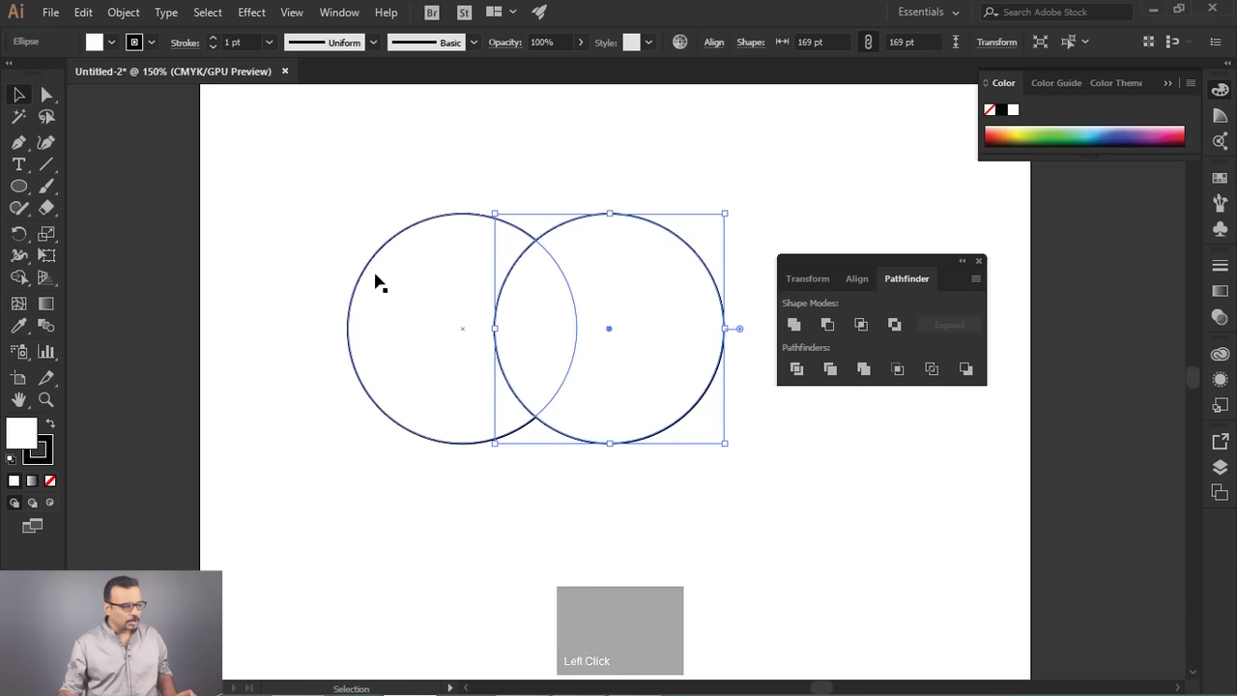
drag(372, 161, 526, 308)
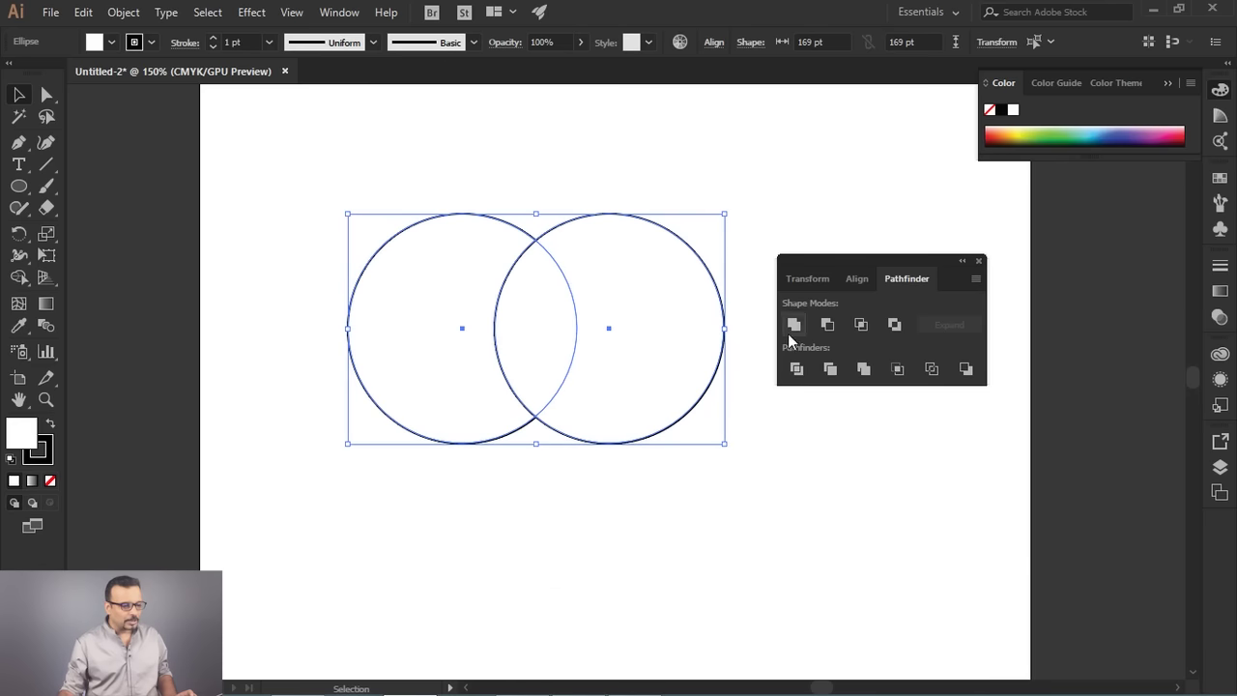
click(838, 329)
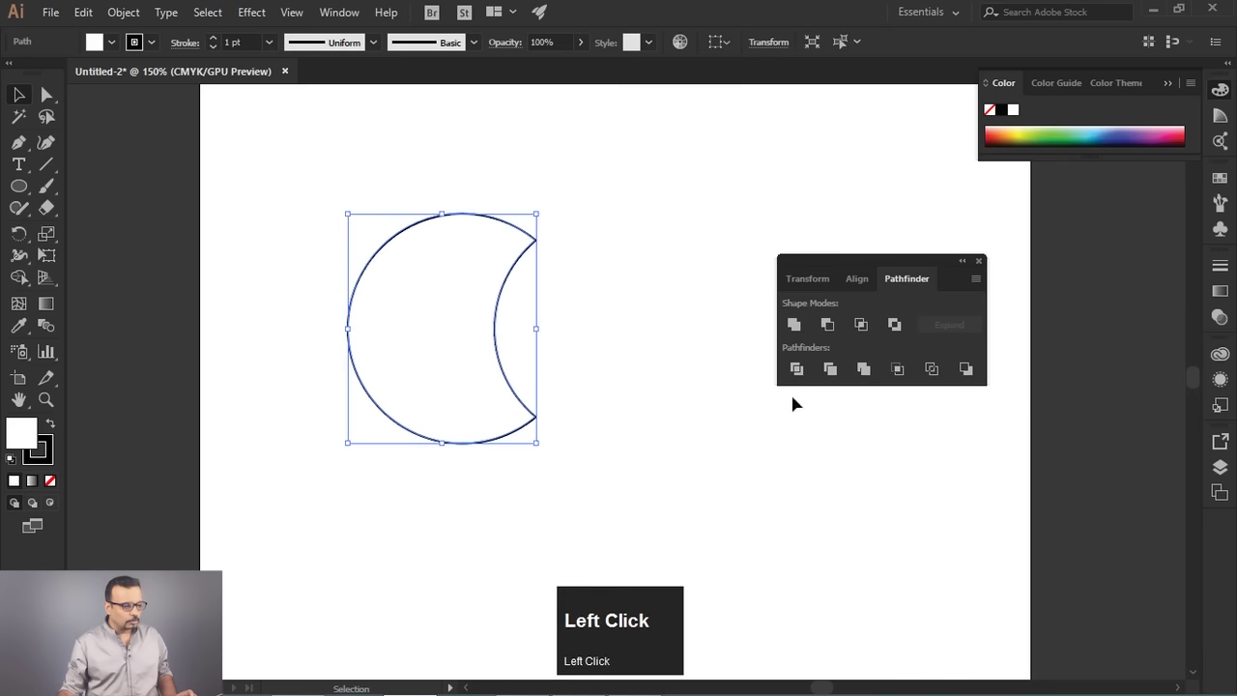
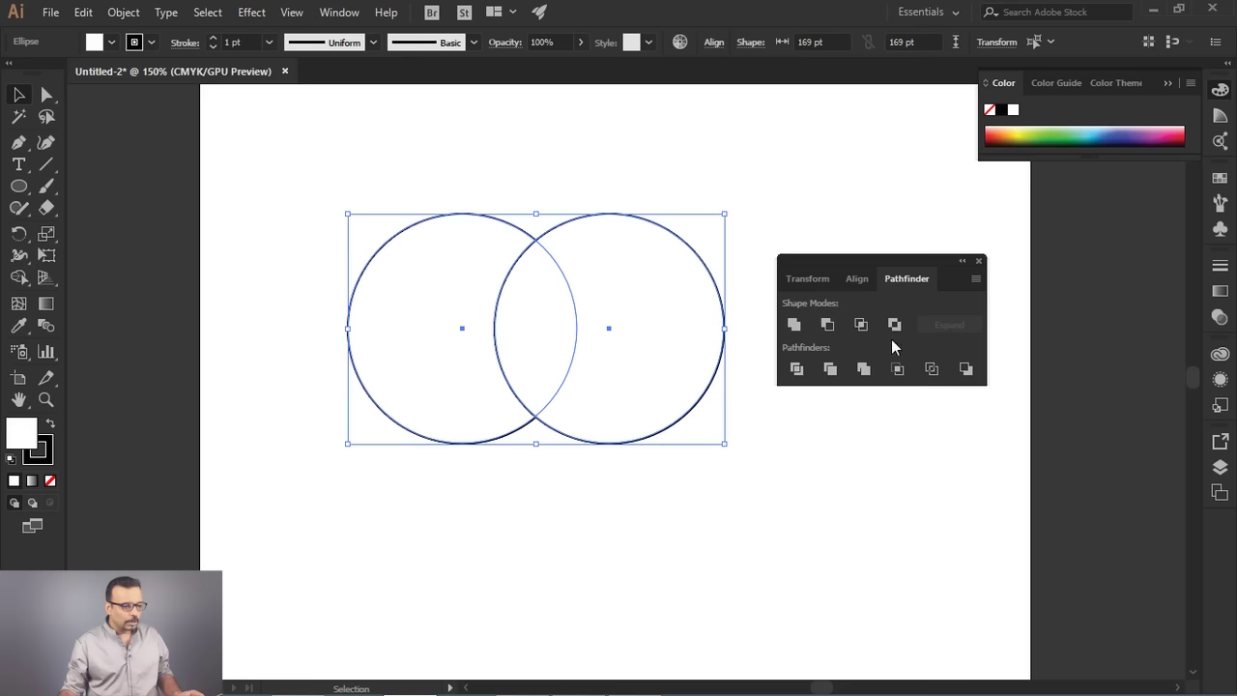
Undo the lens result to restore both circles and marquee-select them.
click(871, 329)
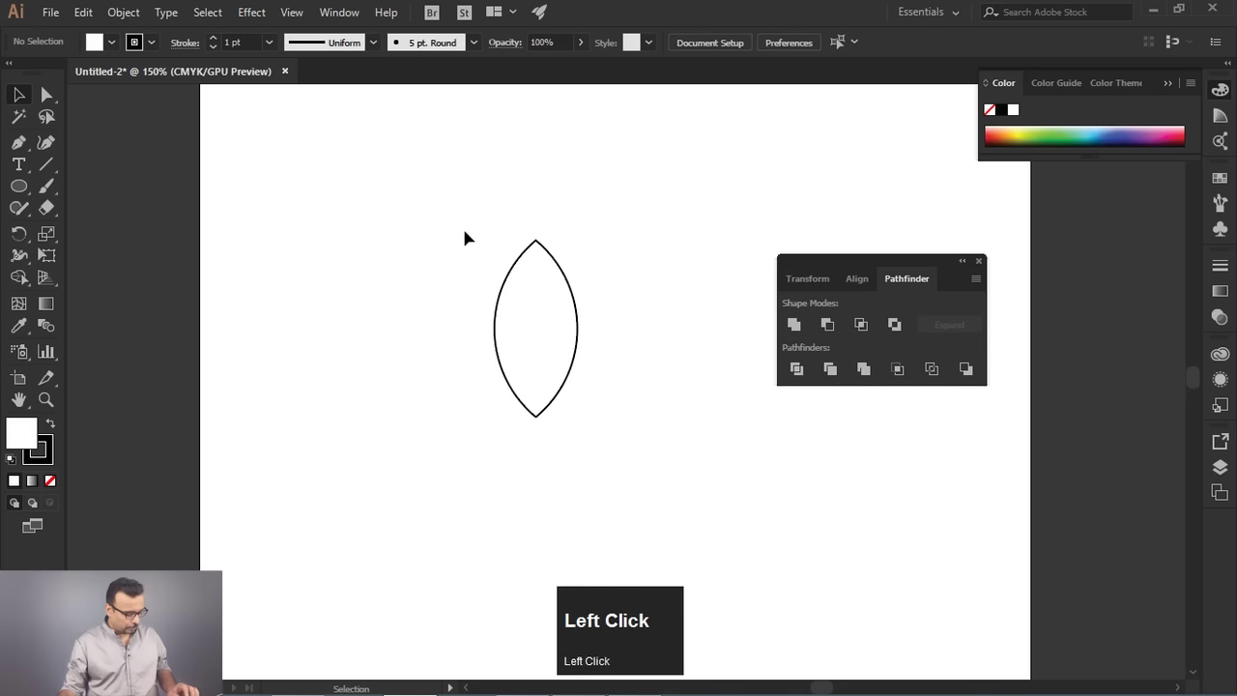
key(ctrl+z)
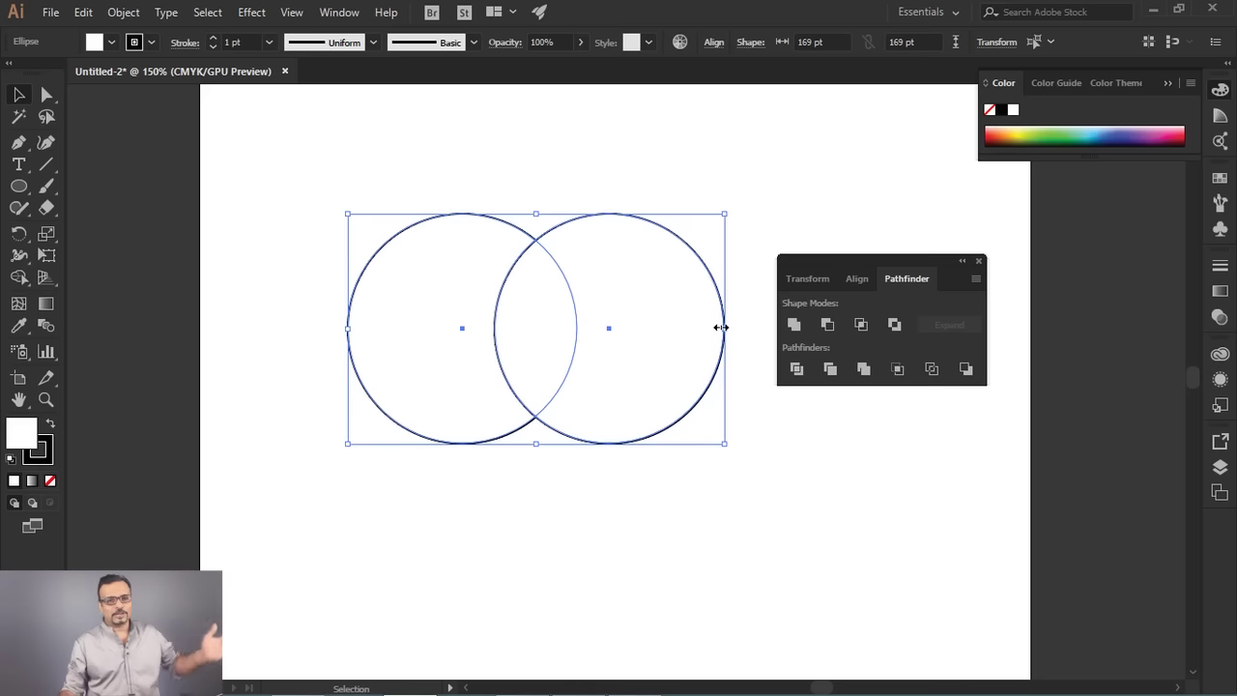
click(770, 474)
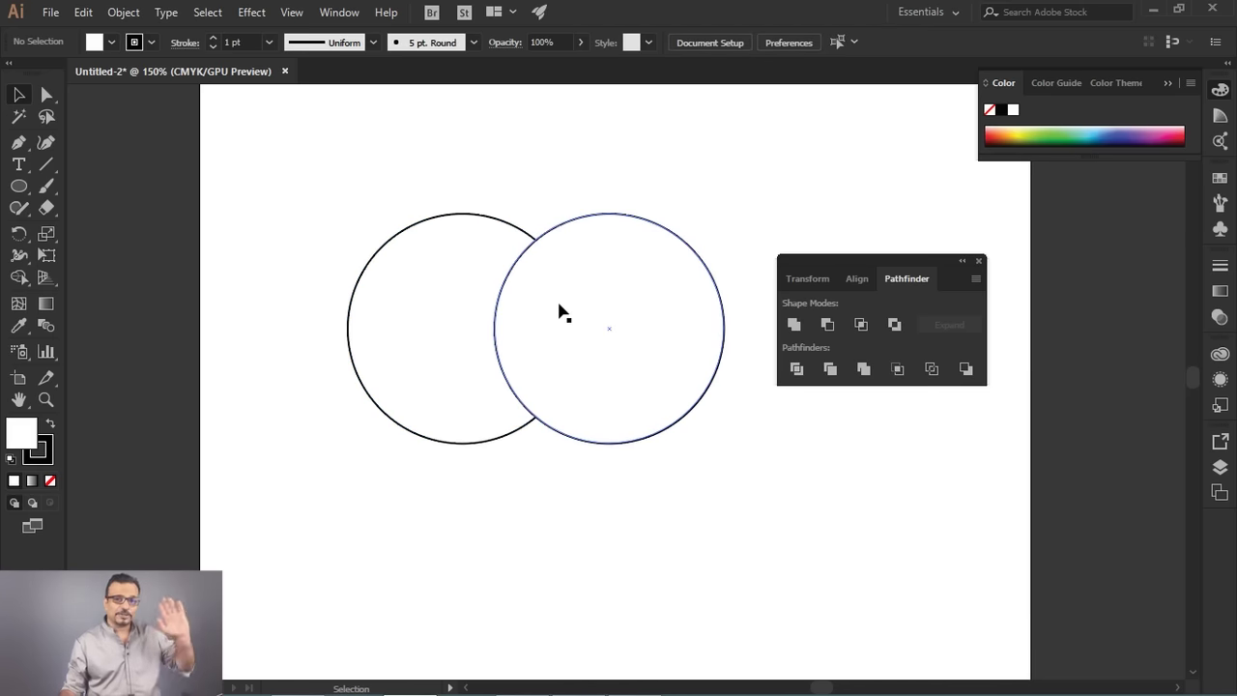
drag(531, 130, 533, 335)
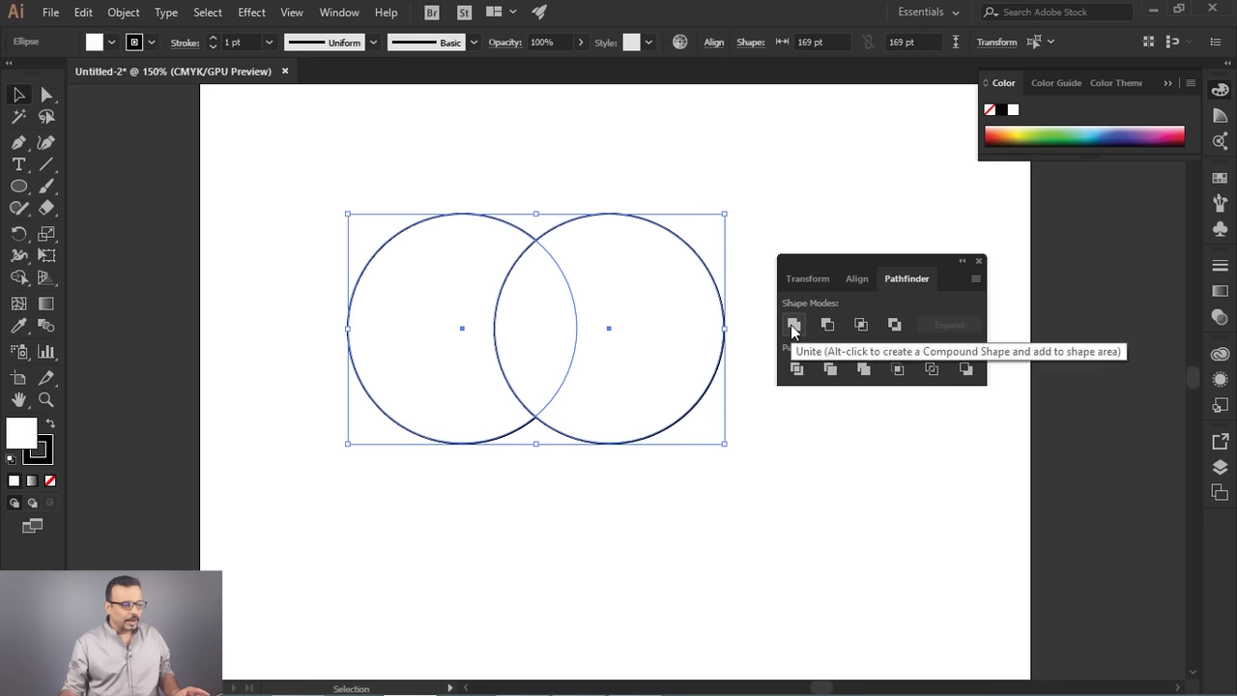
Try Unite, Minus Front and Intersect on the pair, undoing each with Ctrl+Z.
click(798, 331)
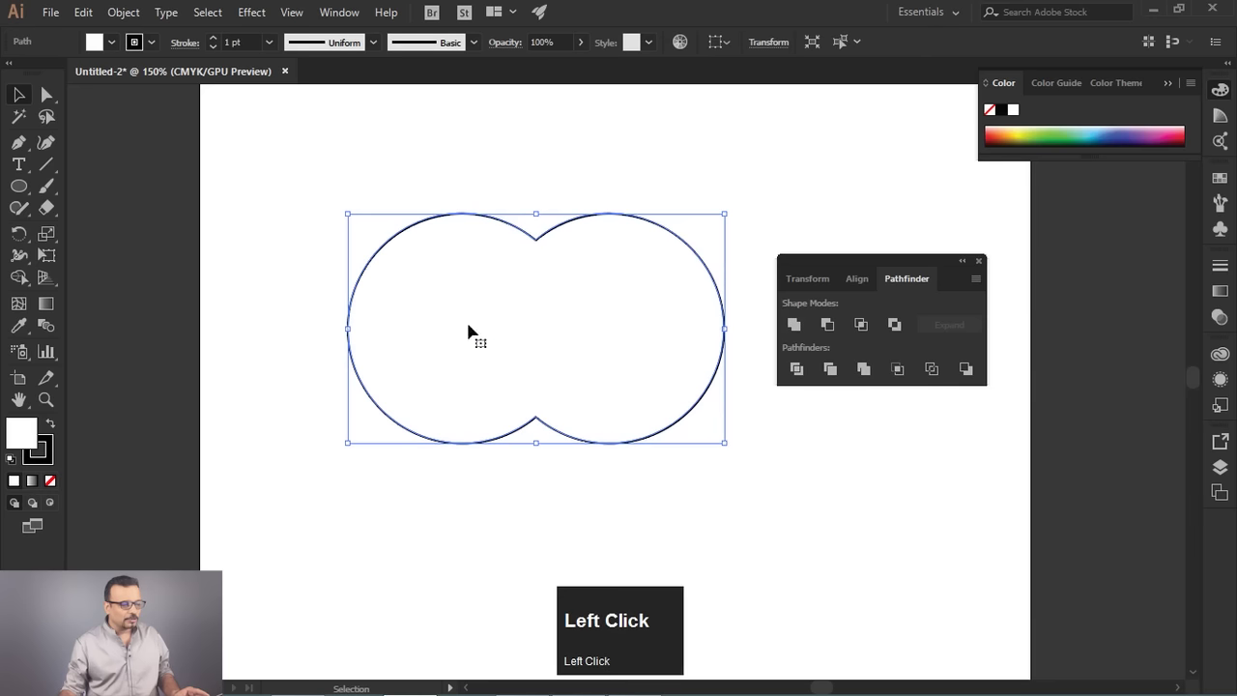
click(675, 305)
key(ctrl+z)
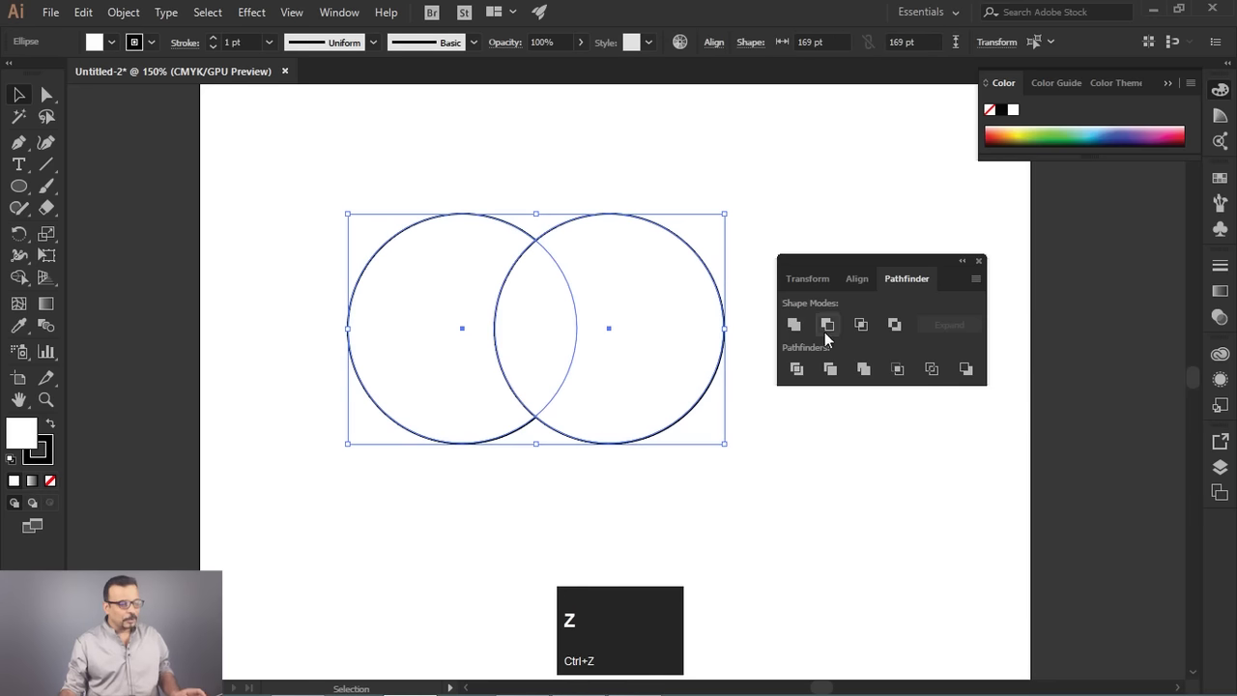
click(835, 330)
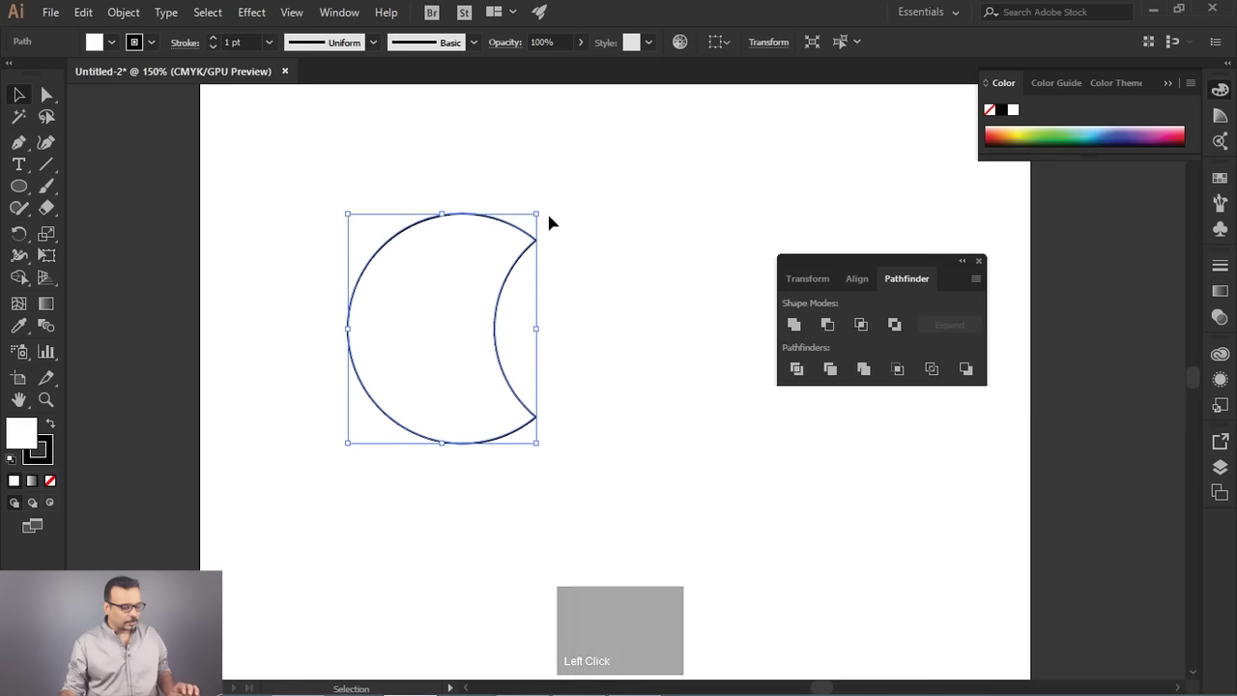
click(613, 237)
key(ctrl+z)
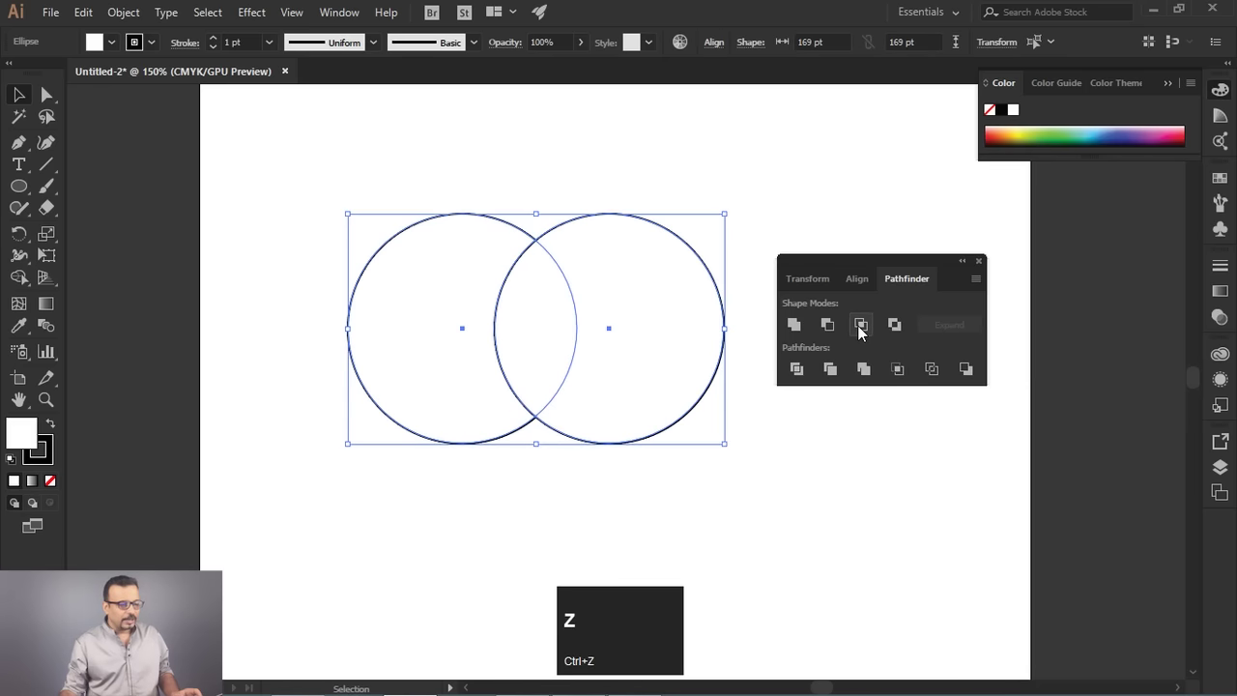
click(863, 332)
key(ctrl+z)
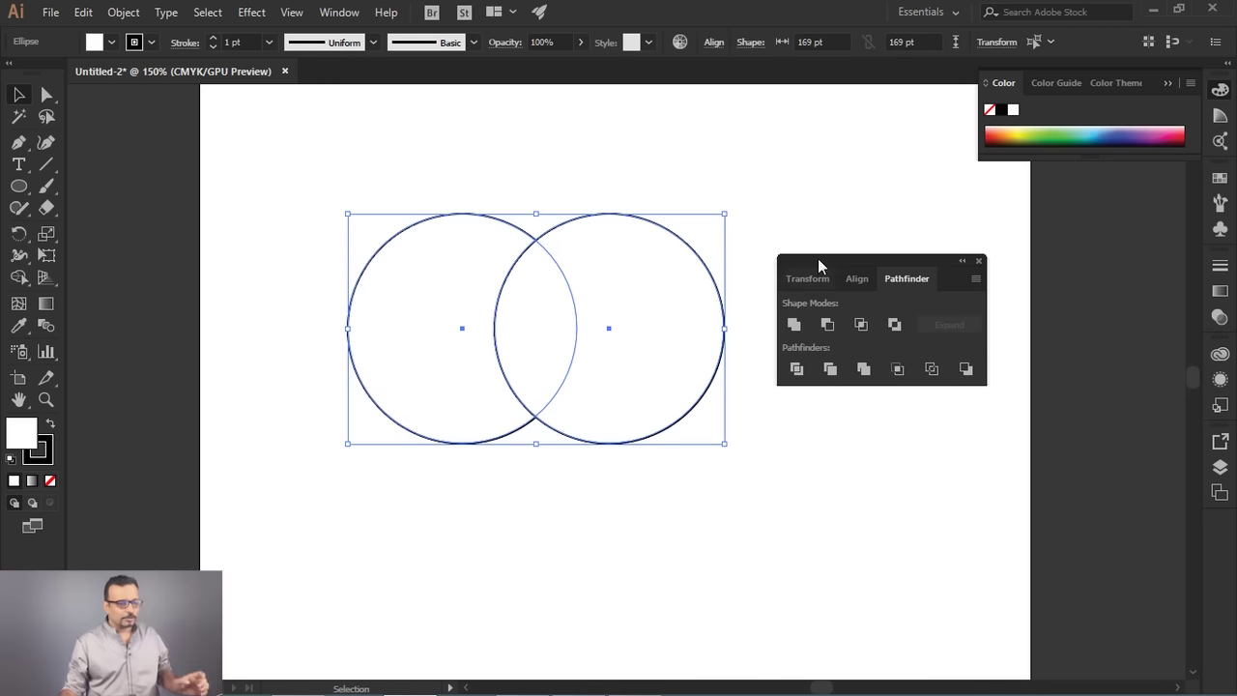
Move the Pathfinder panel aside, select both circles and delete them.
drag(823, 261, 625, 279)
click(600, 159)
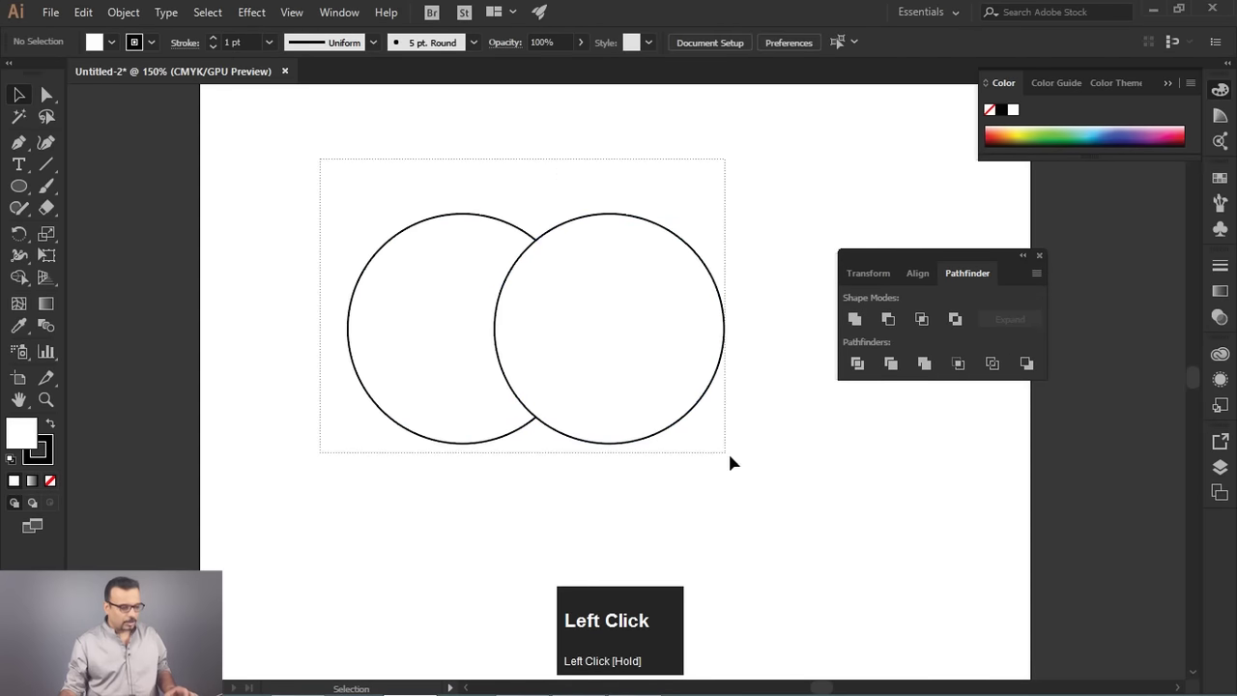
key(Delete)
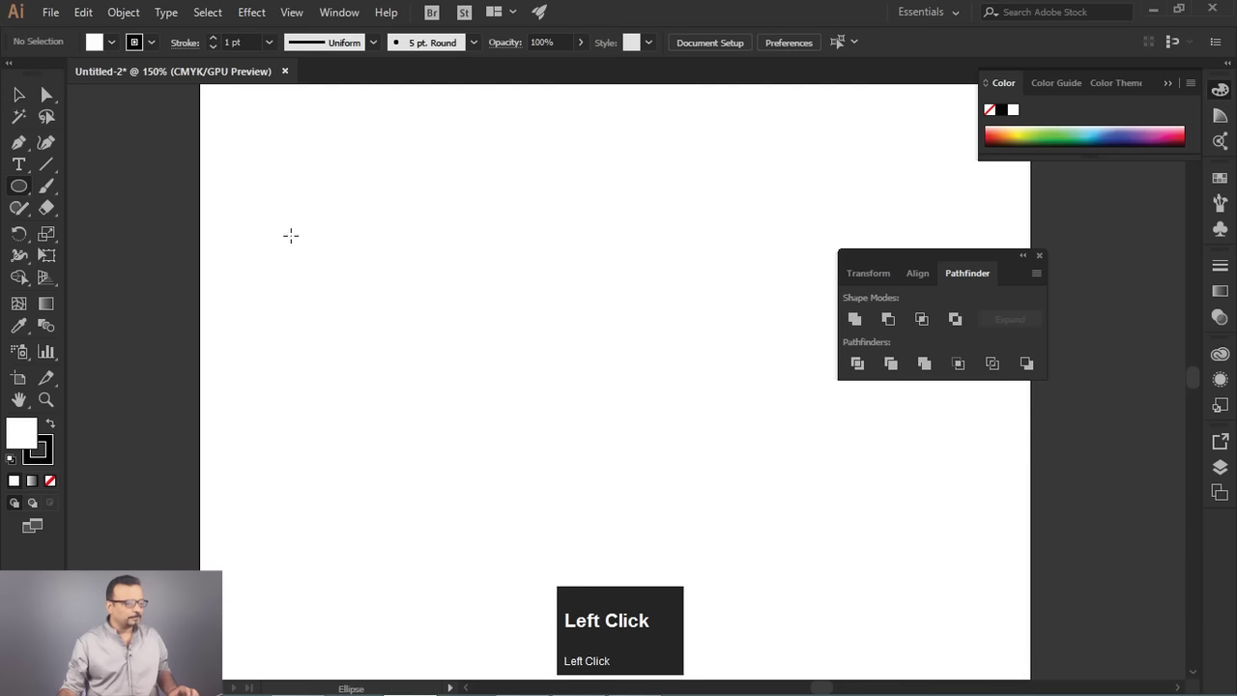
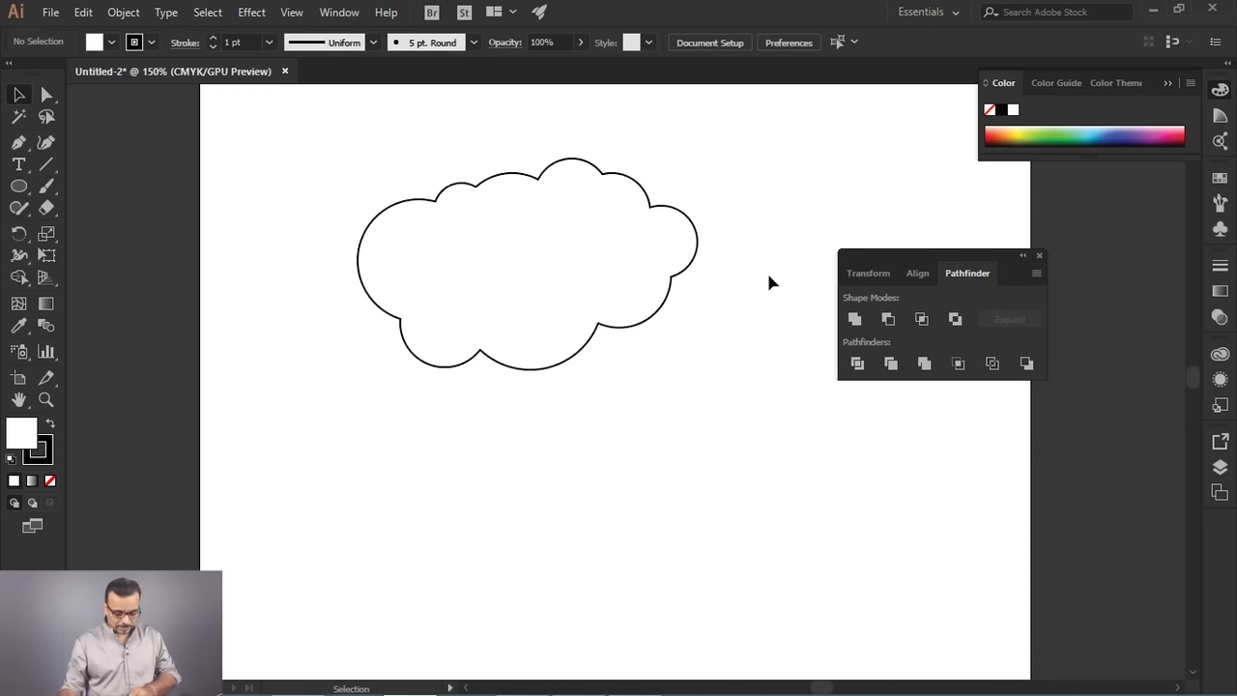
Select the united cloud outline and delete it, leaving the artboard empty.
click(586, 221)
key(Delete)
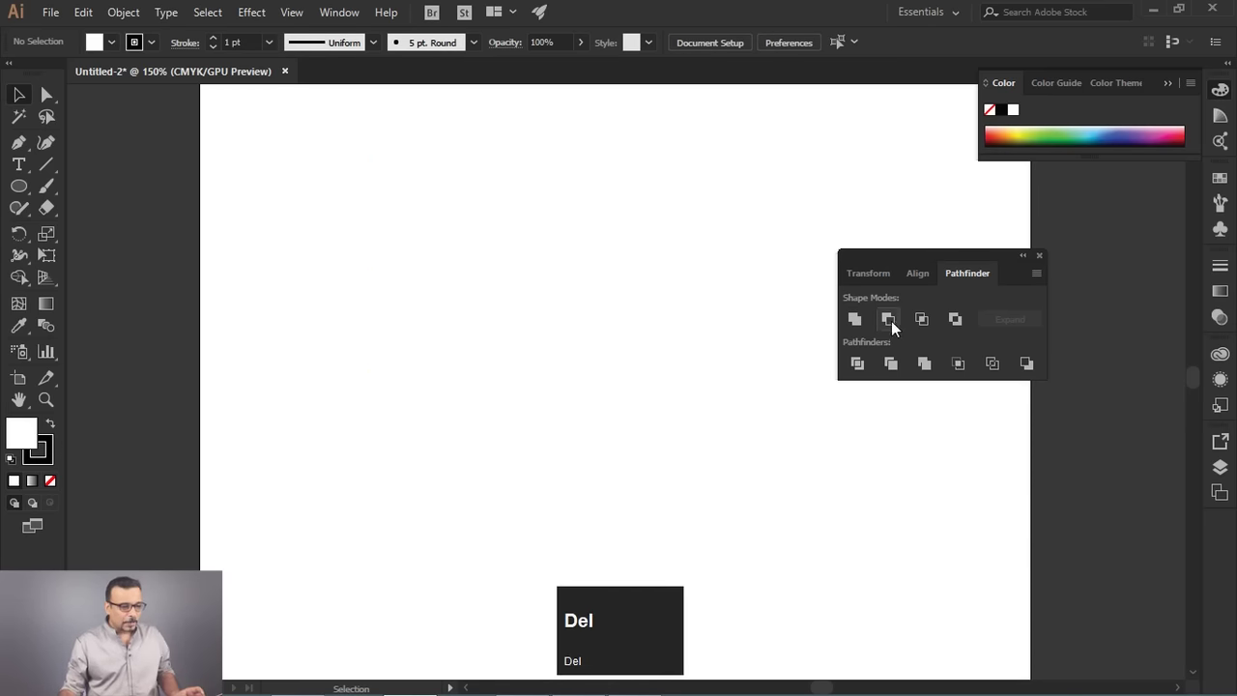
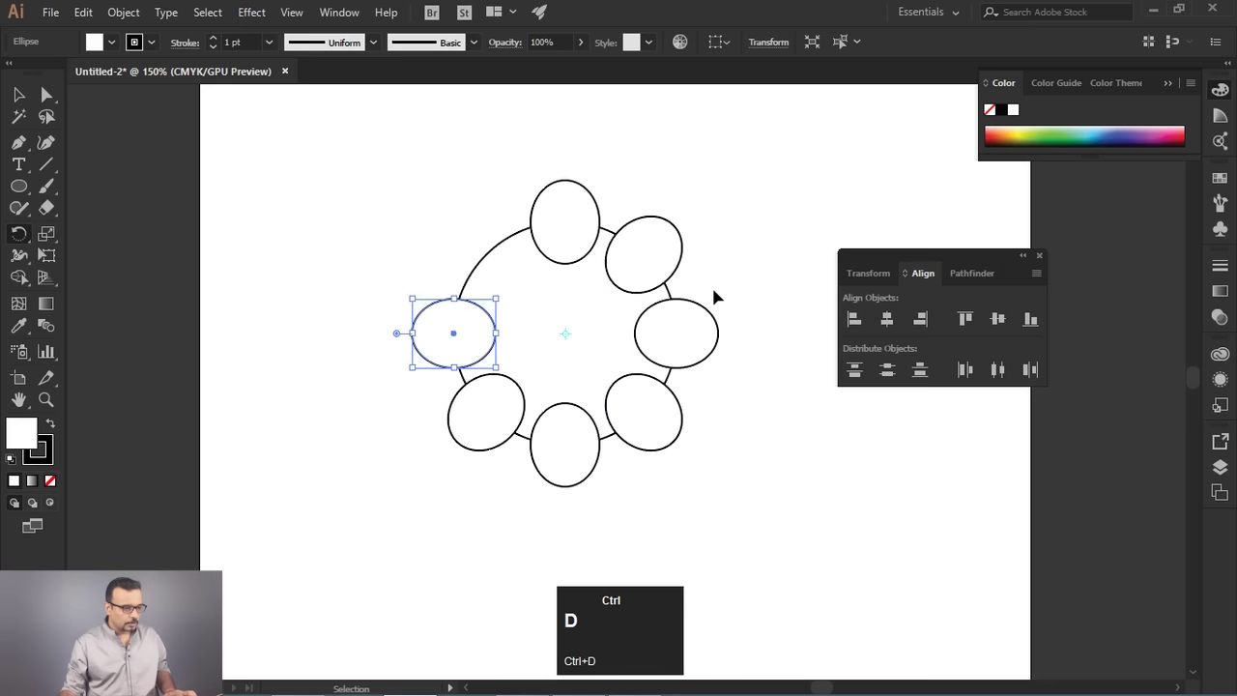
Rotate 45° copies of the small ellipse around the circle's centre into an eight-ellipse gear ring.
click(22, 192)
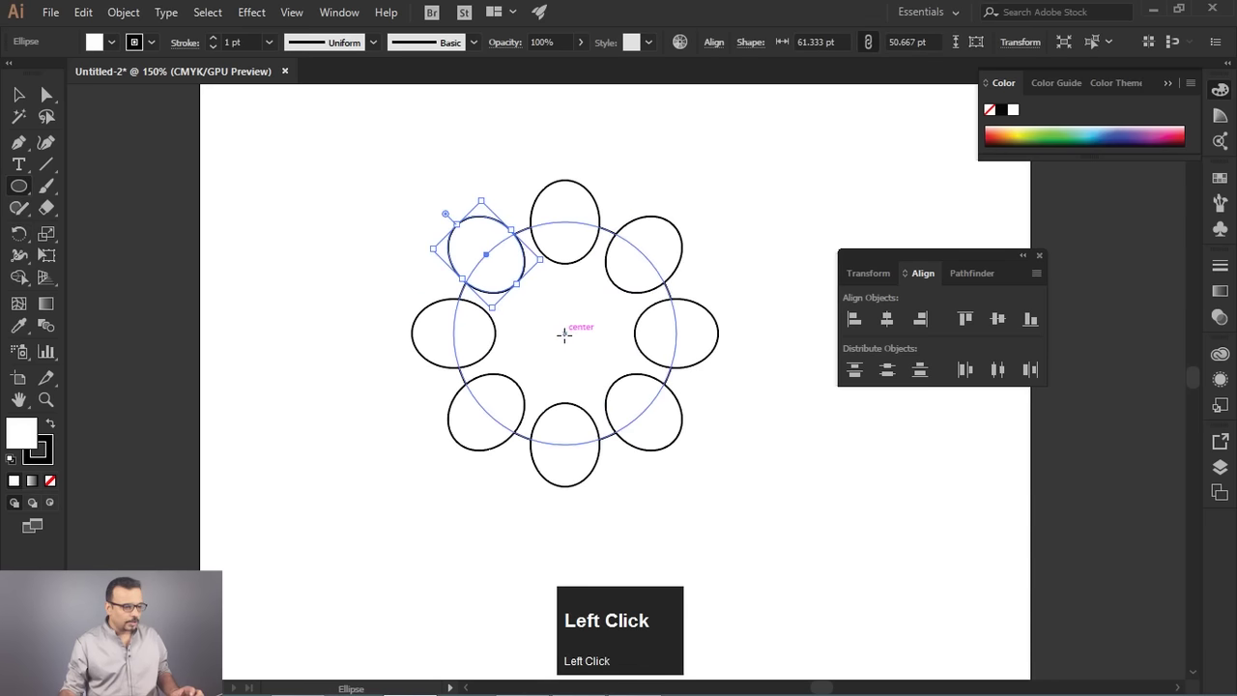
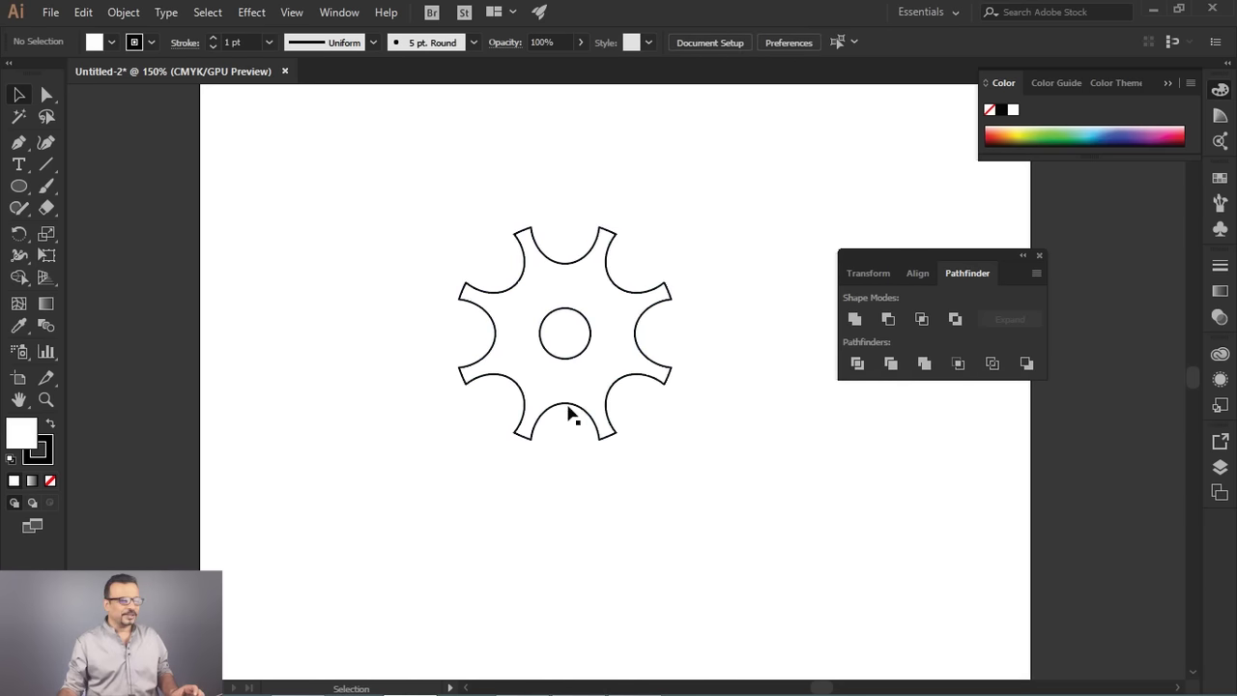
drag(562, 375, 651, 332)
click(651, 333)
key(ctrl+z)
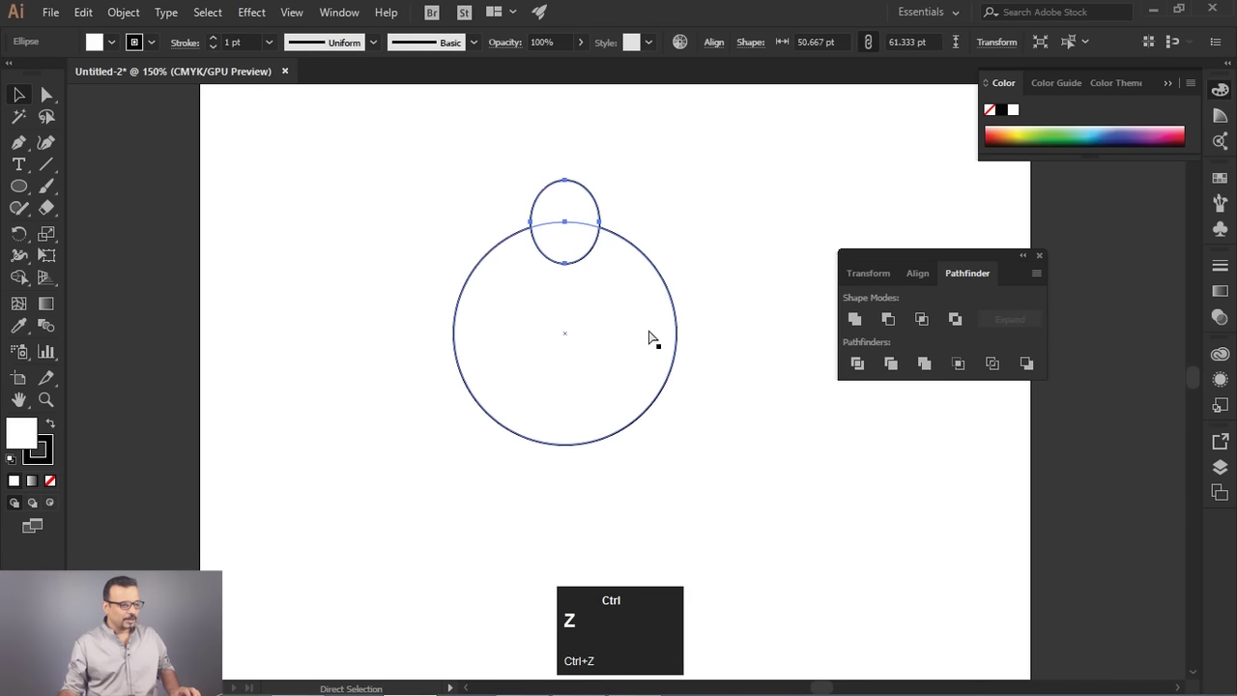
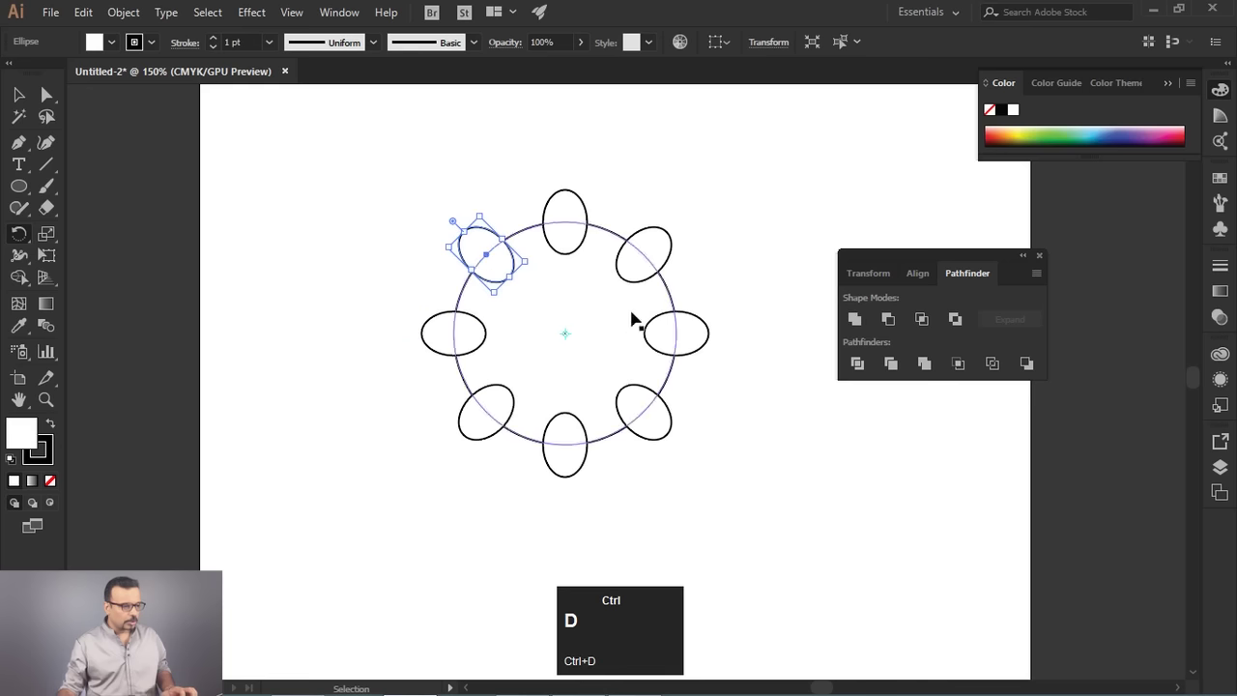
click(16, 103)
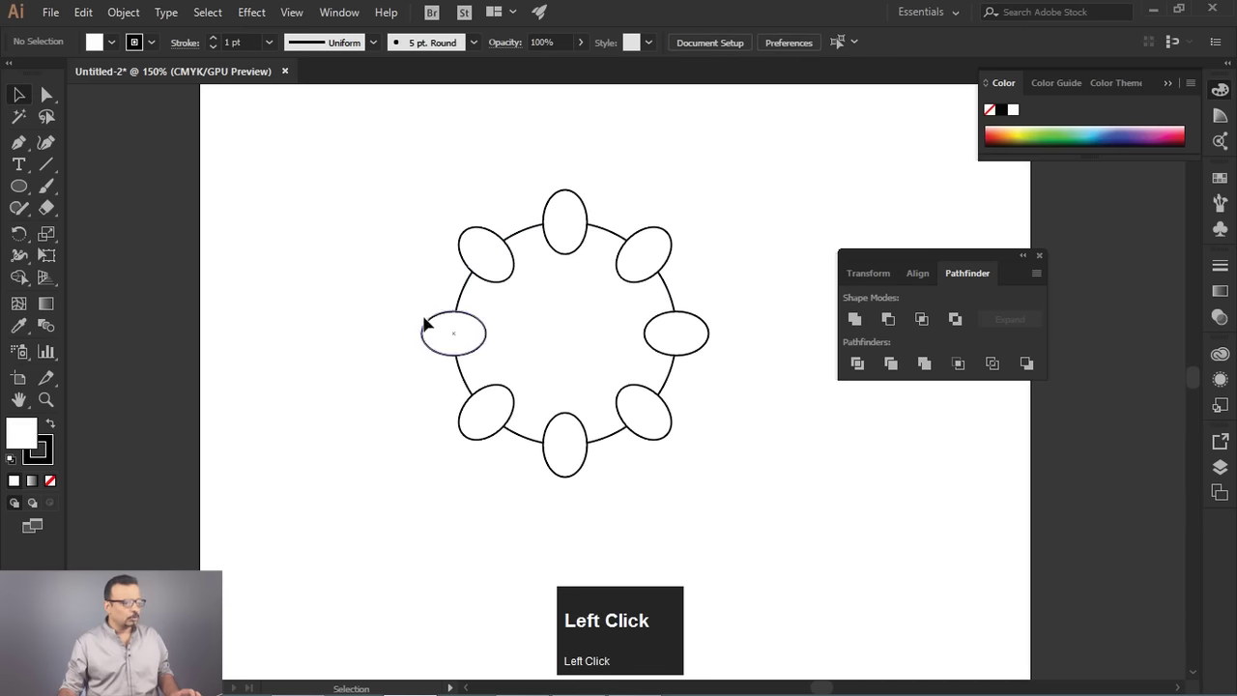
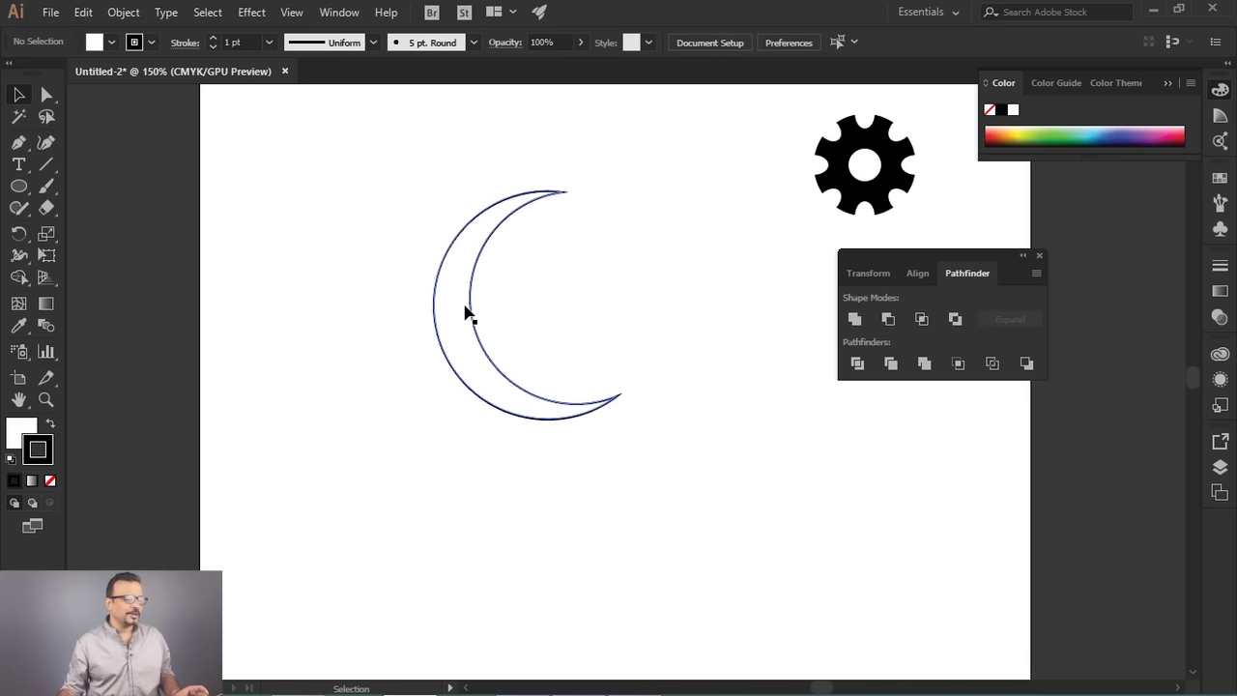
drag(469, 306, 497, 291)
key(Delete)
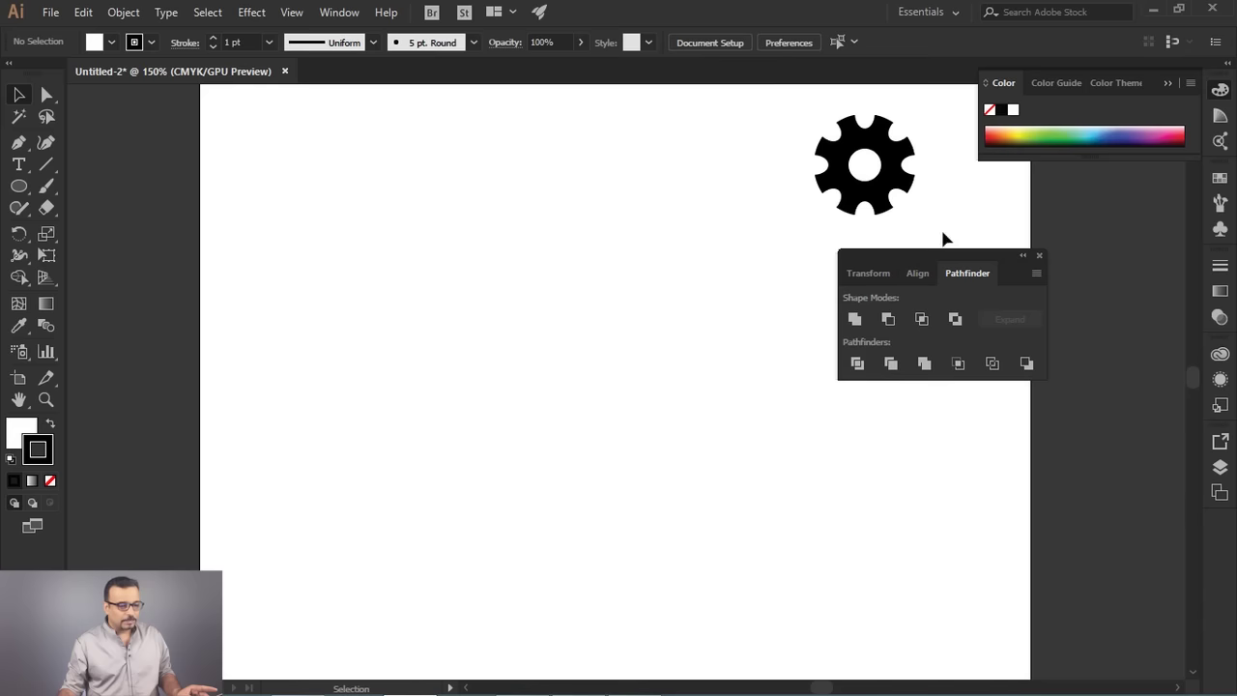
drag(957, 258, 783, 350)
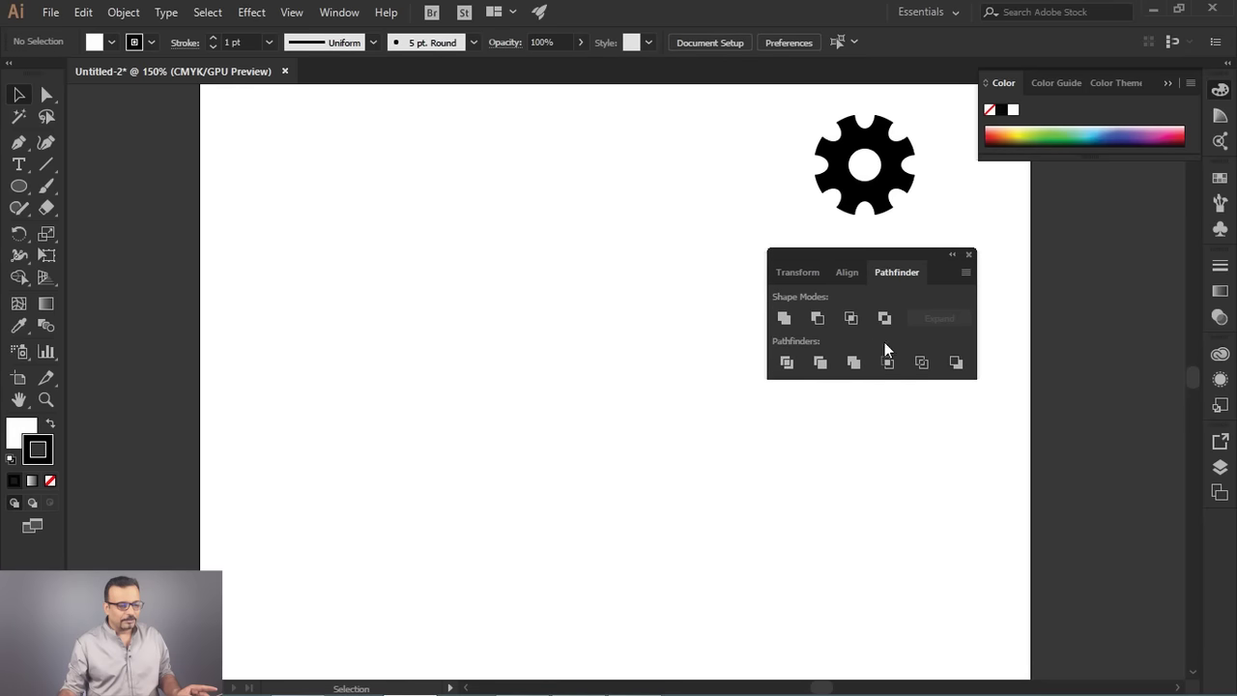
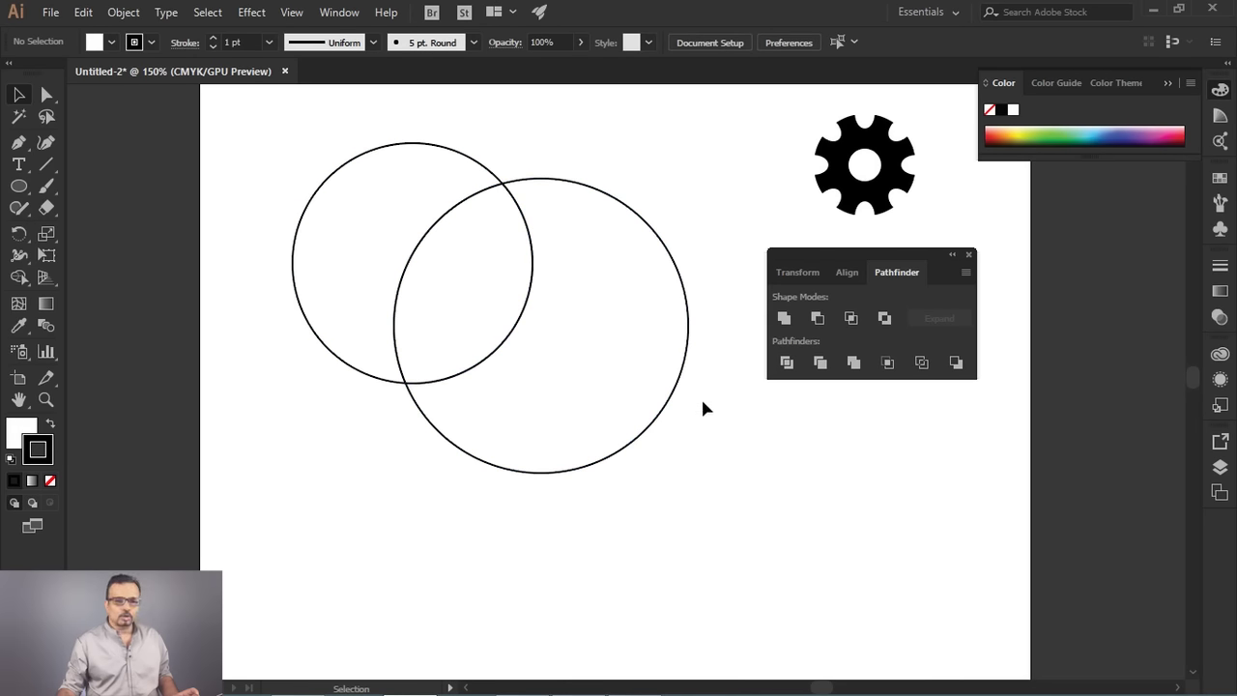
Ungroup the divided circle pieces via the right-click menu.
click(631, 300)
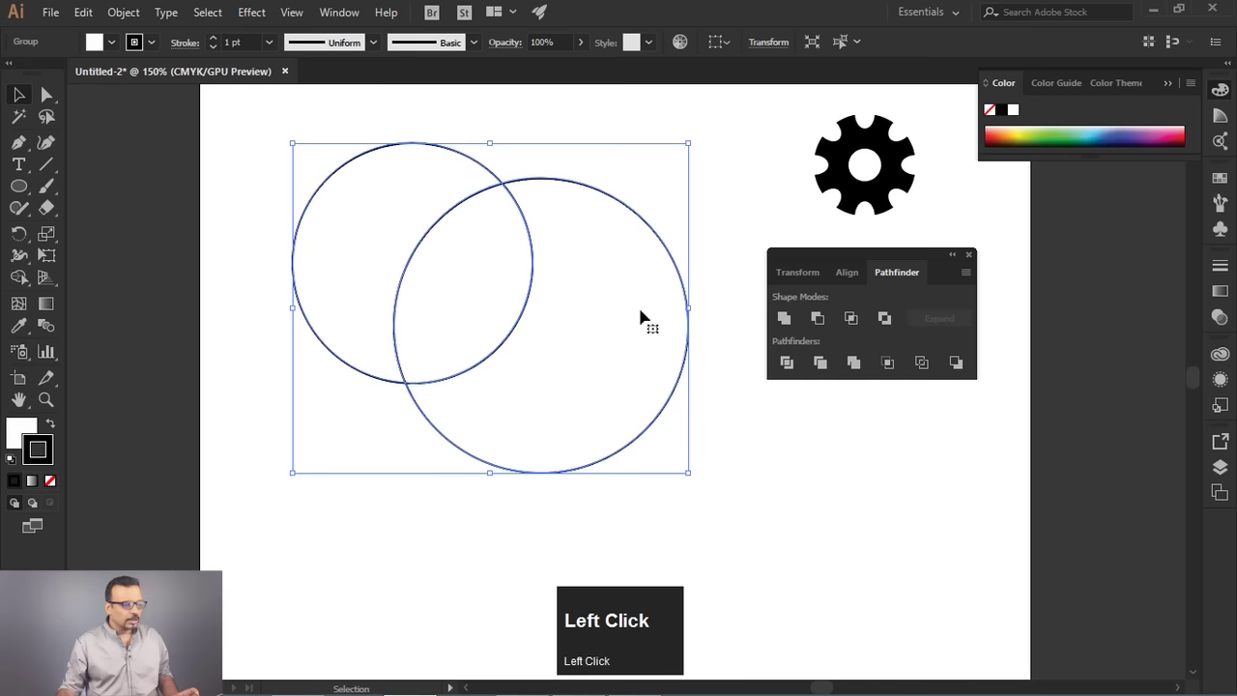
right_click(583, 266)
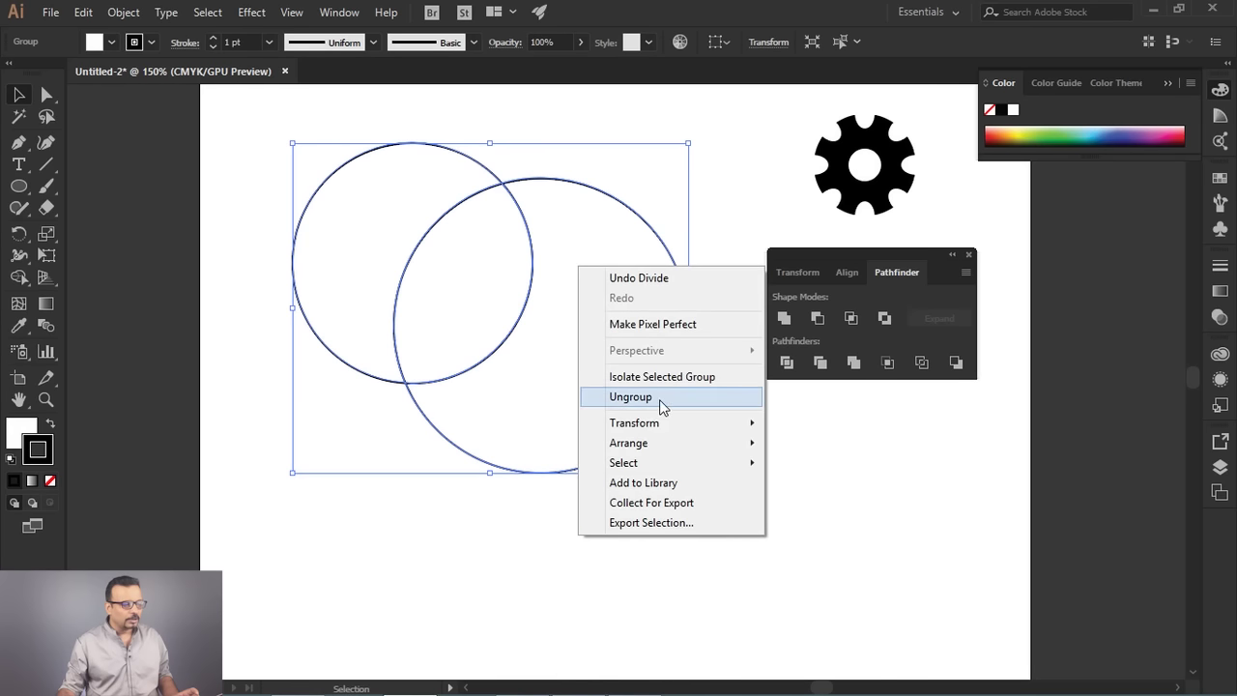
click(733, 206)
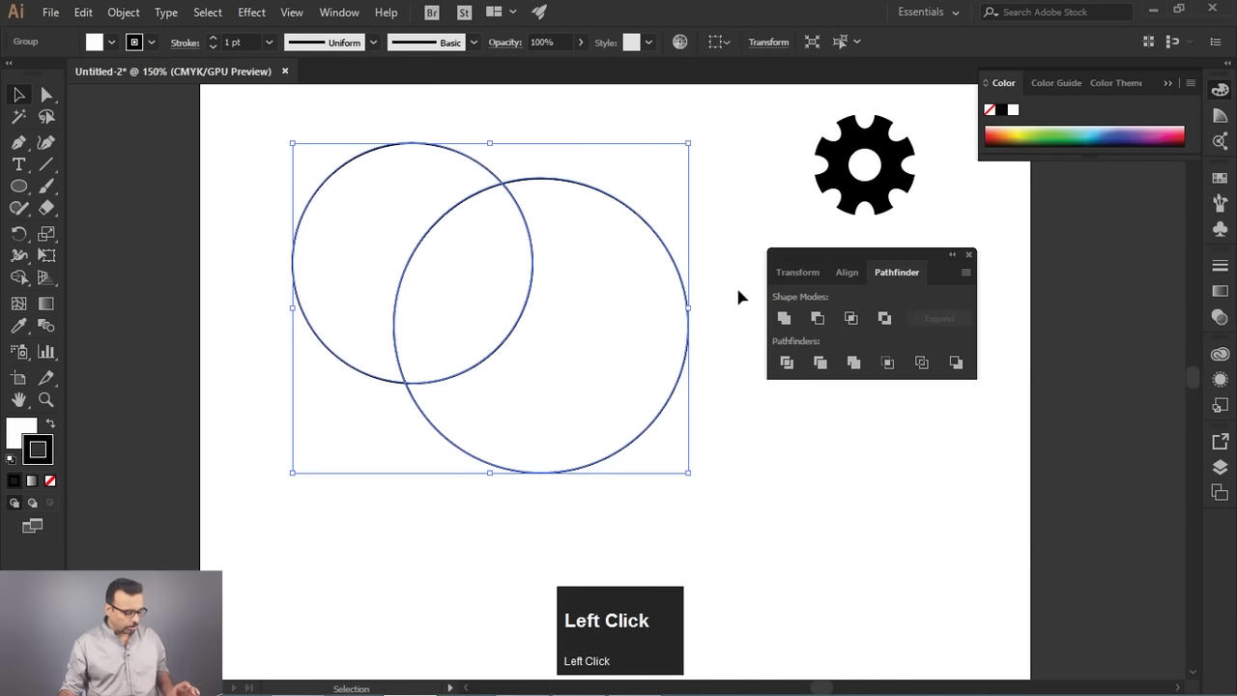
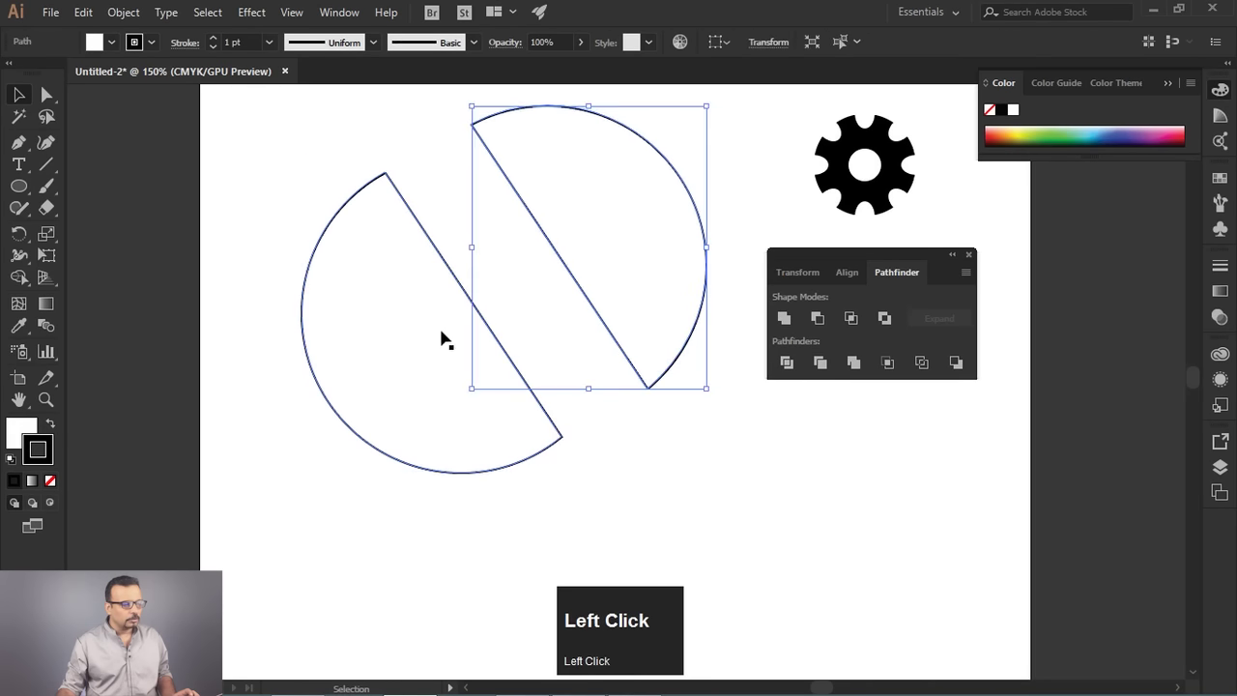
Undo the Divide to restore the whole circle and delete the straight cutting line.
key(ctrl+z)
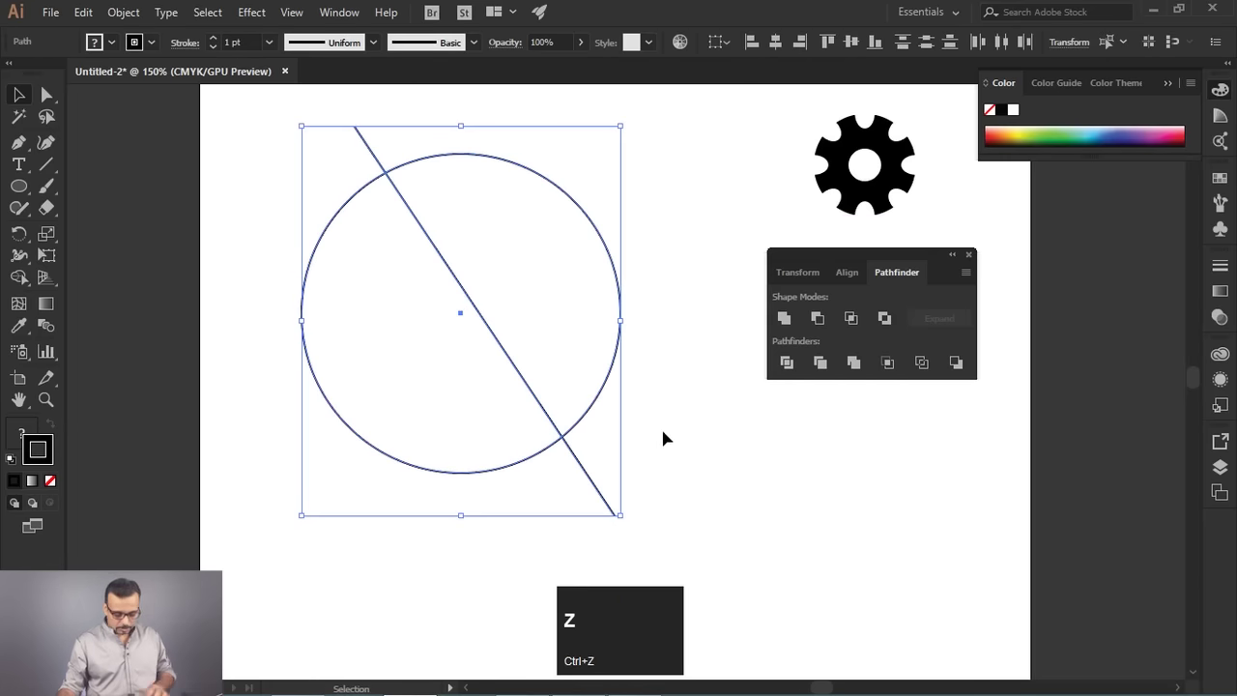
click(660, 438)
key(Delete)
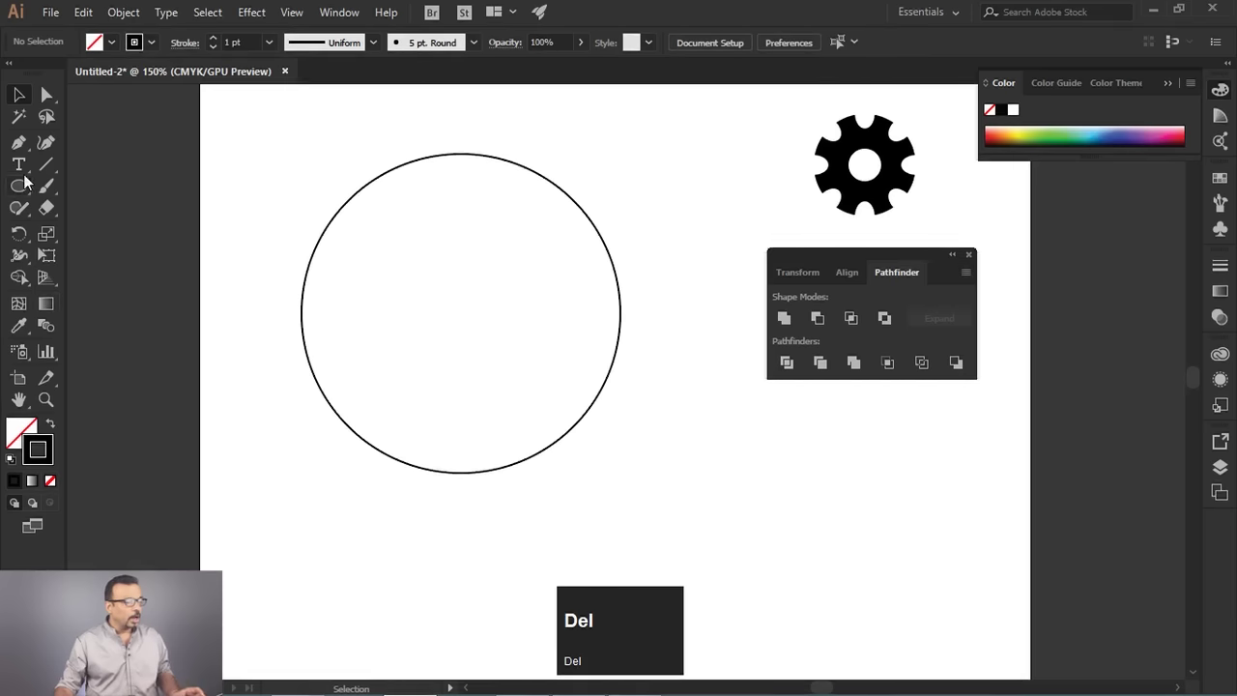
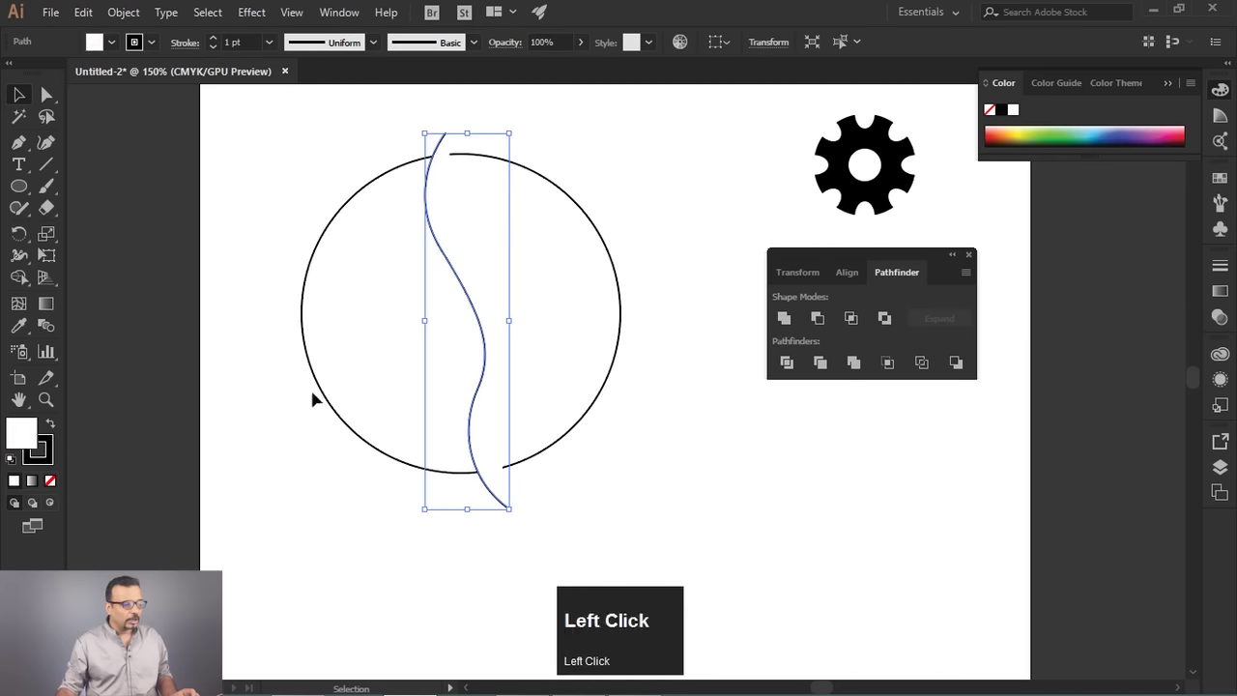
Deselect the orange-filled S-shaped curve drawn across the circle and adjust the view.
click(487, 157)
scroll(up, 3)
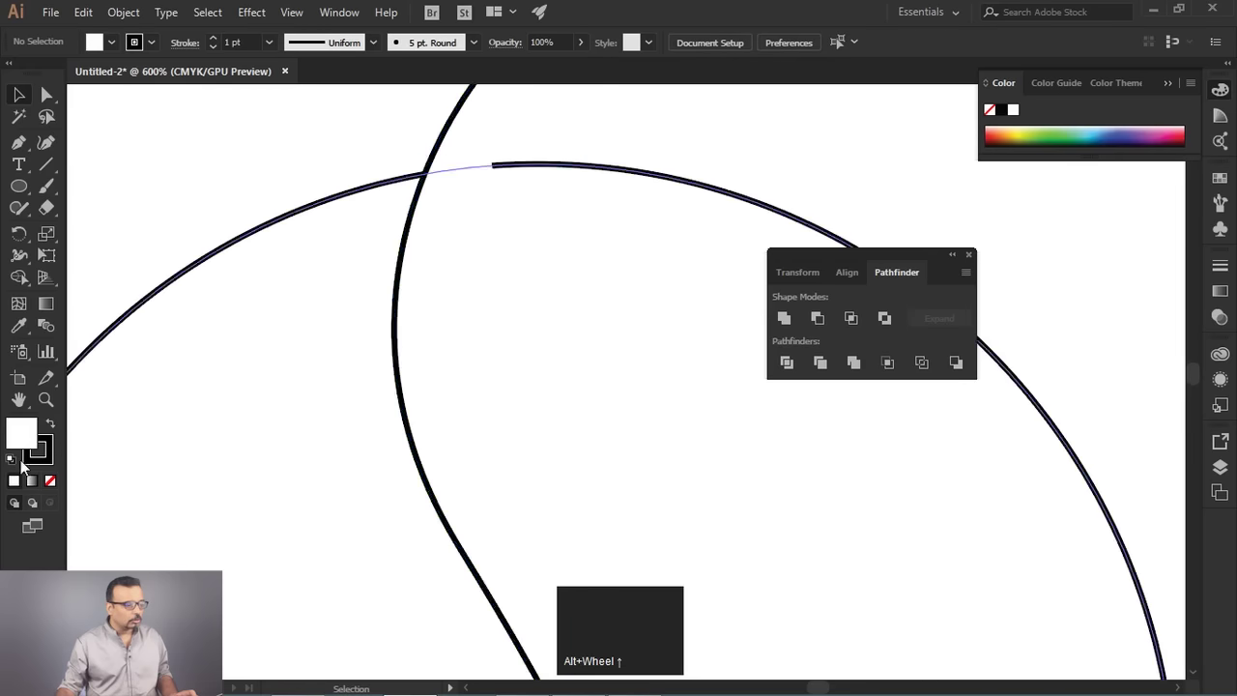
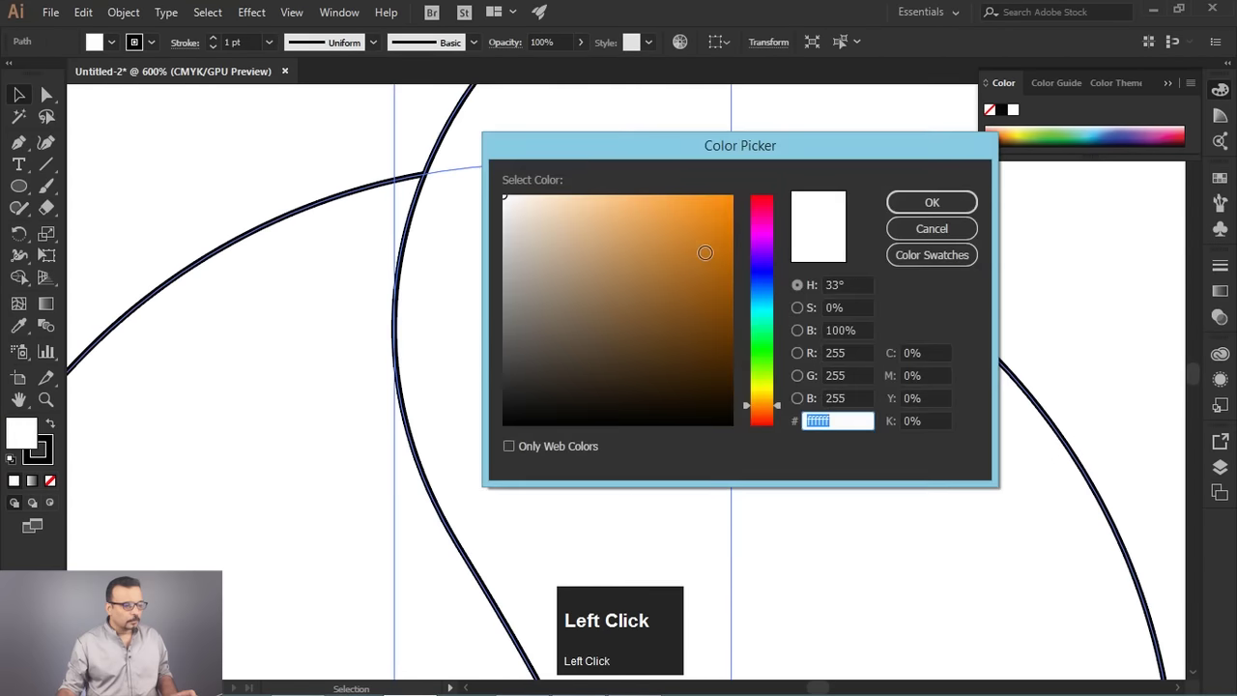
scroll(down, 3)
scroll(up, 3)
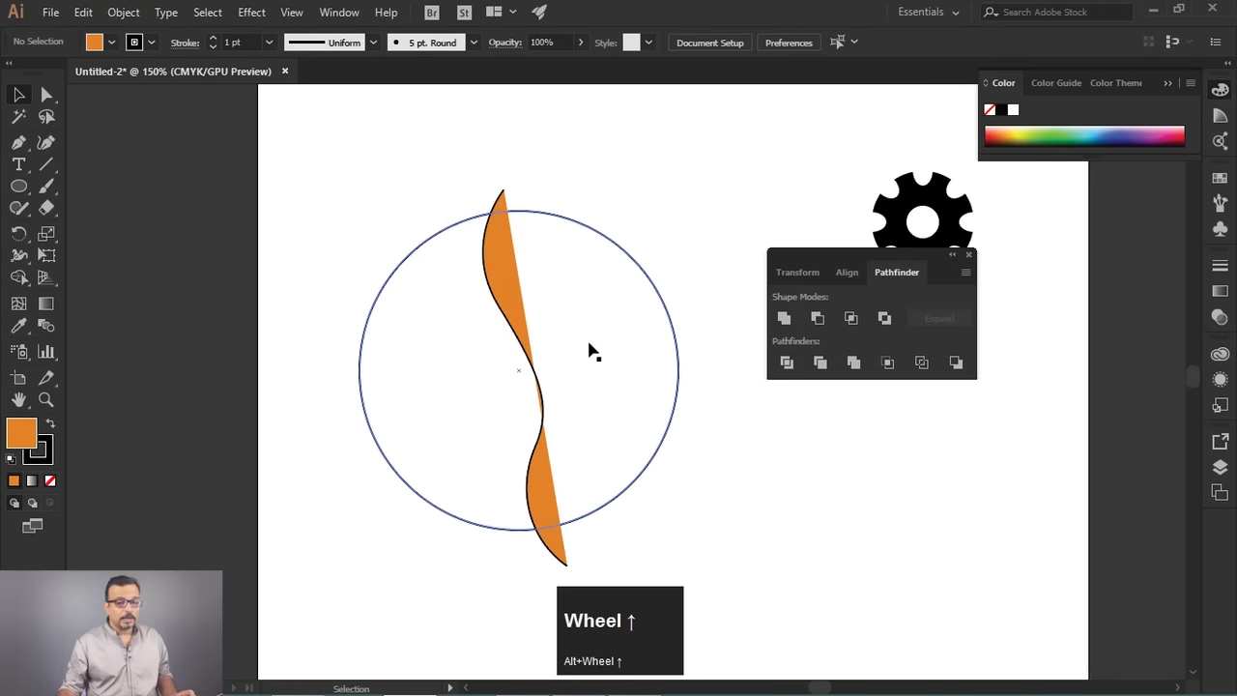
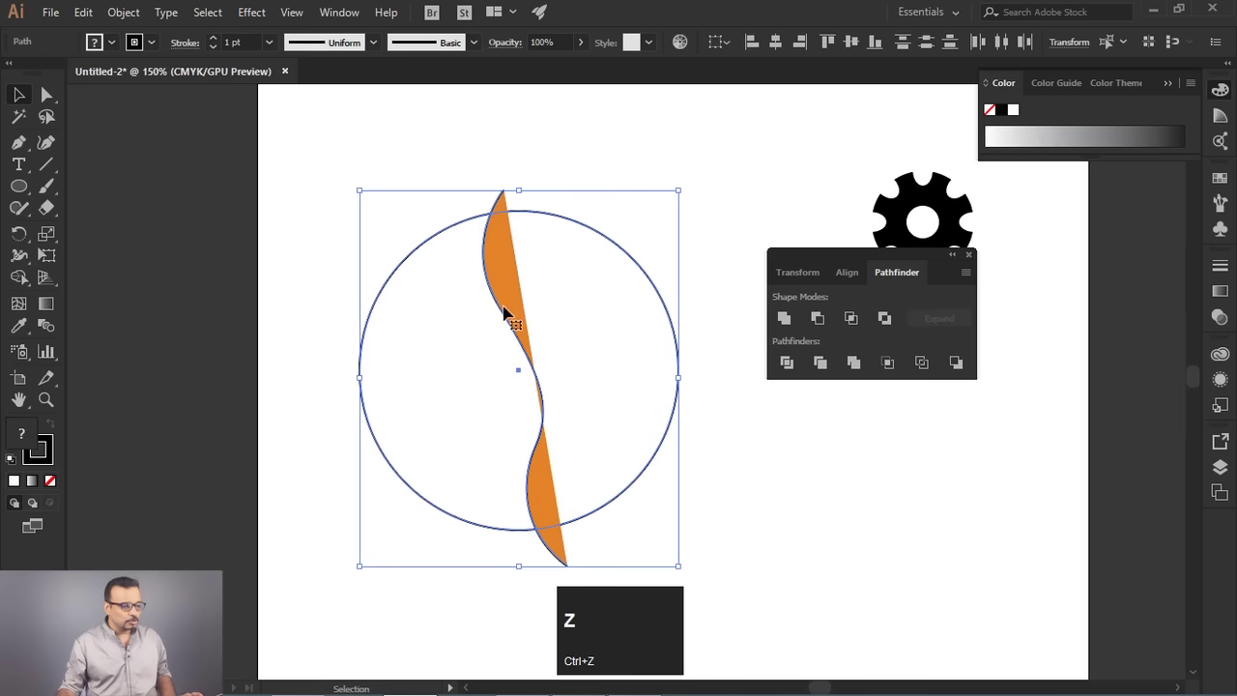
Divide the circle along the wavy curve and marquee-select the two crescent pieces.
click(374, 149)
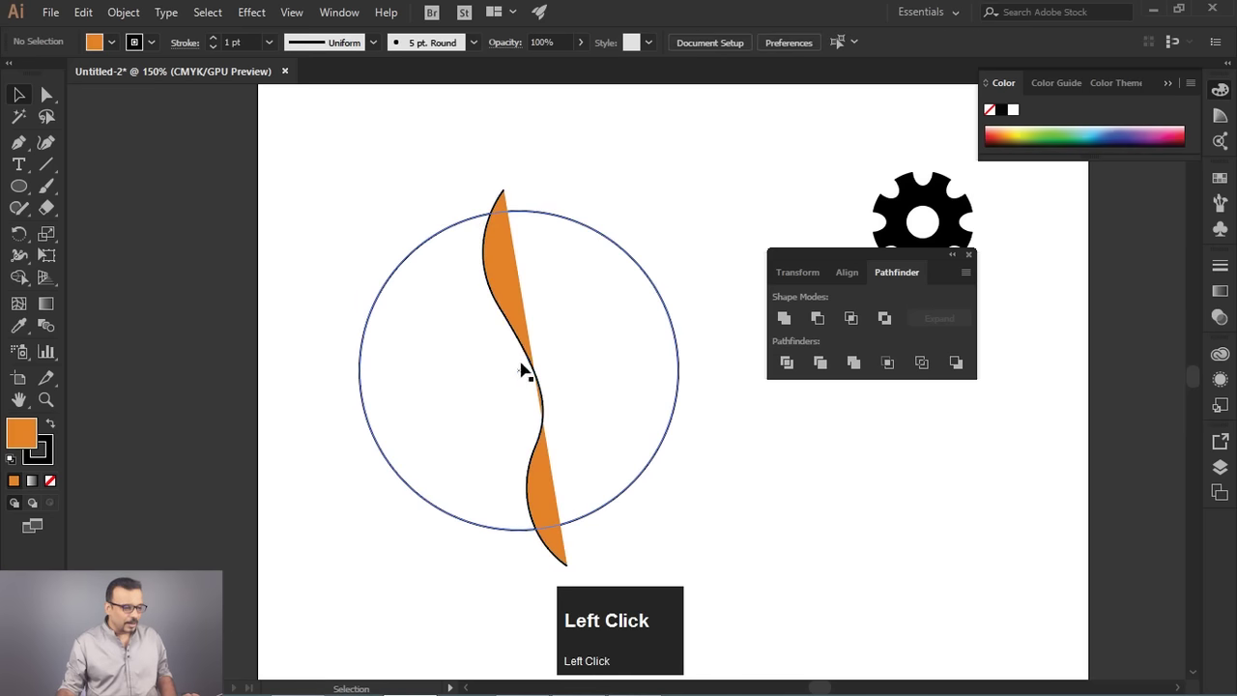
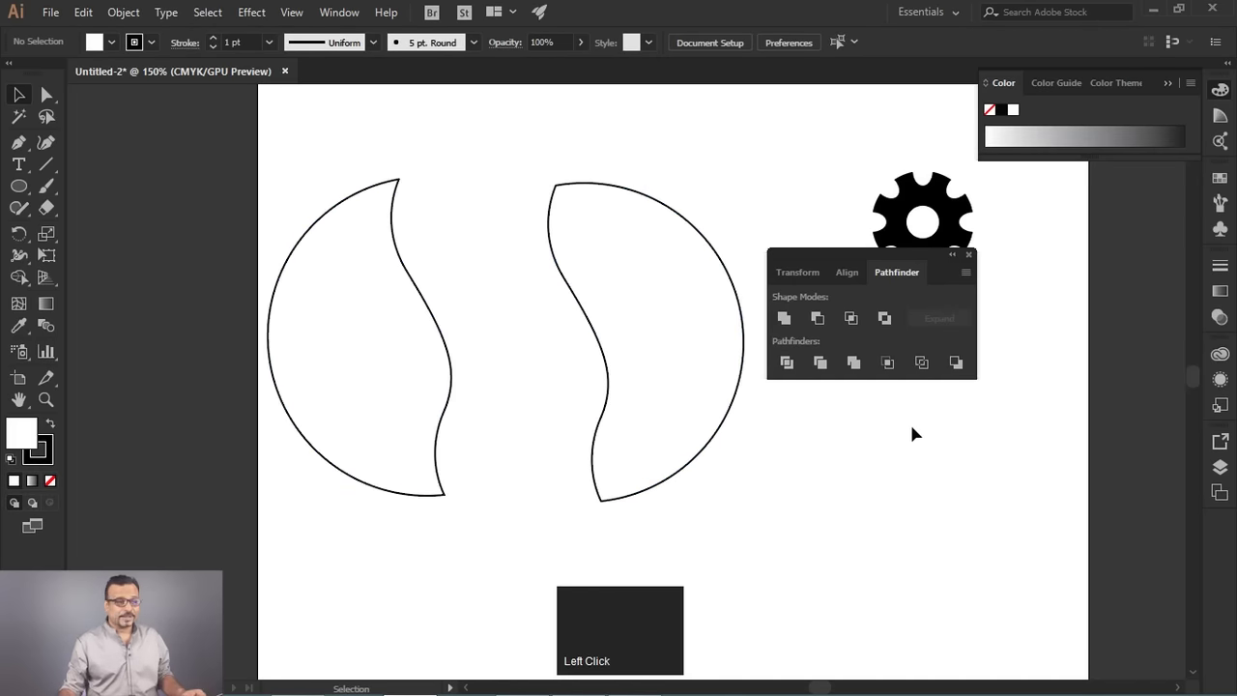
drag(375, 338, 672, 411)
Delete the crescent pieces and start the cluster of overlapping coloured circles.
key(Delete)
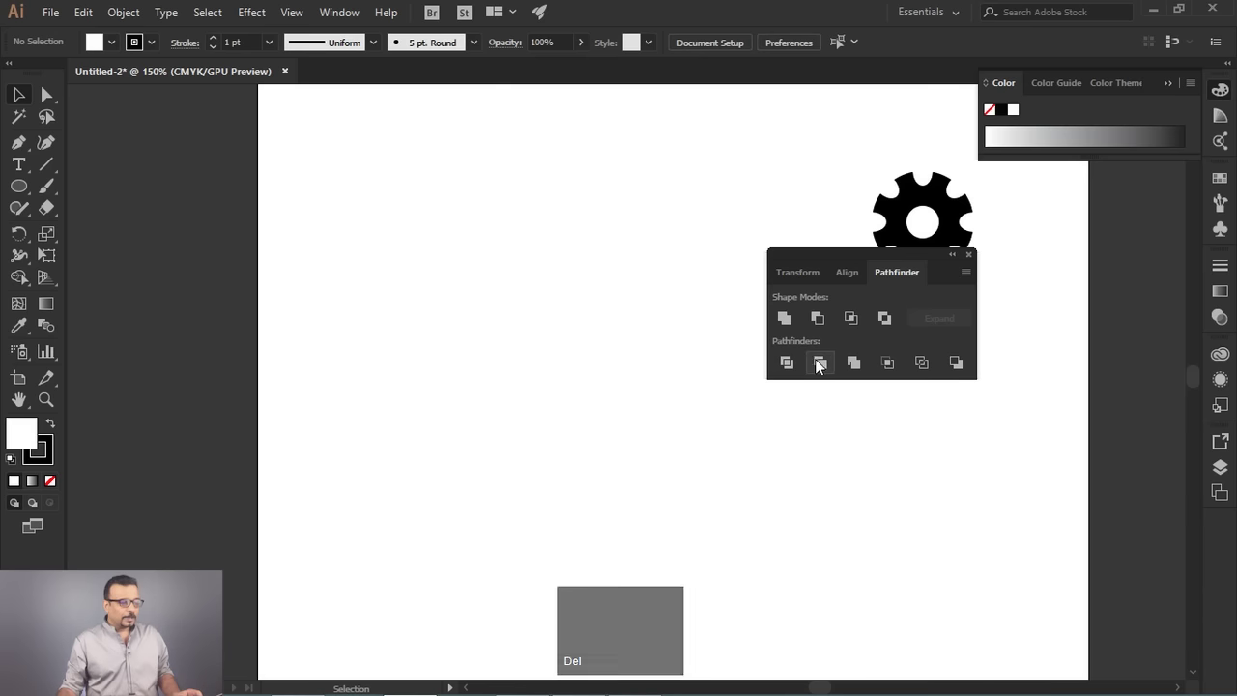
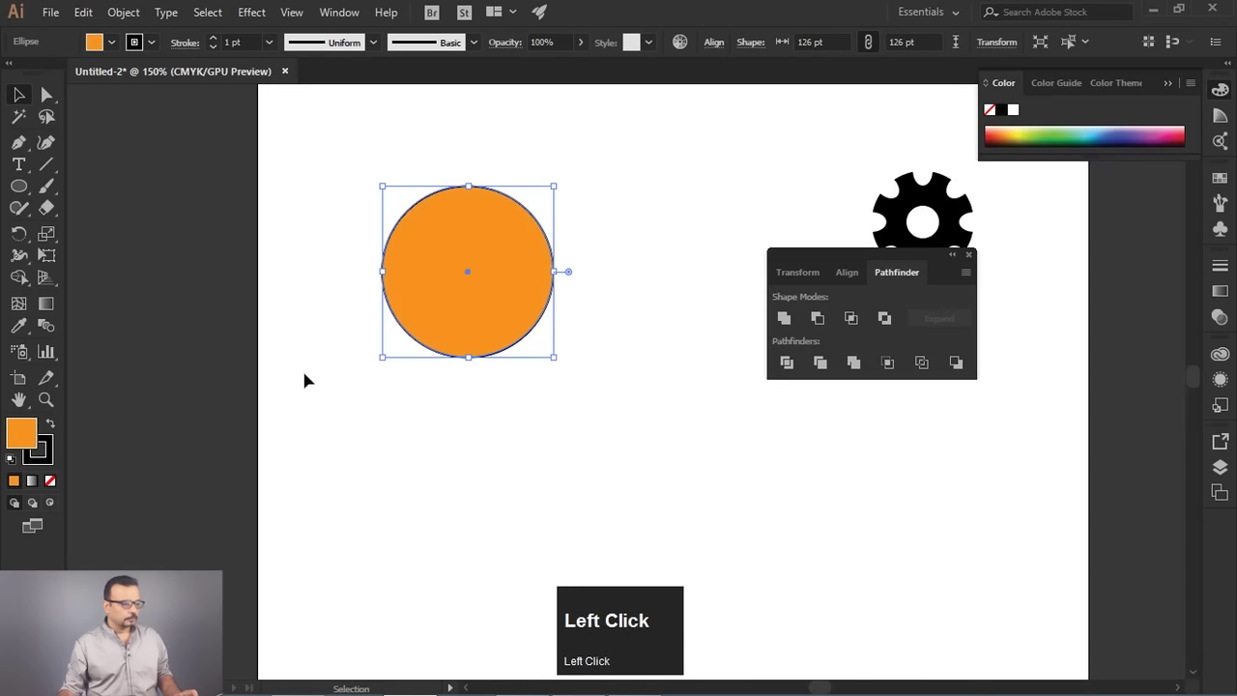
click(439, 236)
Add another orange circle overlapping the cluster and reselect the blue circle.
drag(439, 237, 48, 468)
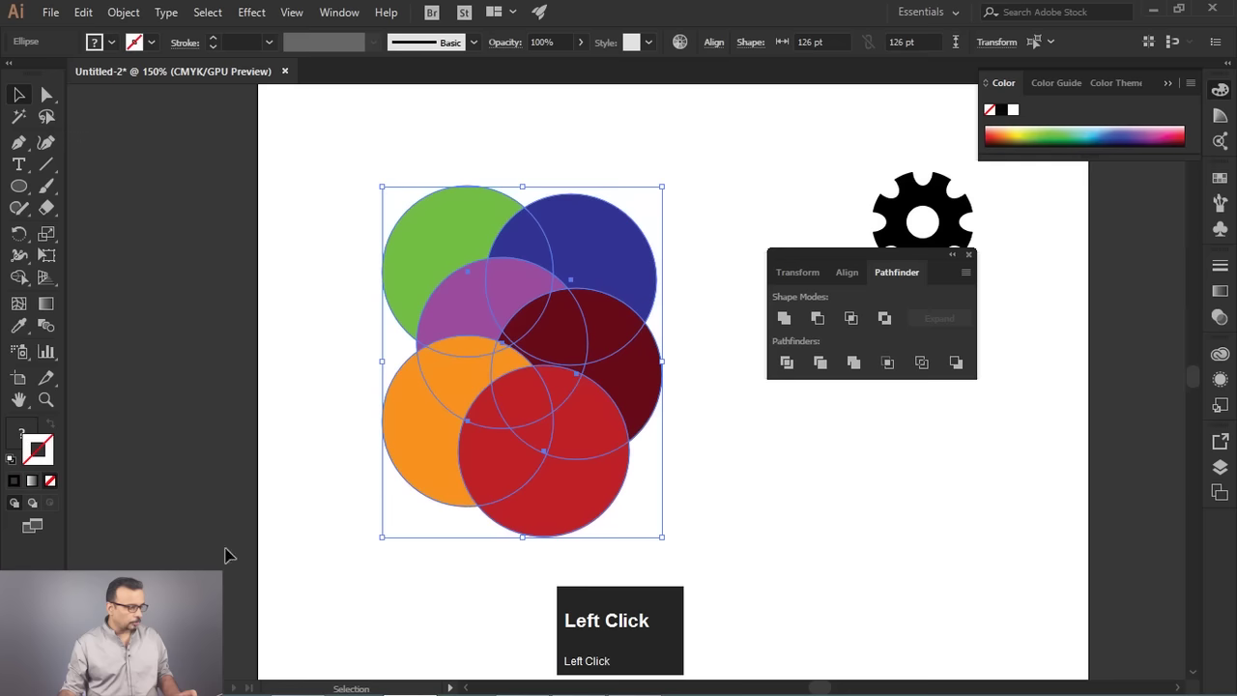
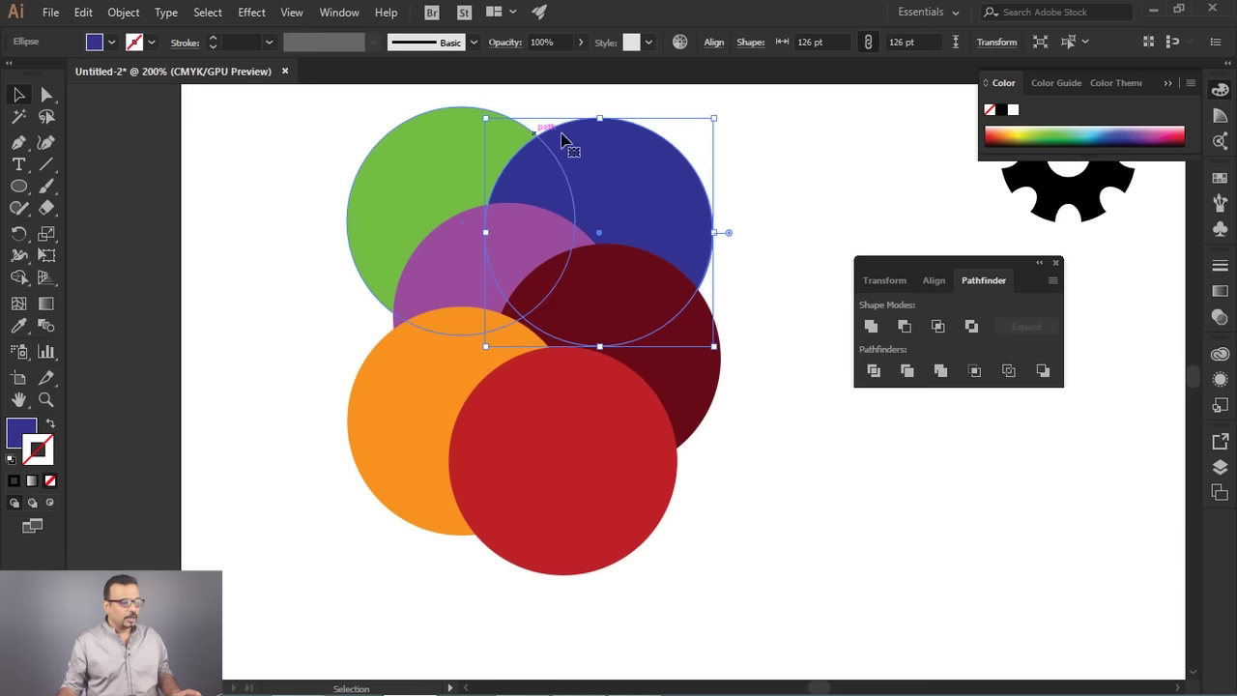
click(813, 310)
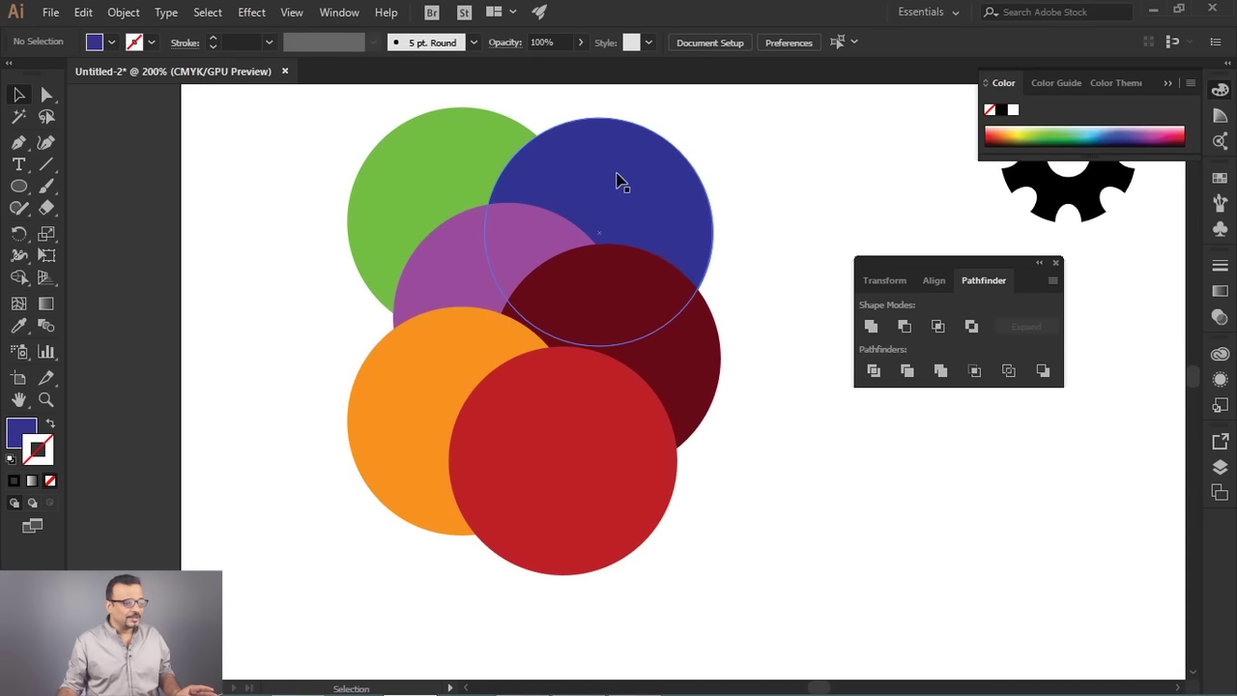
click(616, 174)
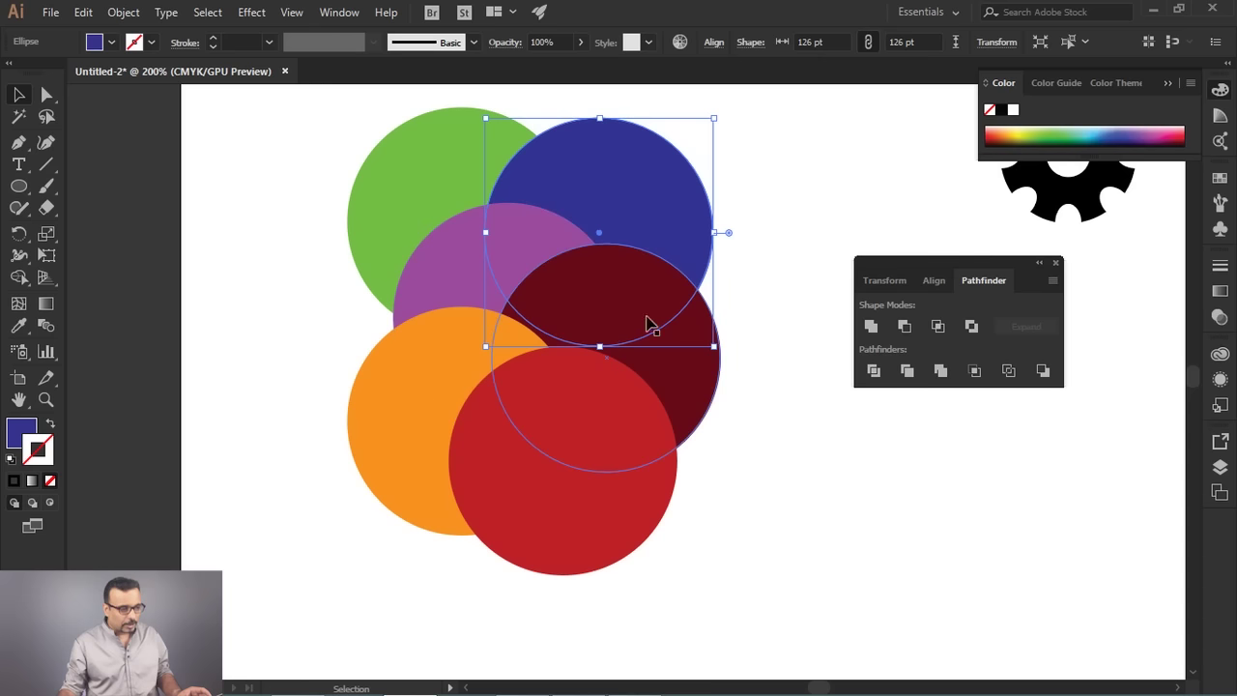
Select the circles, delete some, then undo to restore all six intact.
drag(723, 554, 418, 205)
key(Caps_Lock)
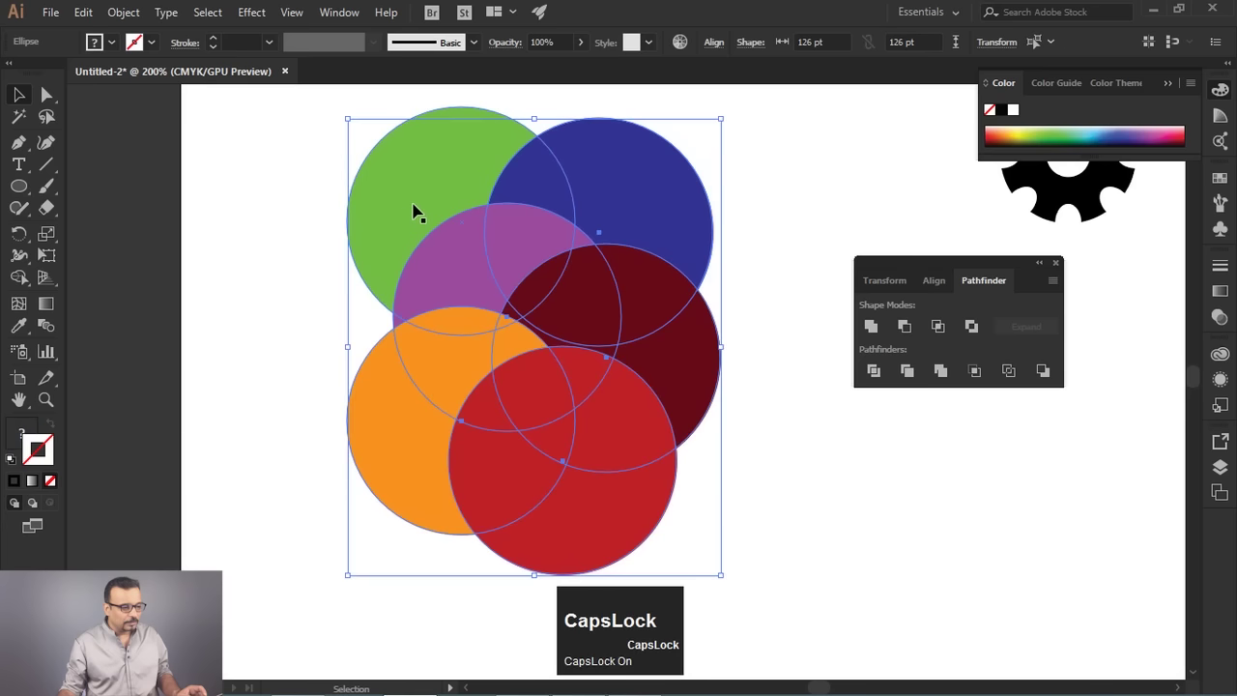
click(807, 166)
click(675, 155)
key(Caps_Lock)
click(645, 185)
key(Delete)
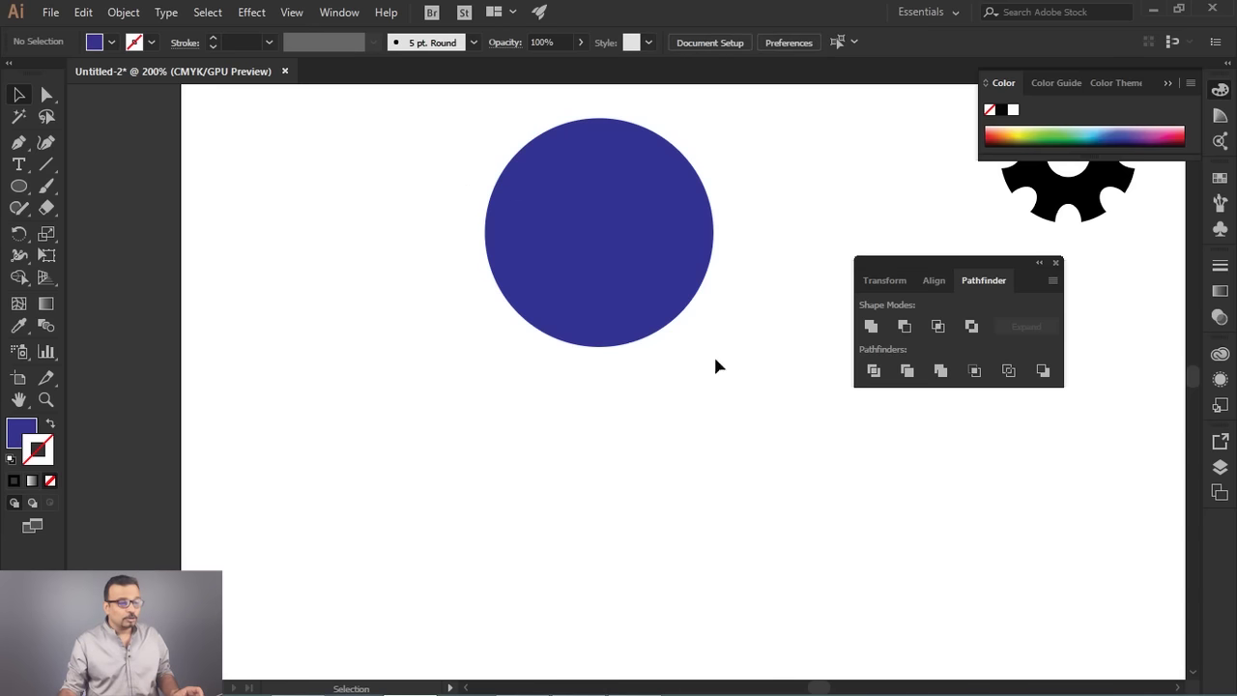
key(Delete)
key(ctrl+z)
Marquee-select all six overlapping coloured circles ready for Pathfinder.
click(821, 178)
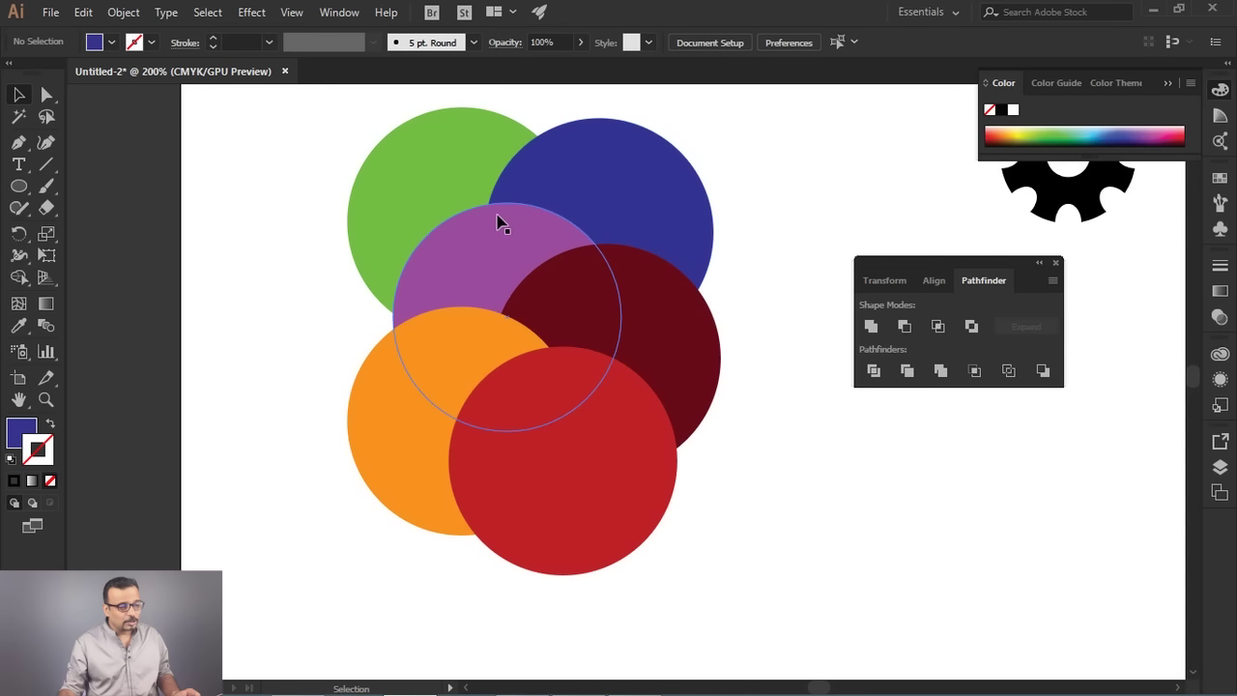
drag(701, 234, 495, 222)
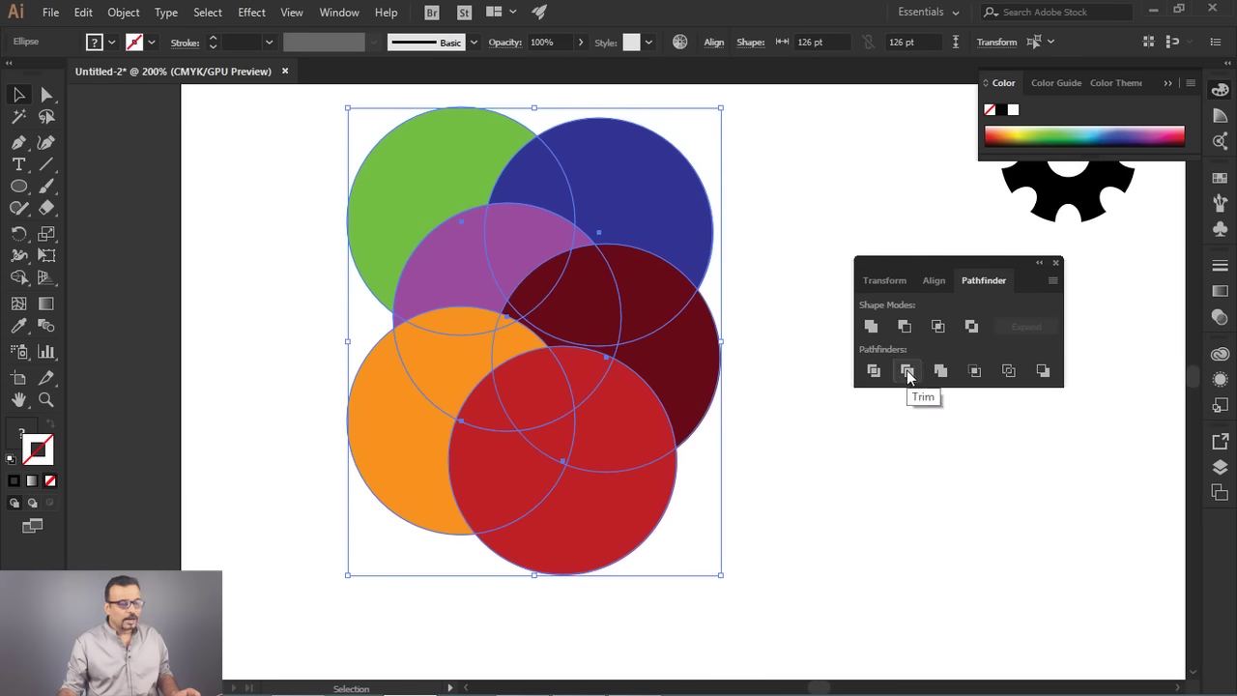
click(915, 376)
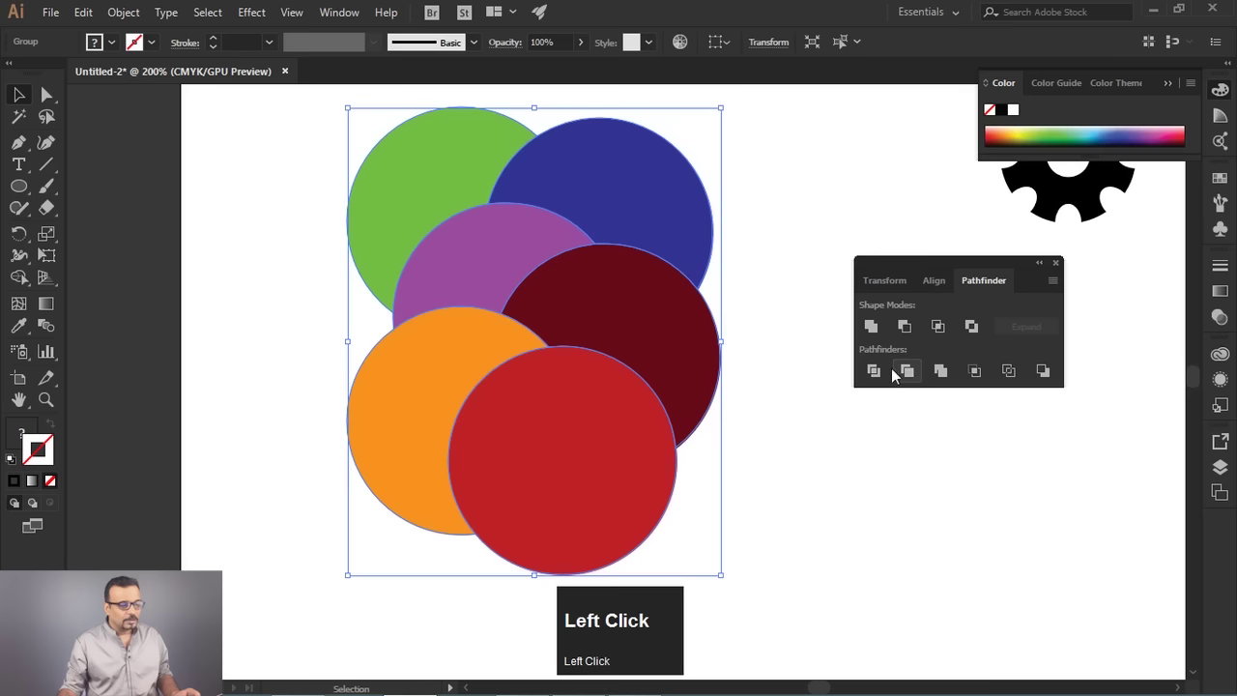
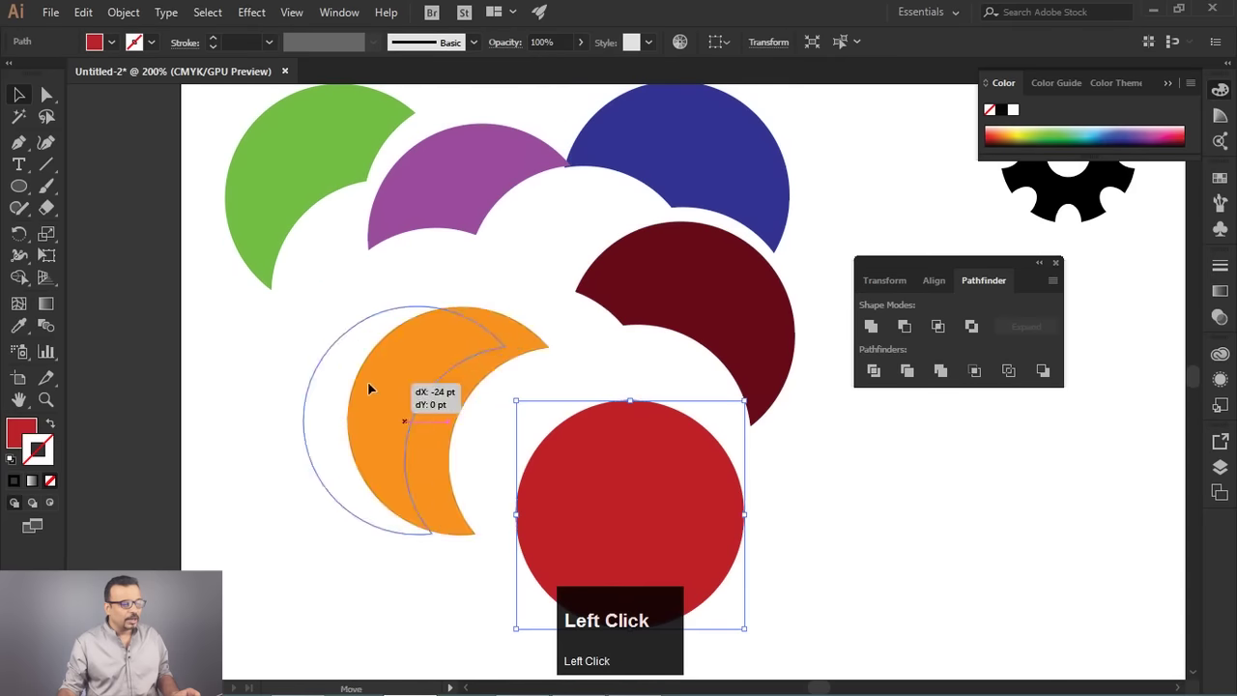
key(ctrl+z)
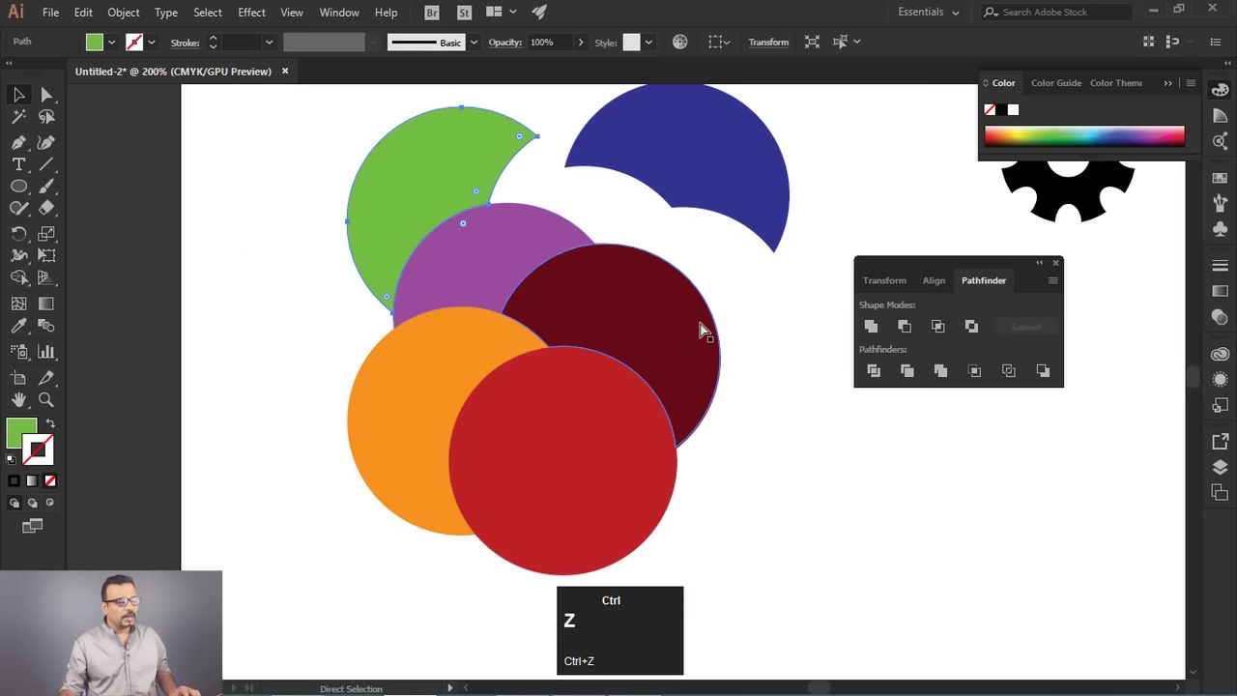
click(814, 419)
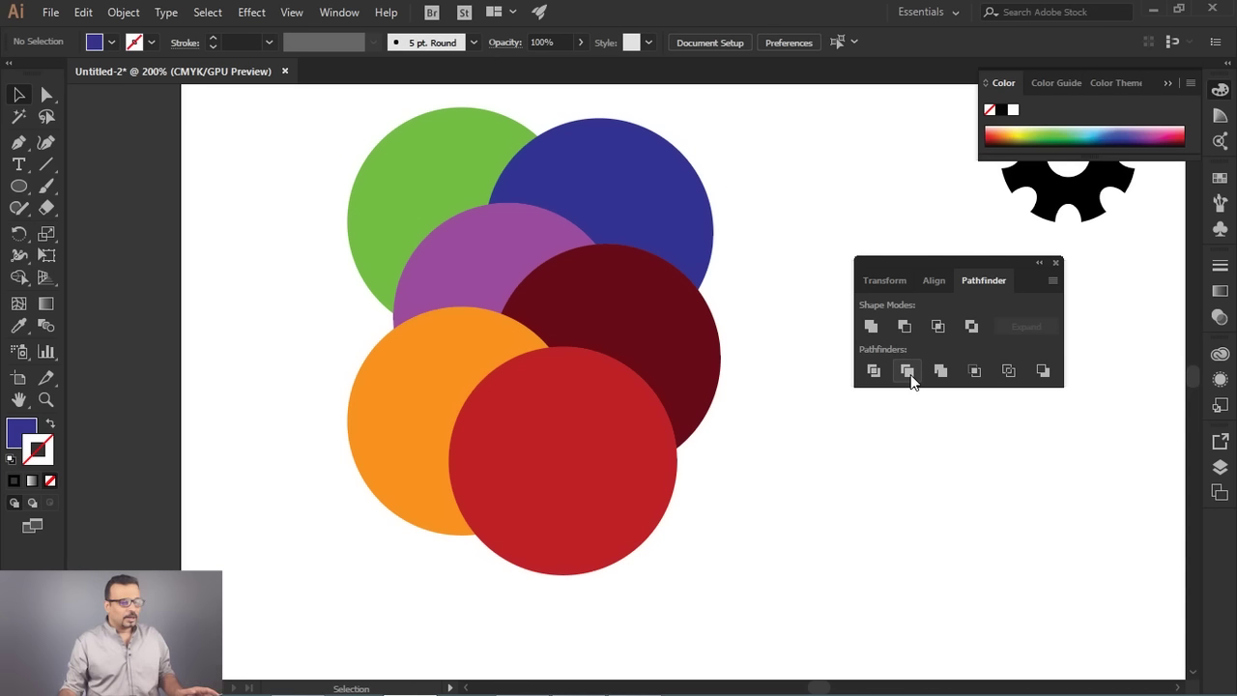
click(792, 188)
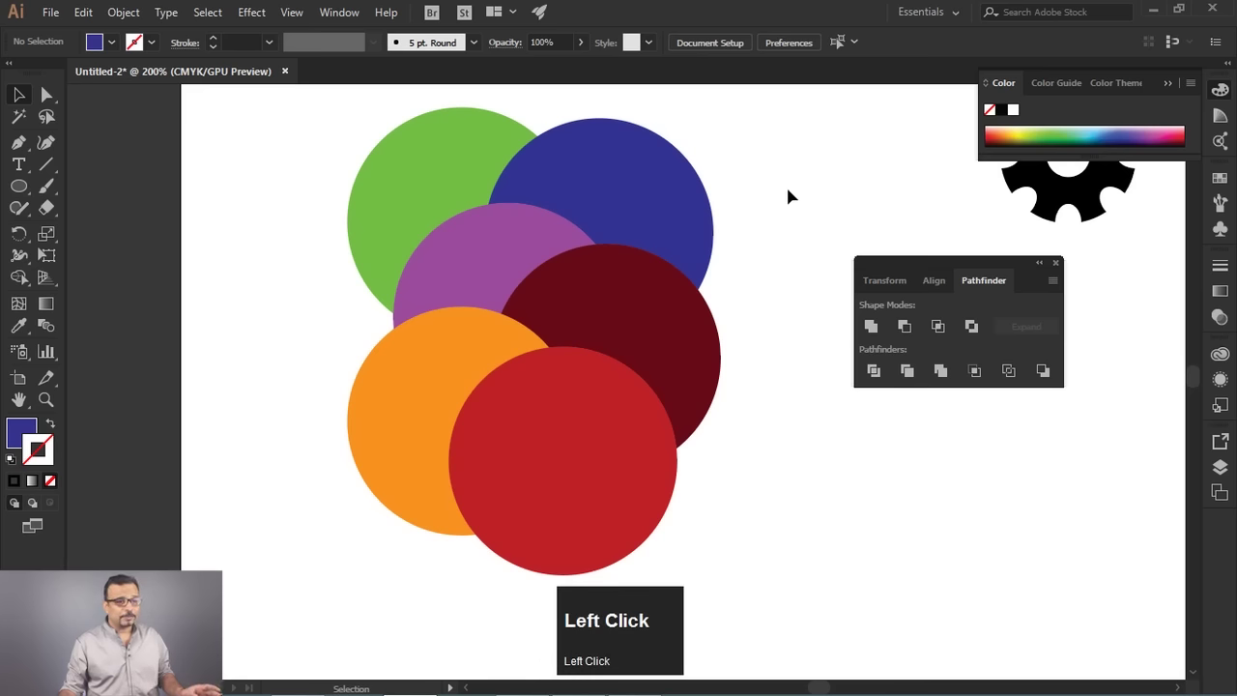
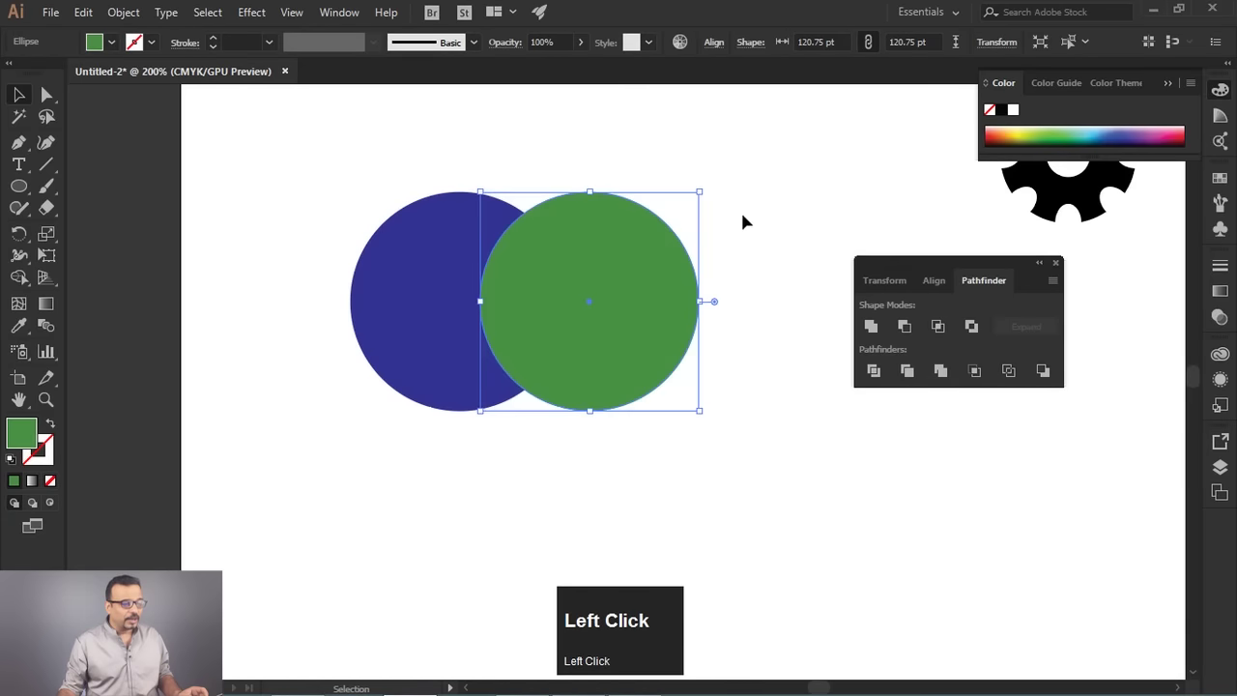
Select both the overlapping blue and green circles together.
drag(416, 441, 951, 377)
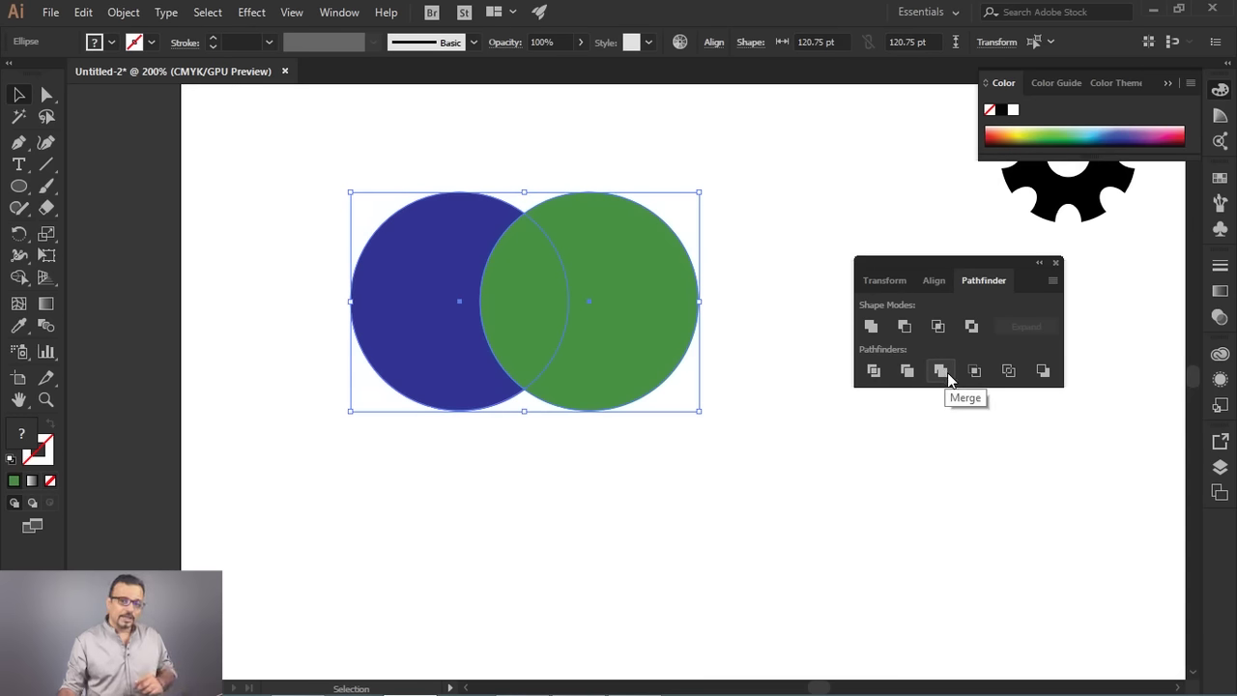
Merge the two circles, then select the resulting pieces and recolour the blue one green.
click(950, 379)
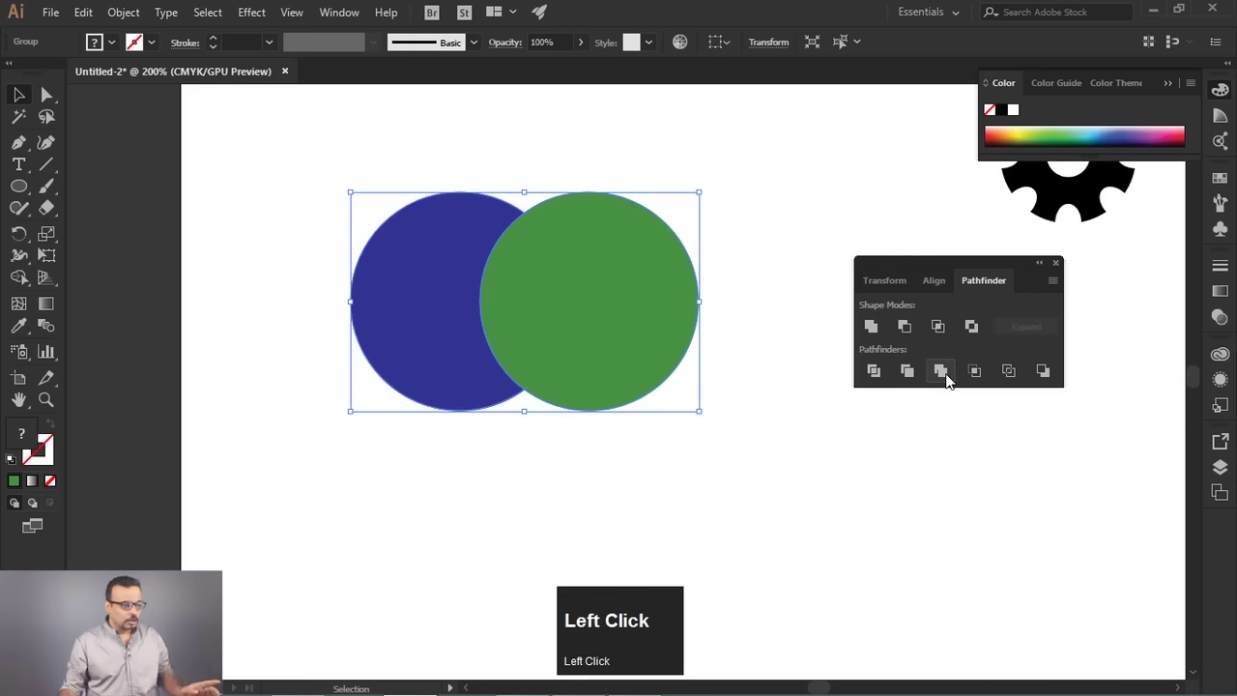
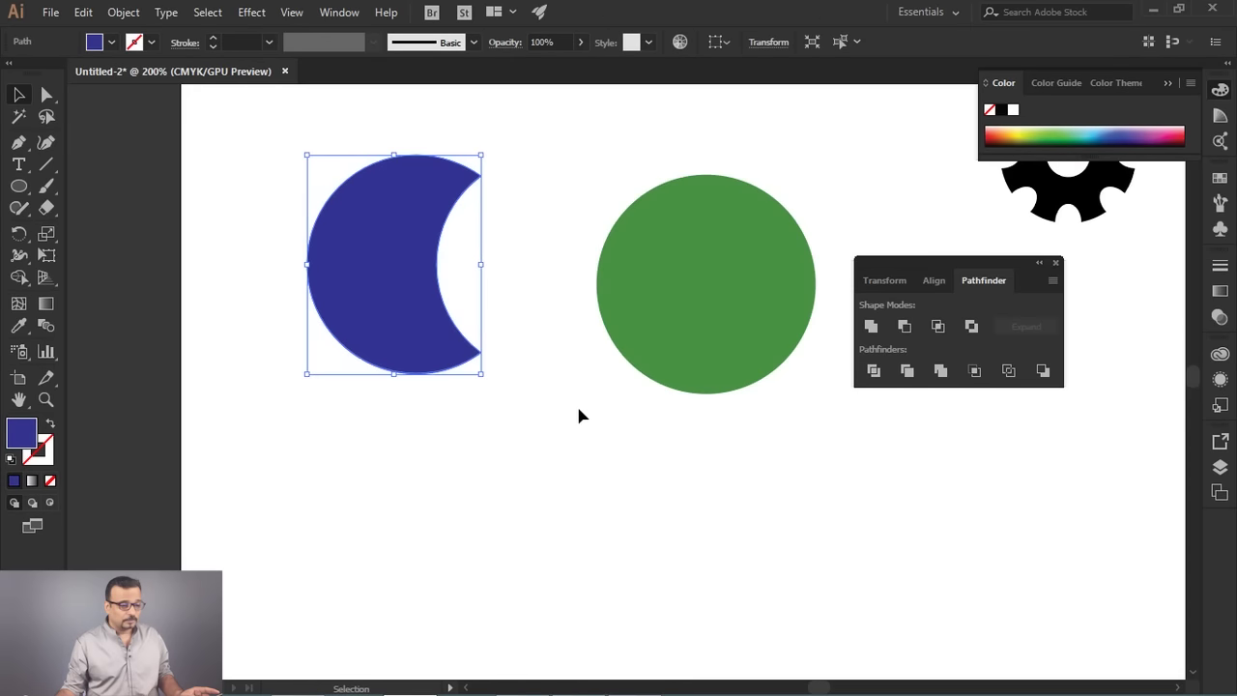
drag(708, 231, 890, 450)
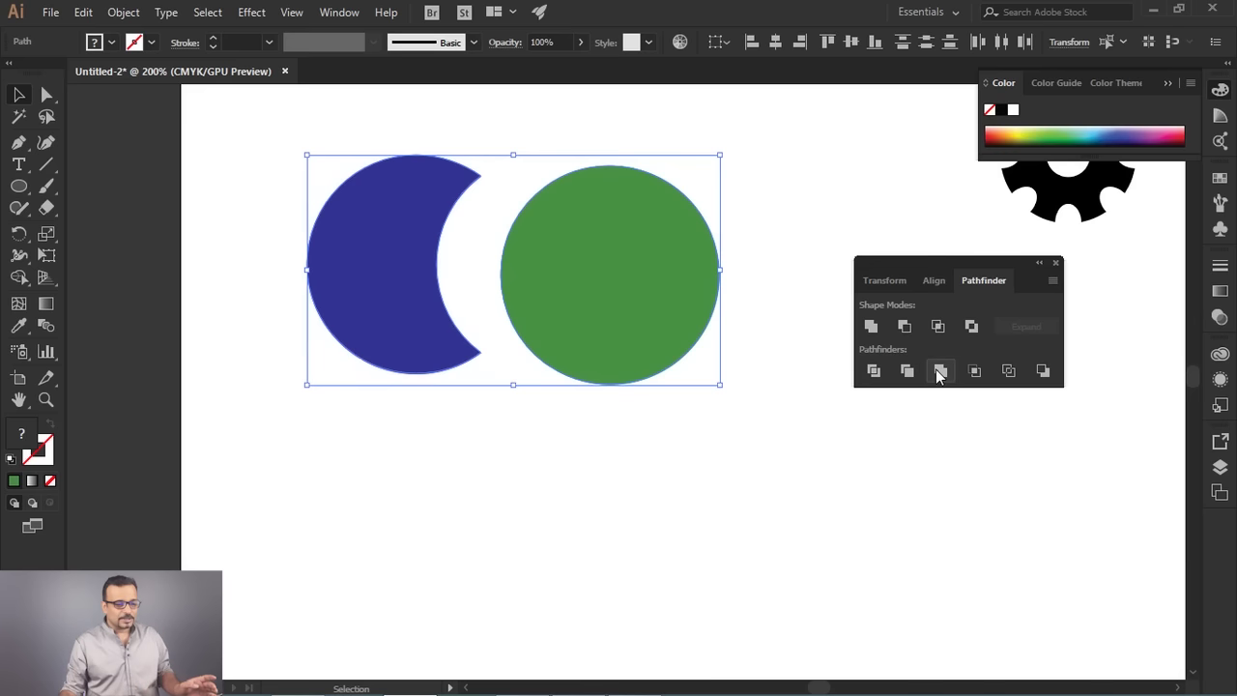
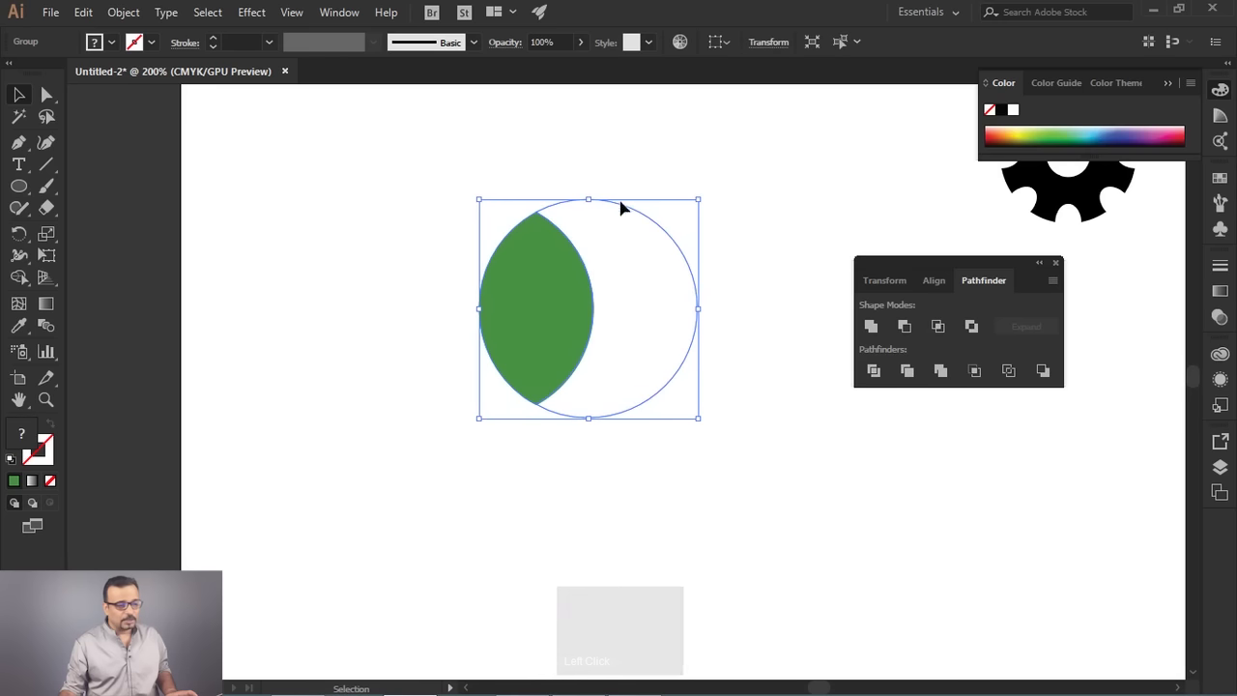
click(804, 320)
Undo back to whole circles, intersect the two green circles, then undo the intersection.
key(ctrl+z)
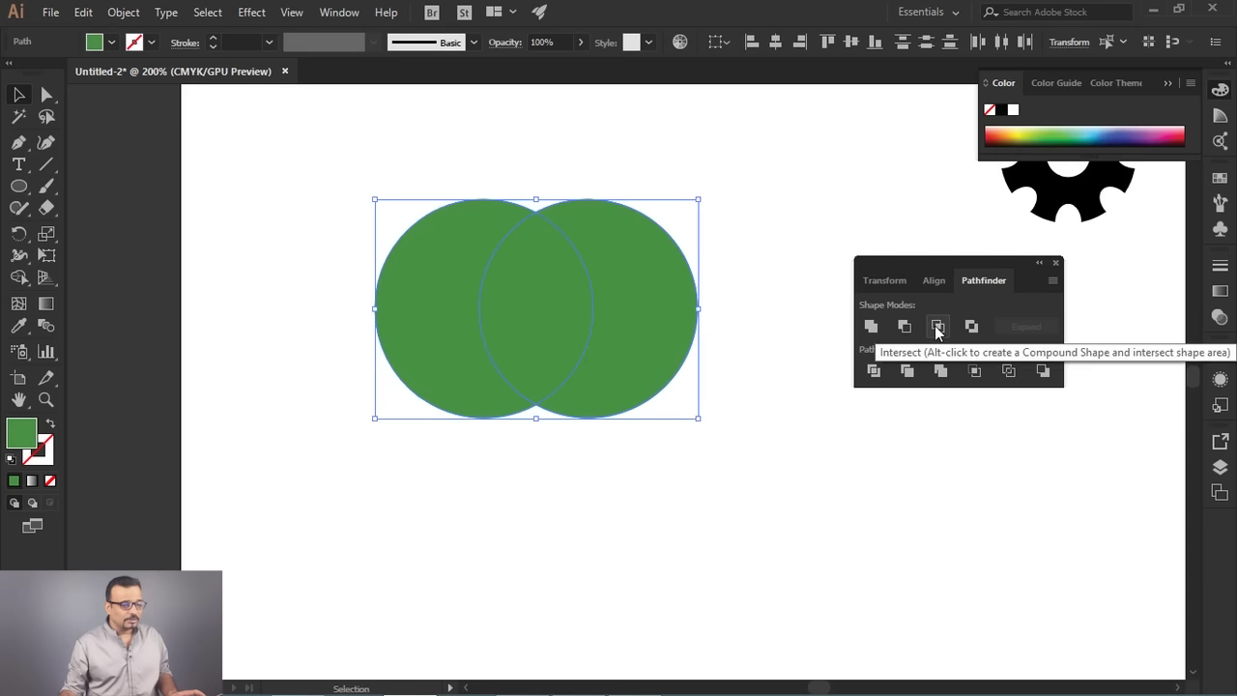
click(942, 332)
key(ctrl+z)
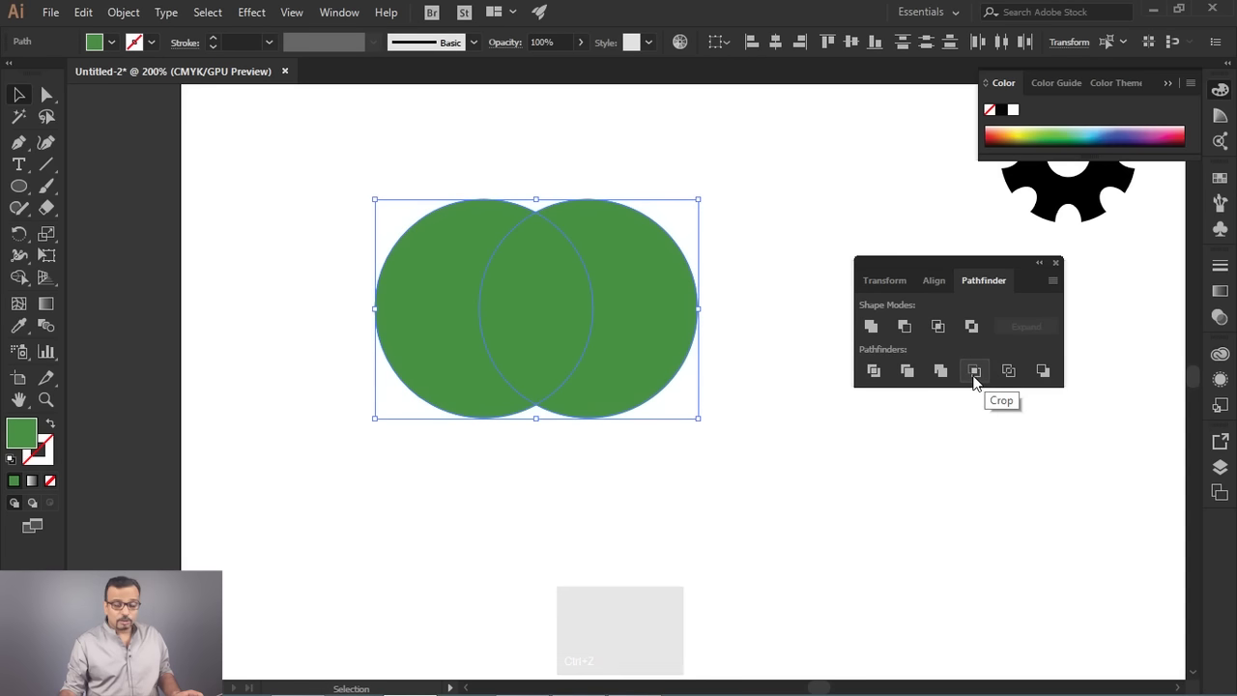
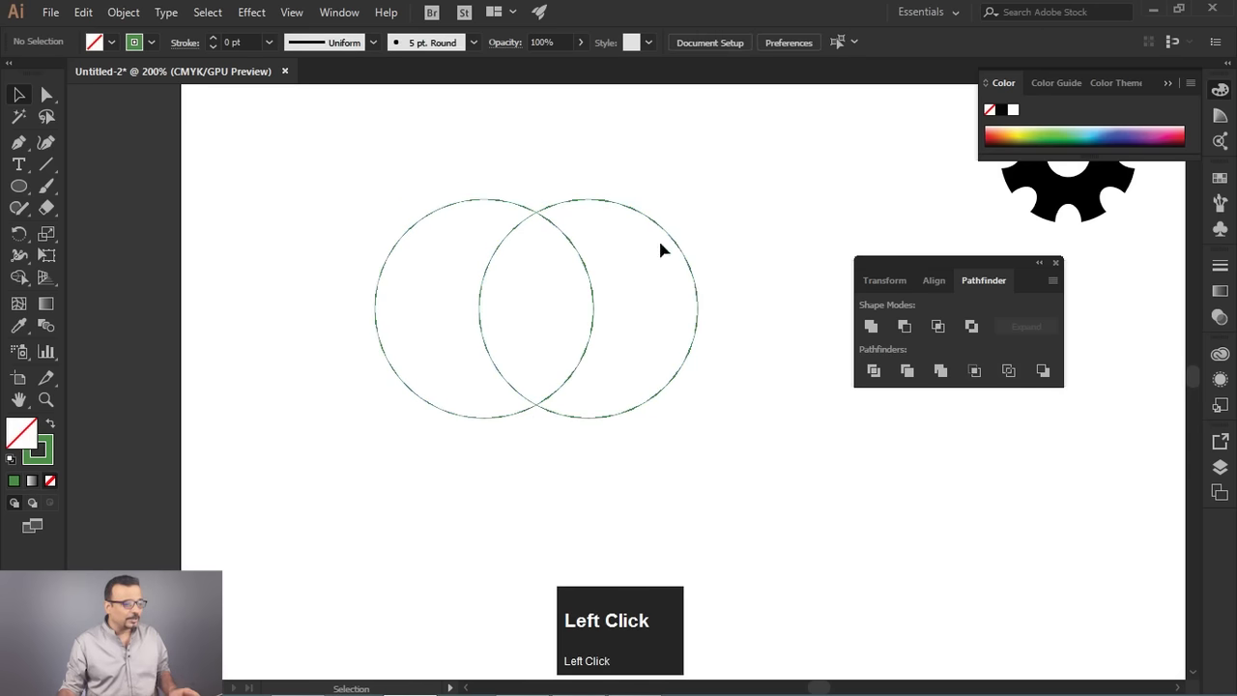
scroll(up, 3)
Restore the circles and apply Minus Back to leave a single green crescent.
scroll(down, 3)
scroll(up, 3)
key(ctrl+z)
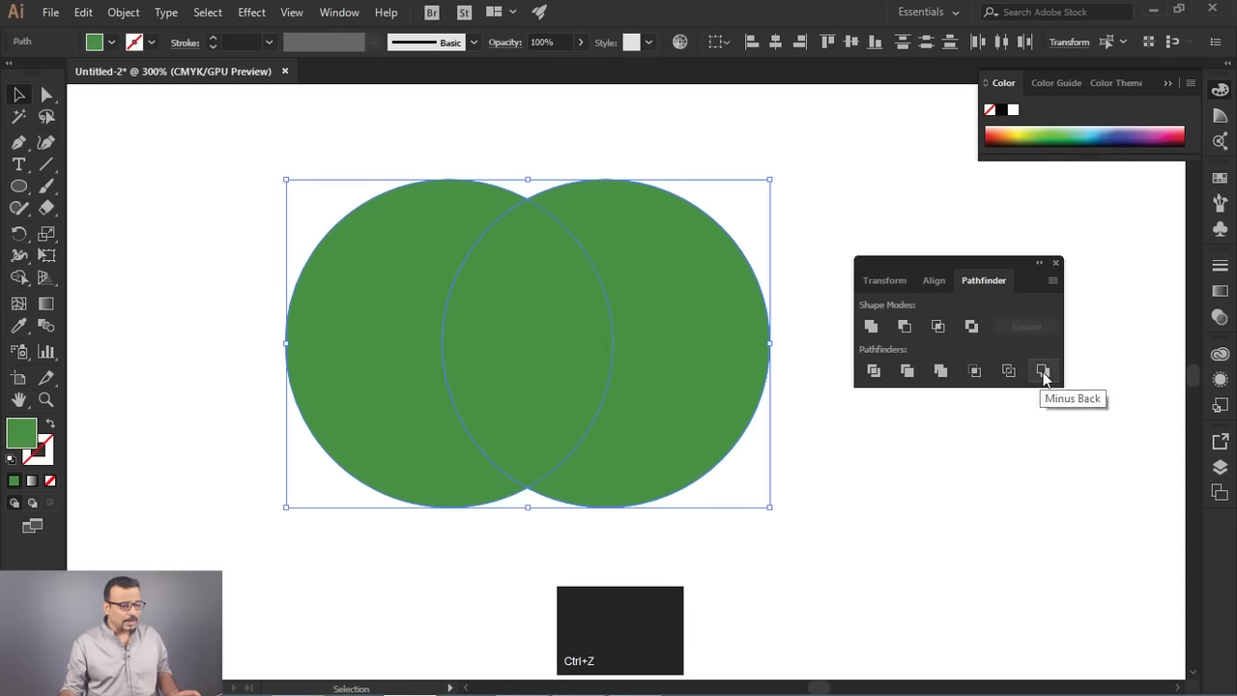
click(1047, 378)
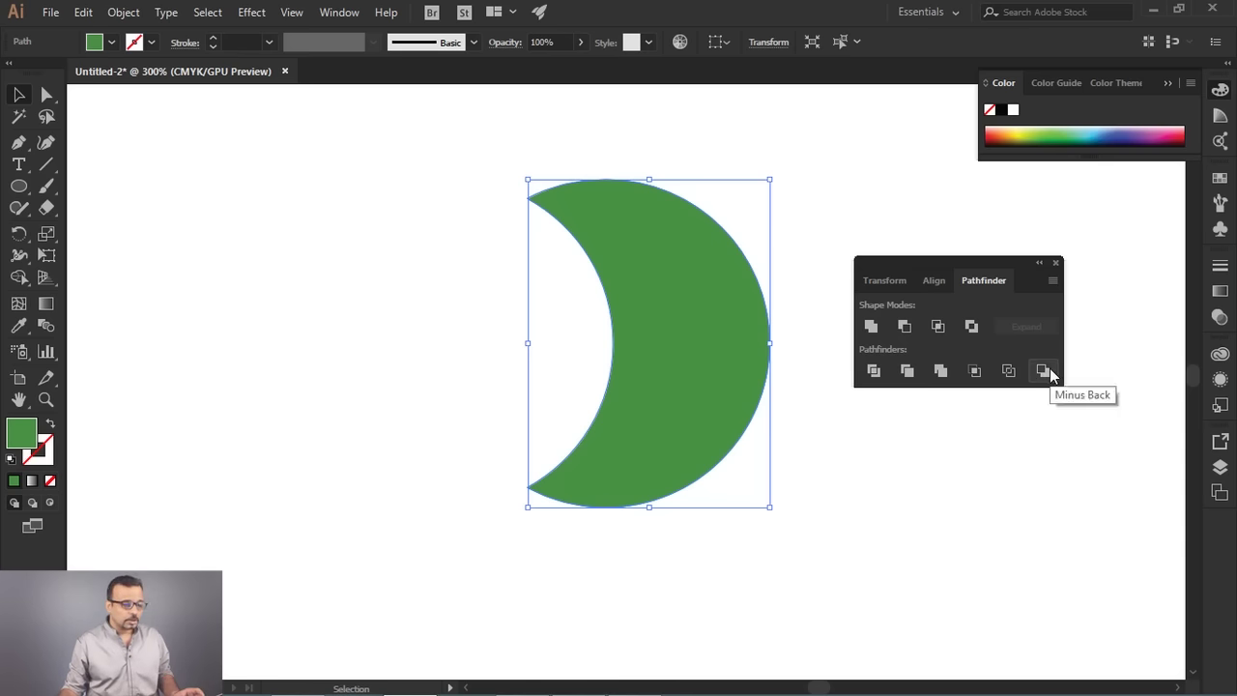
Undo Minus Back, select the green shapes and delete them from the artboard.
key(ctrl+z)
drag(827, 189, 366, 451)
key(Delete)
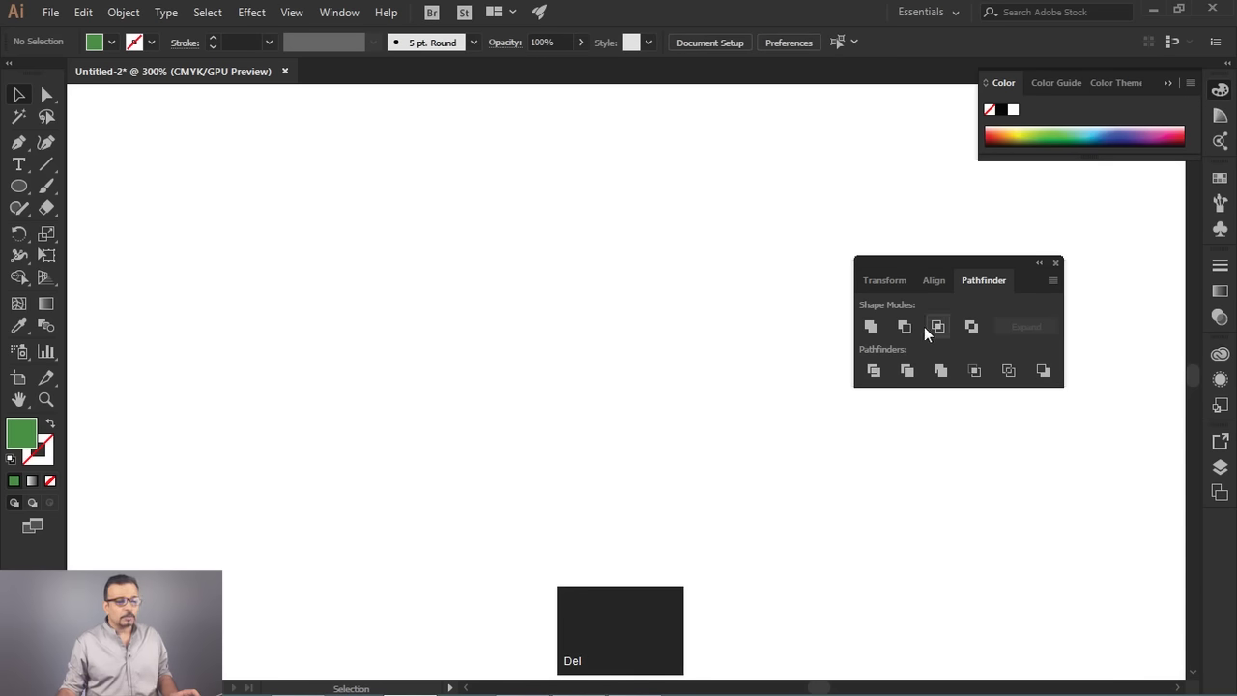
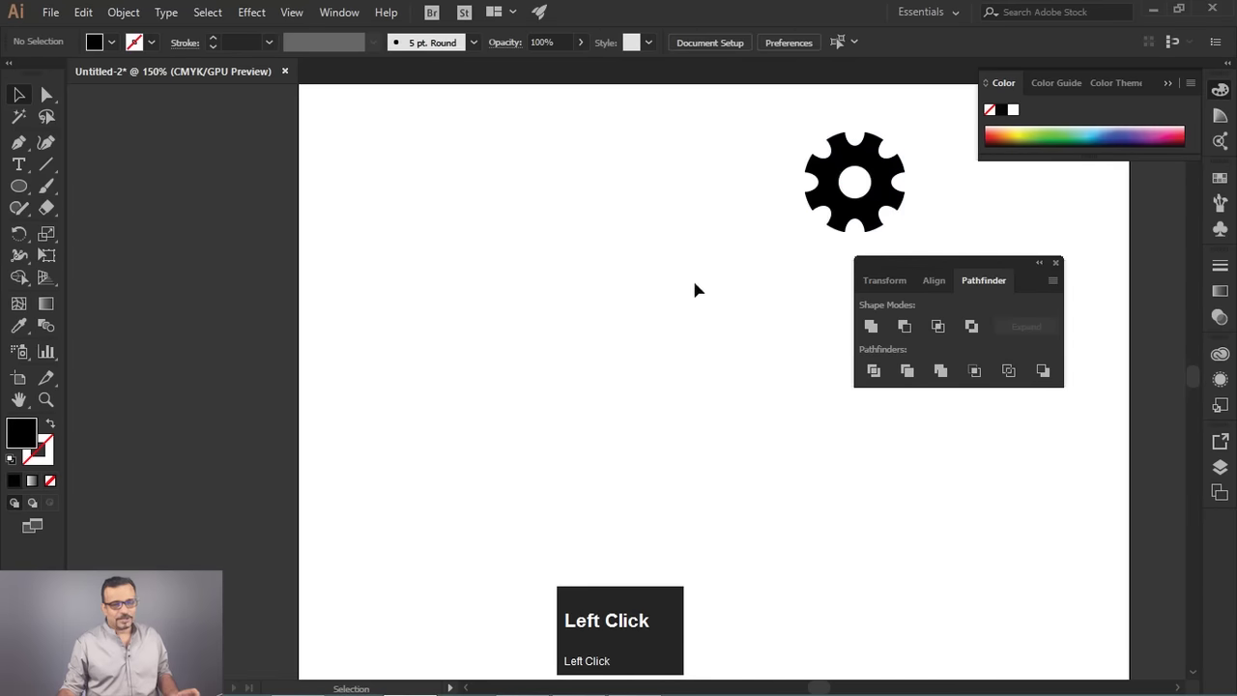
scroll(up, 3)
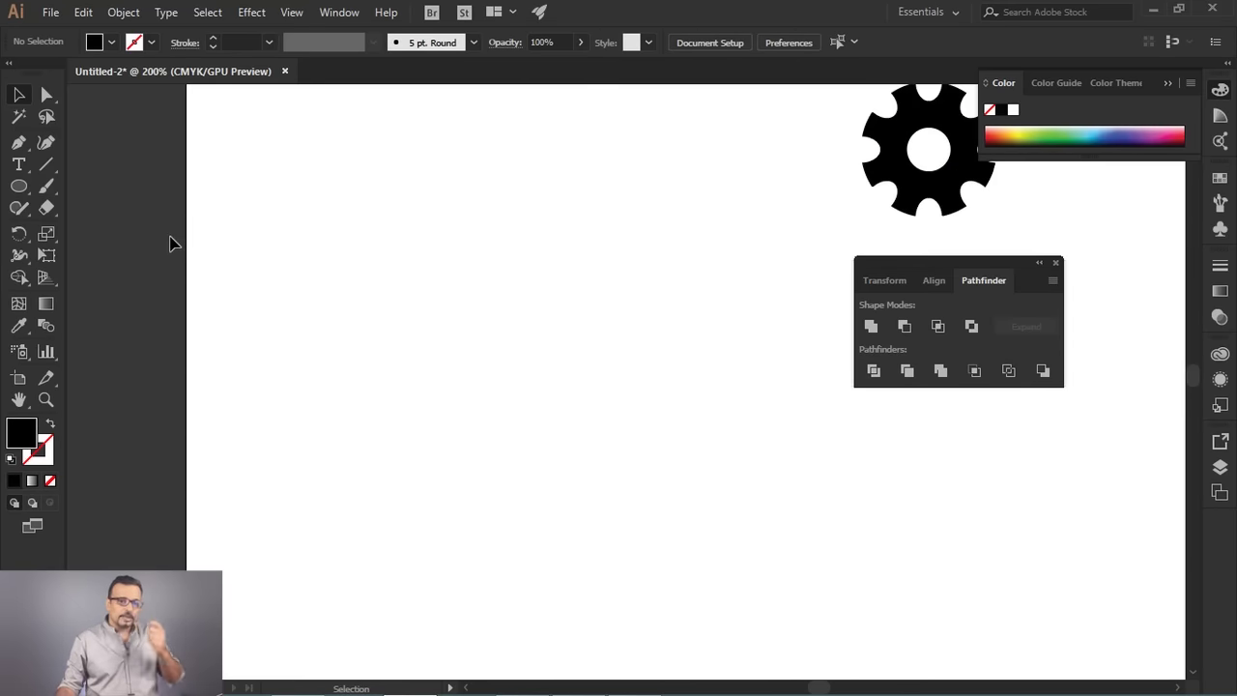
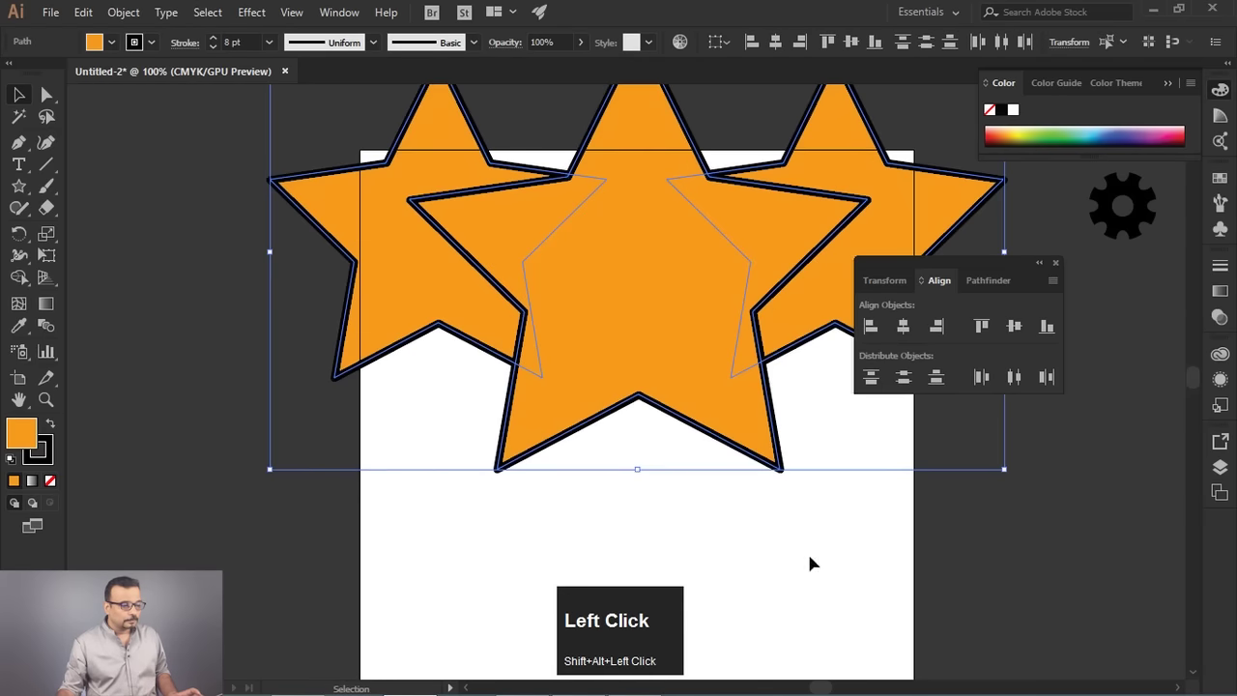
Scale the duplicated three-star group much larger from its corner handle.
scroll(down, 3)
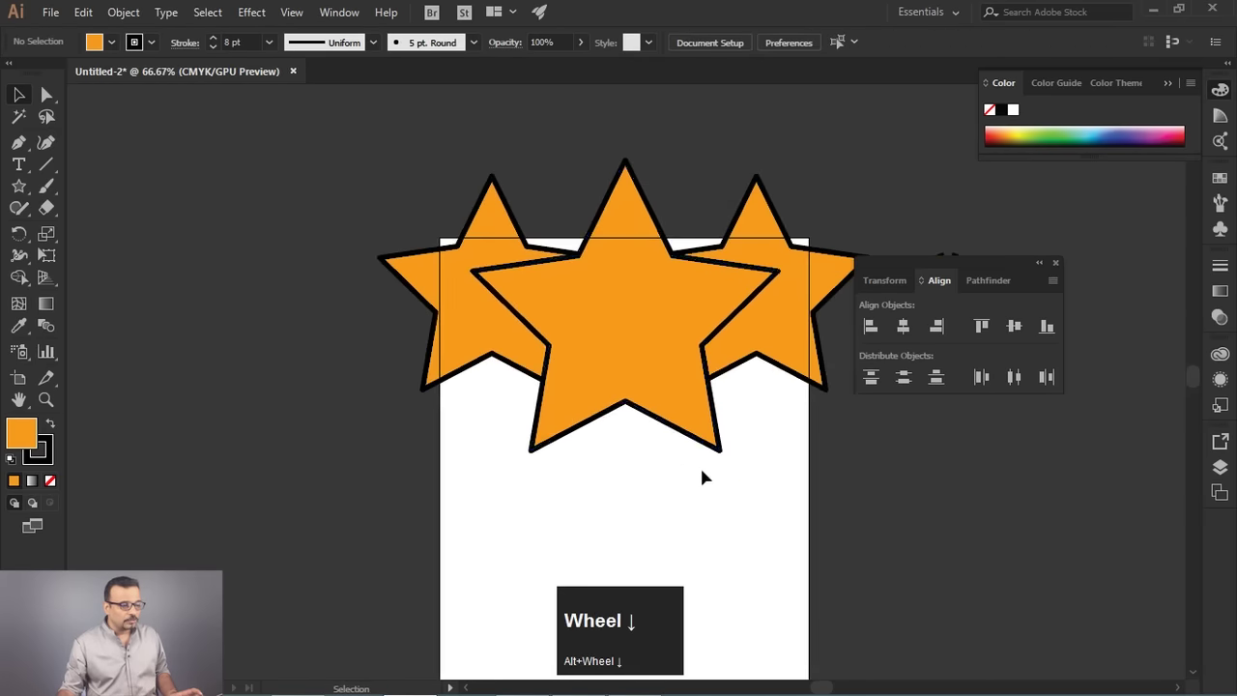
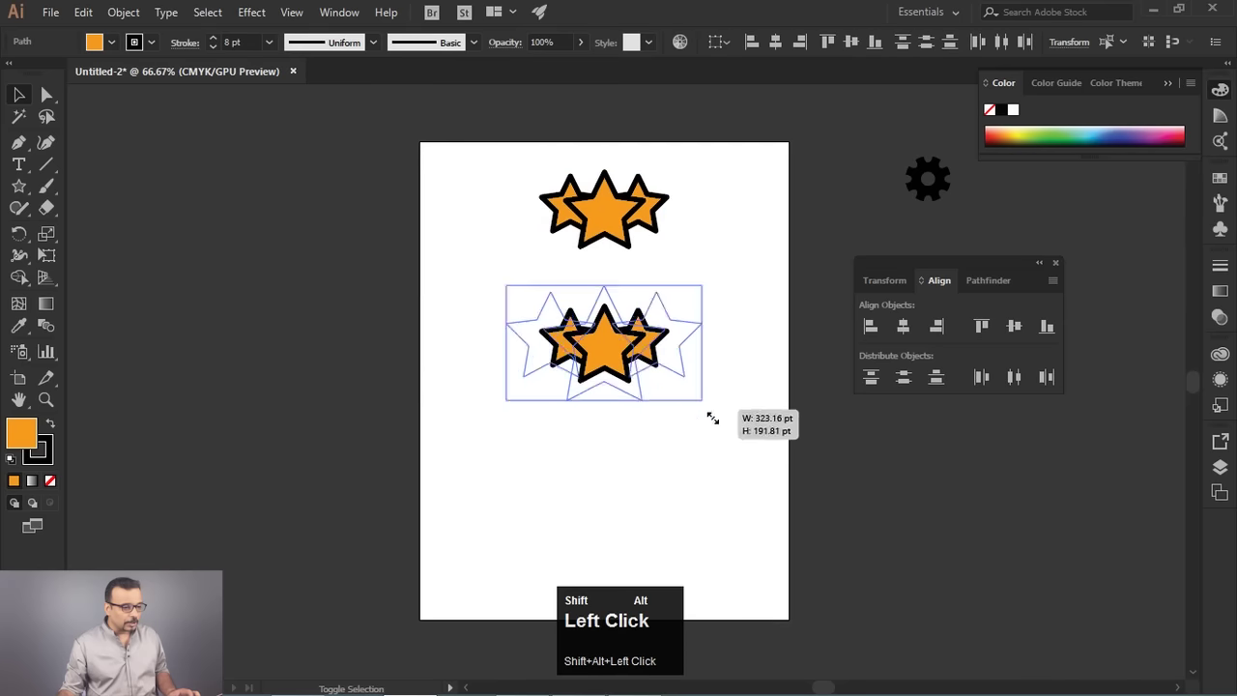
drag(654, 283, 727, 178)
Undo the scaling so the lower star copy returns to its original full size.
key(ctrl+z)
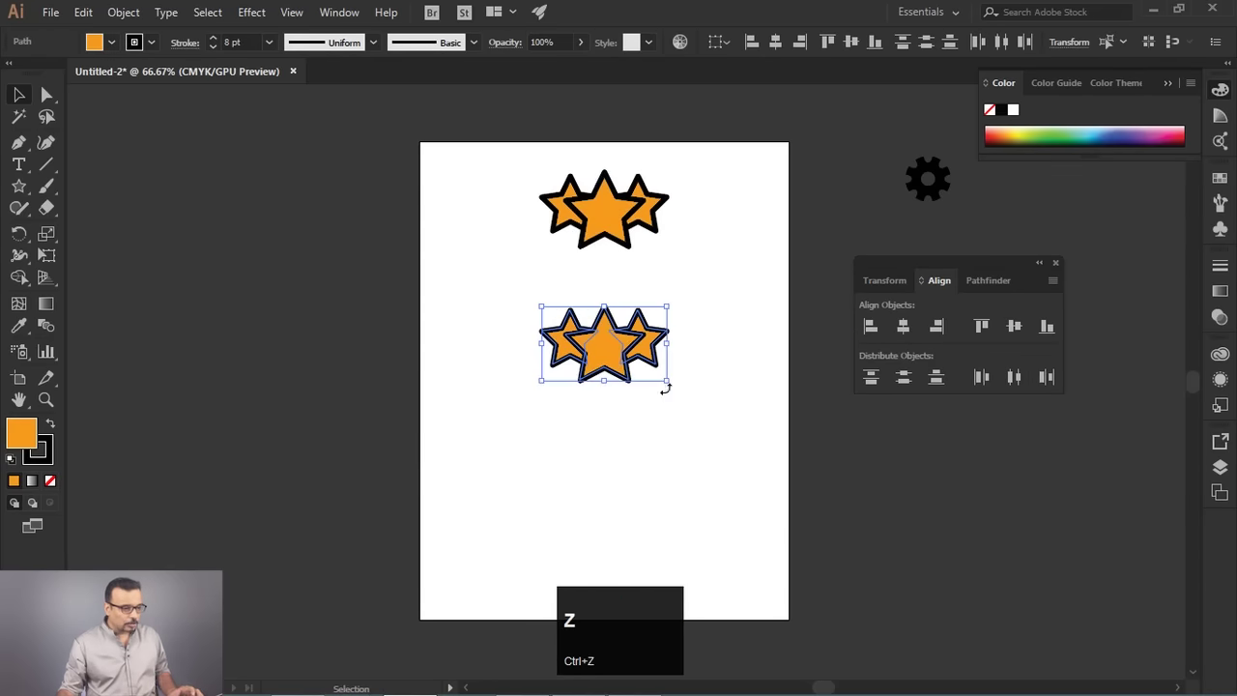
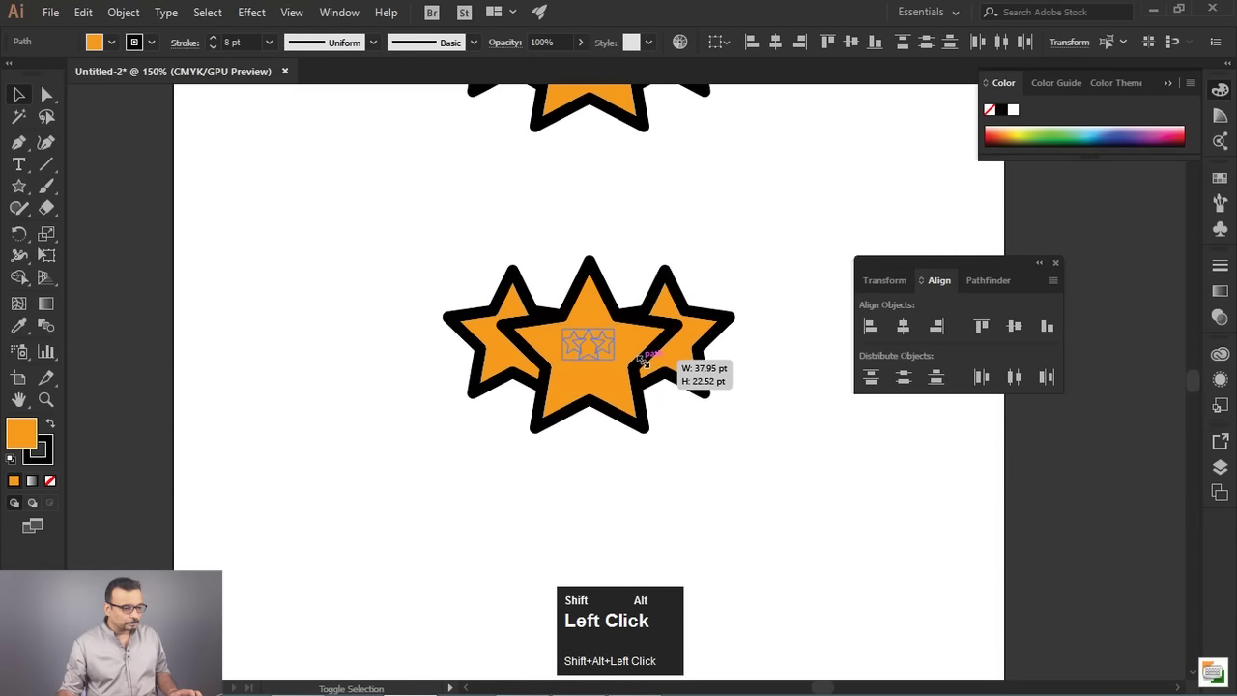
scroll(down, 3)
scroll(up, 3)
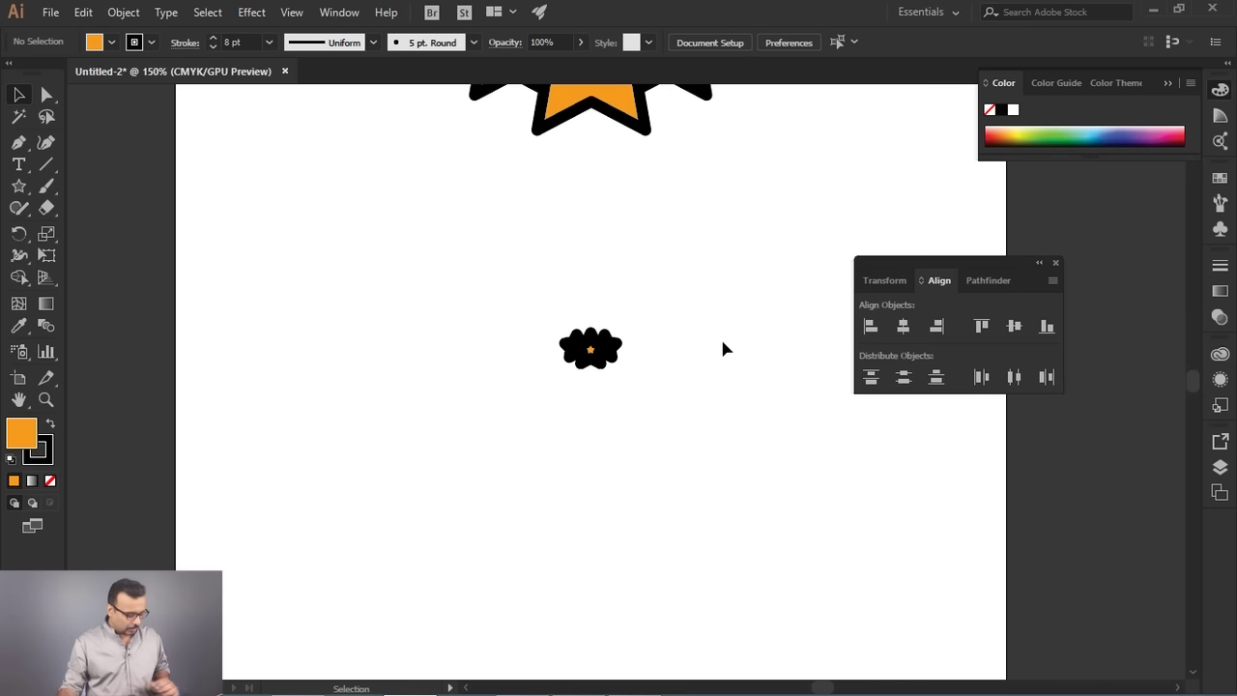
key(ctrl+z)
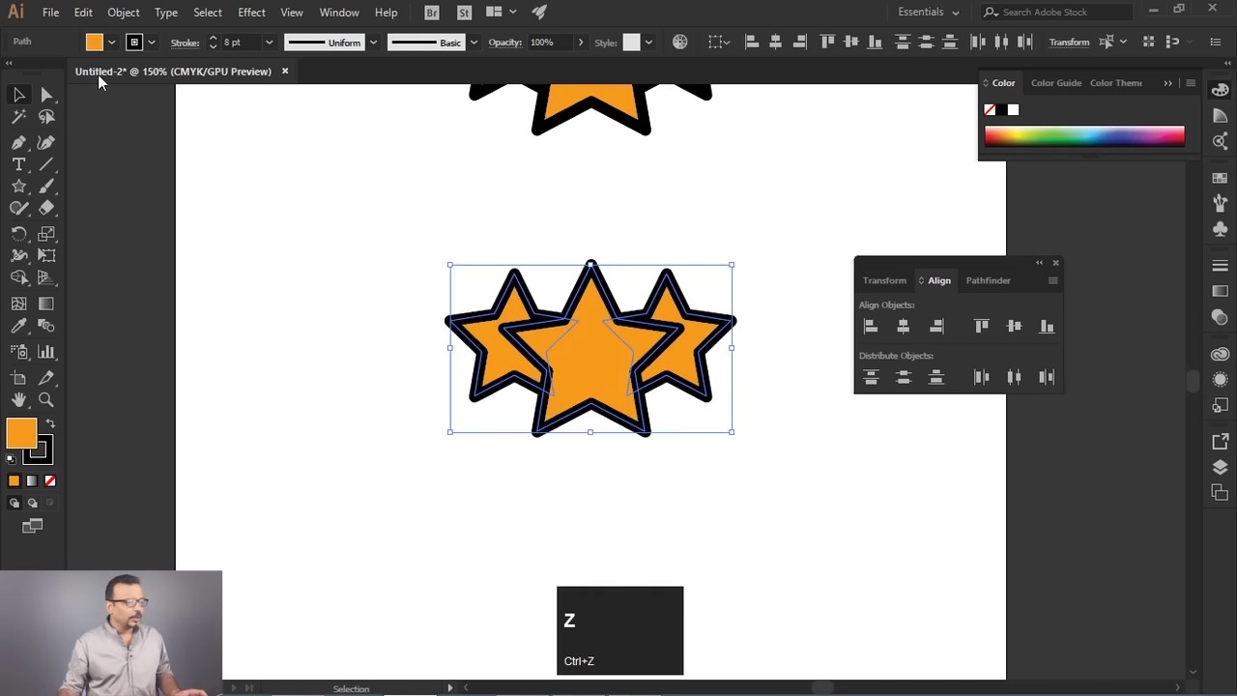
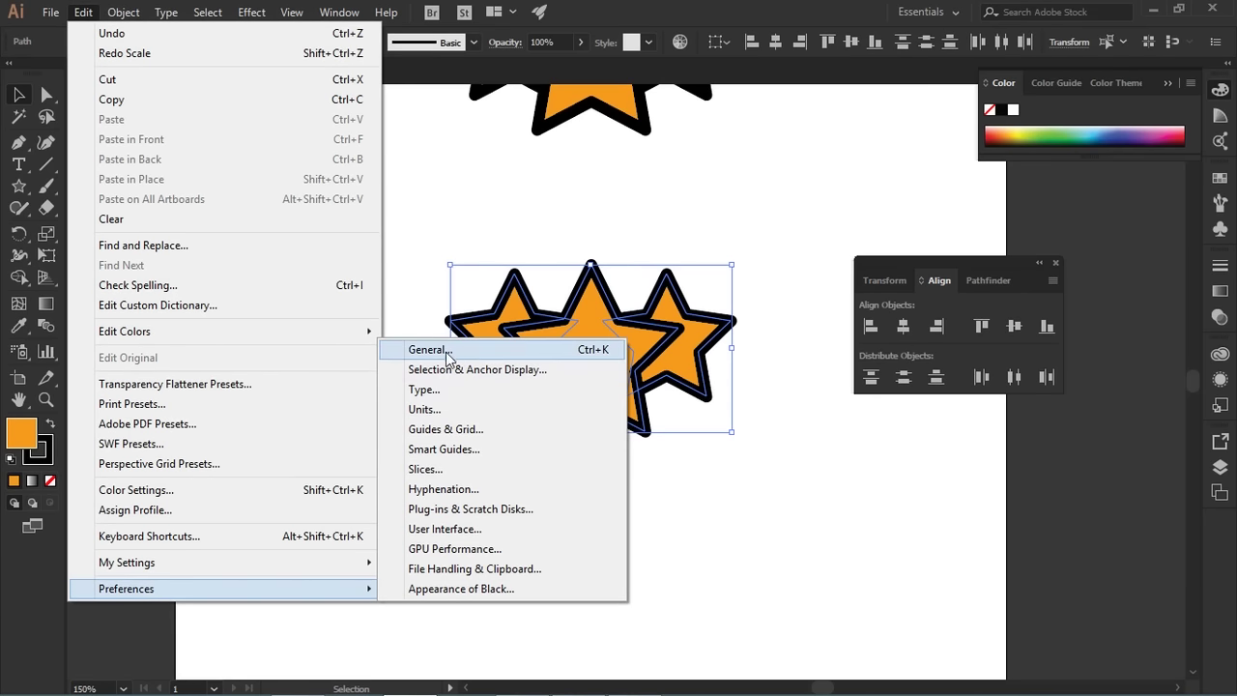
Turn on Scale Strokes & Effects in the General preferences.
click(454, 357)
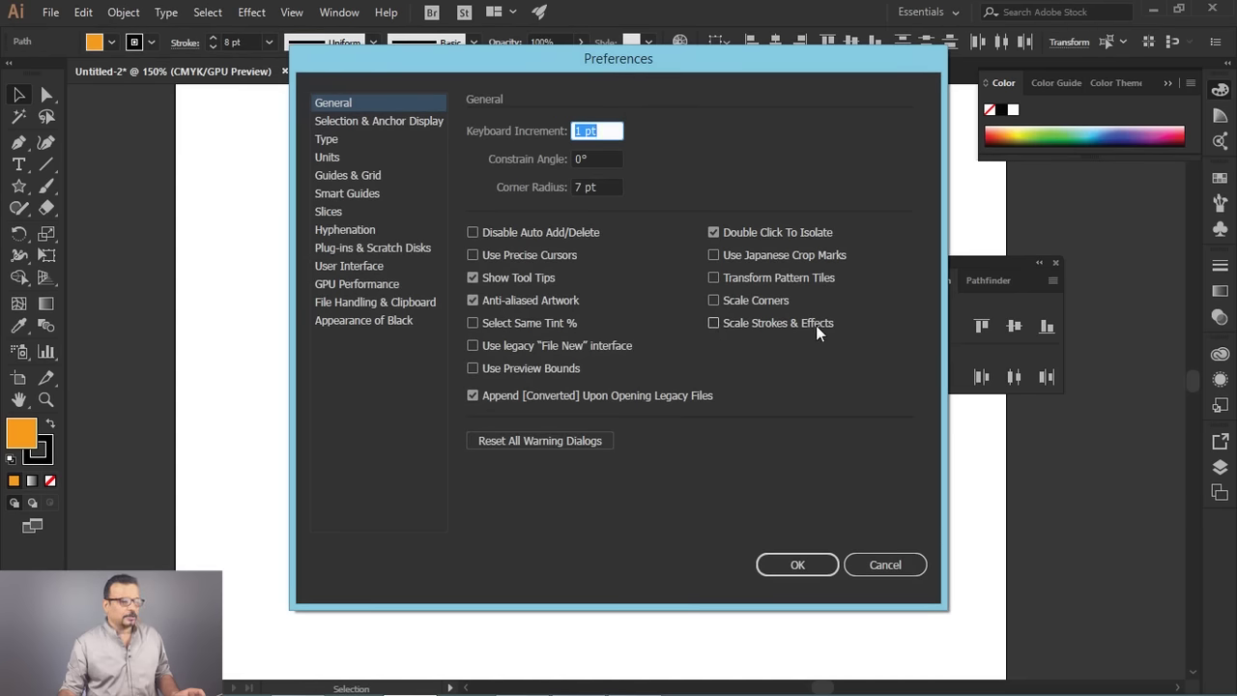
click(718, 331)
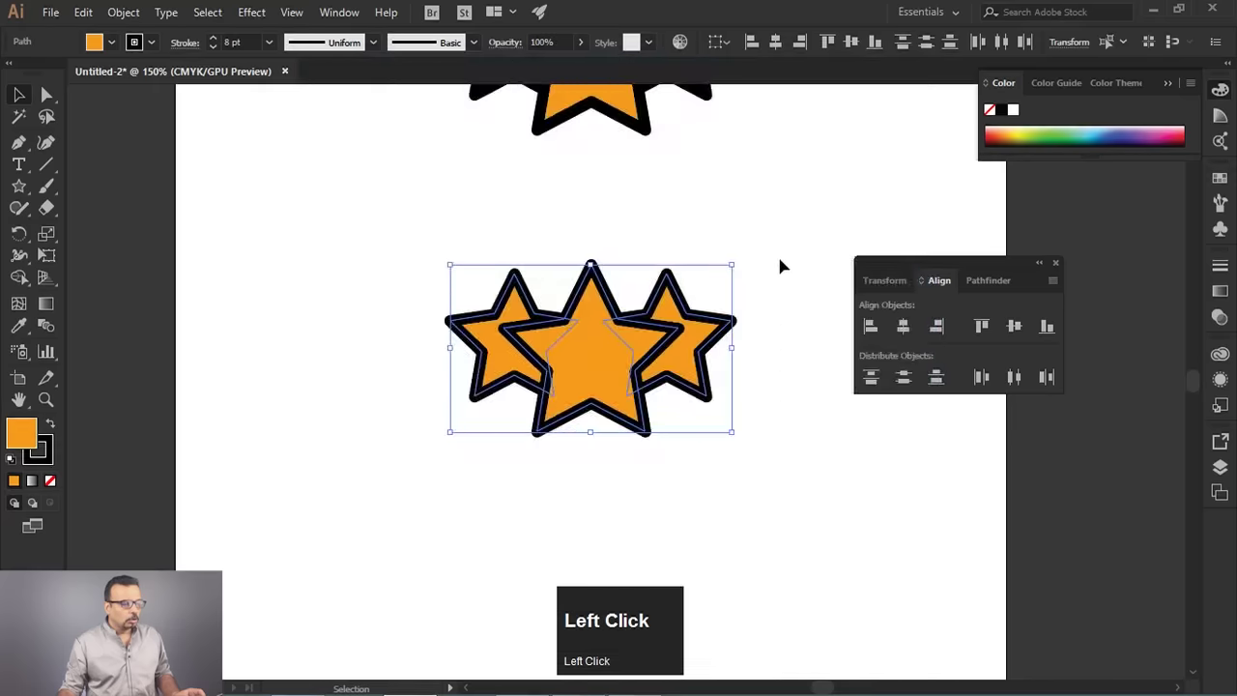
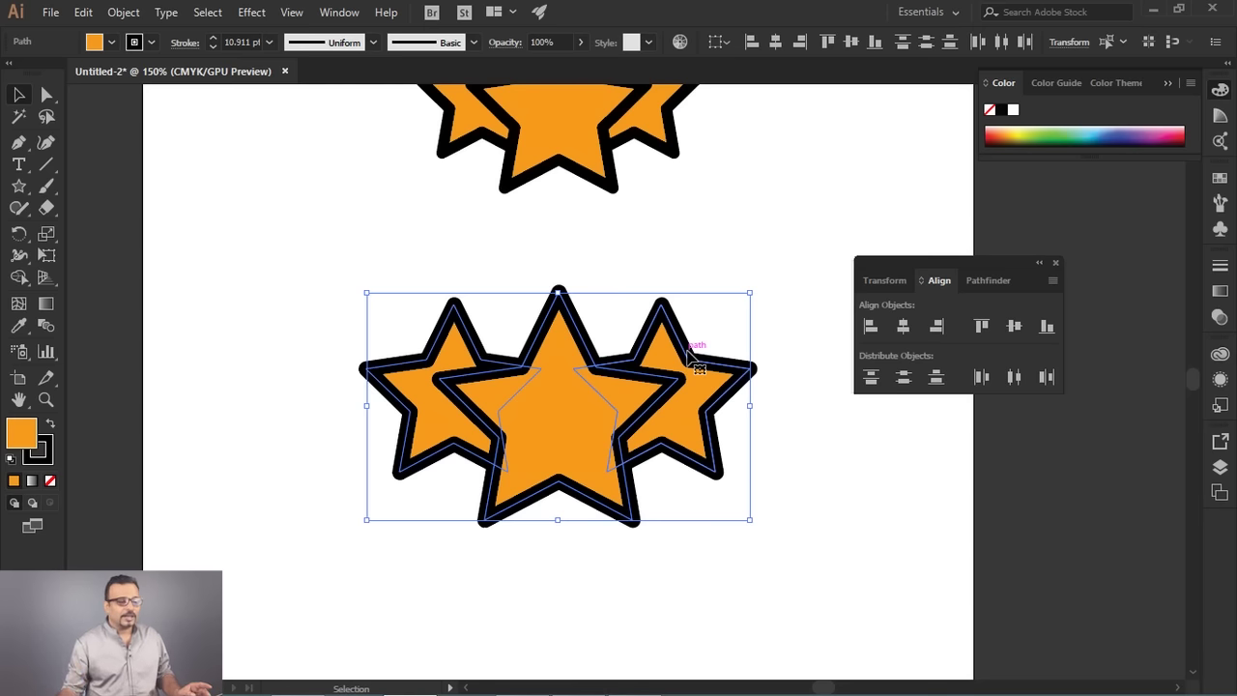
Show the Pathfinder shape-combining options for the enlarged star group.
click(981, 291)
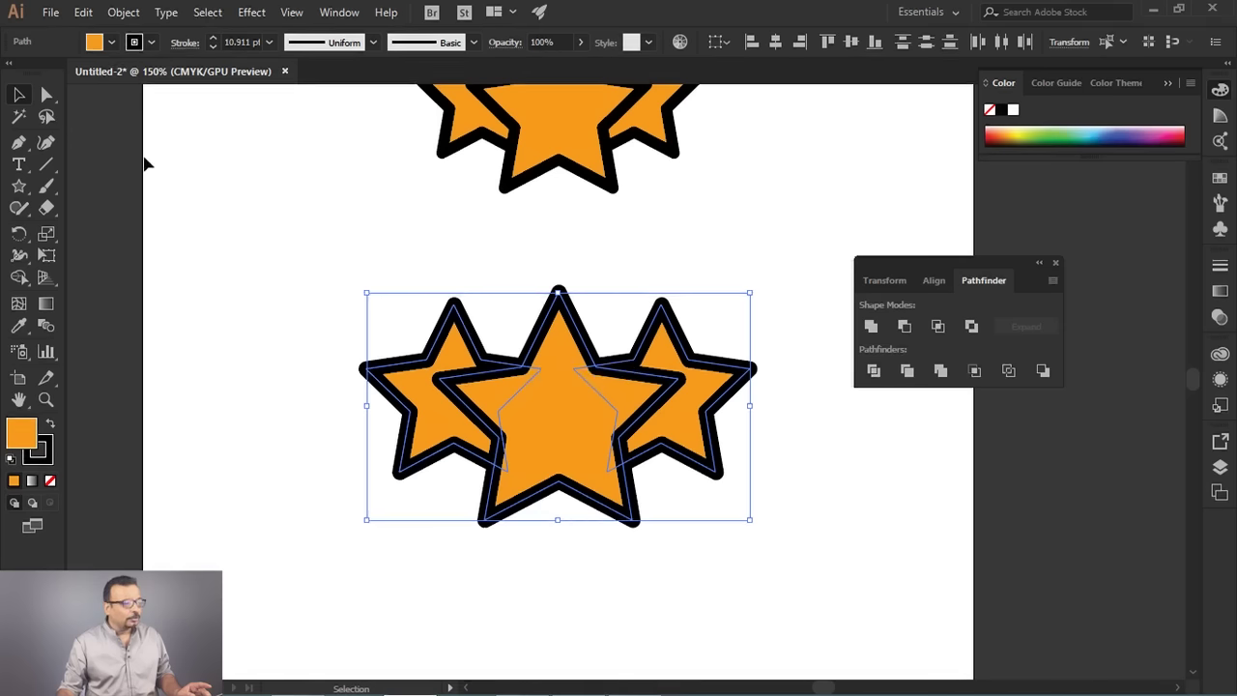
Bring up the Object menu to expand the stars' thick strokes into filled paths.
click(115, 17)
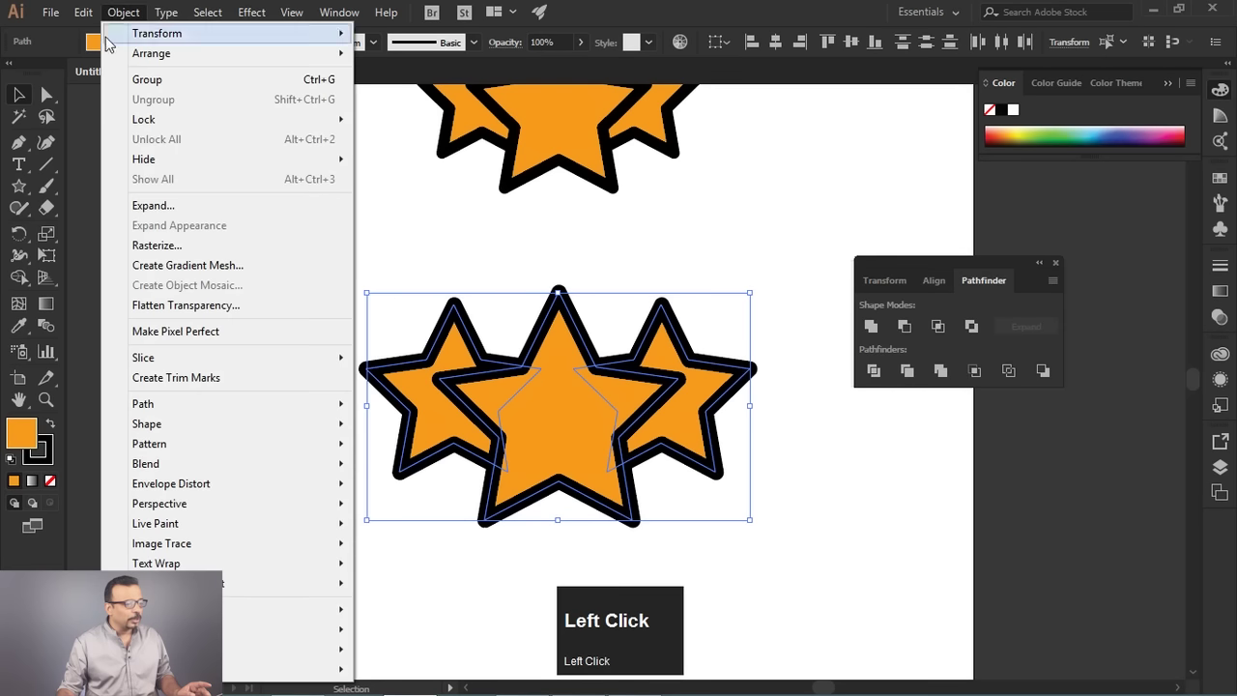
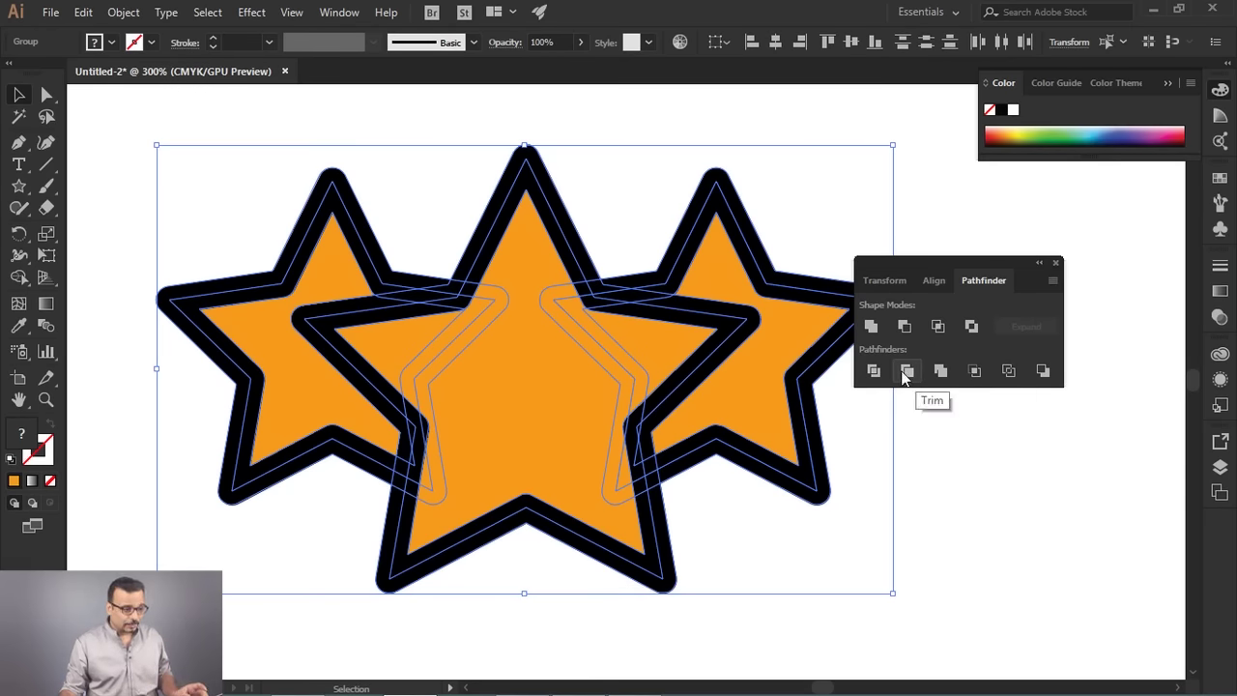
Trim away the hidden overlapping parts of the expanded stars.
click(912, 377)
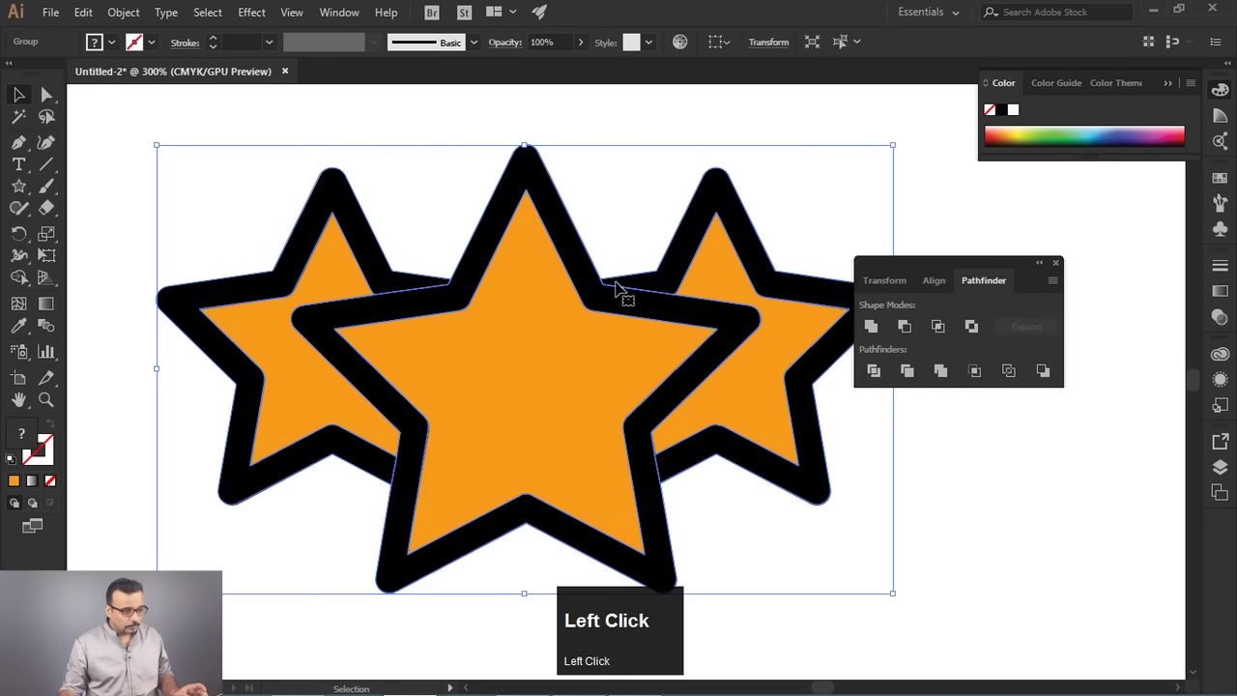
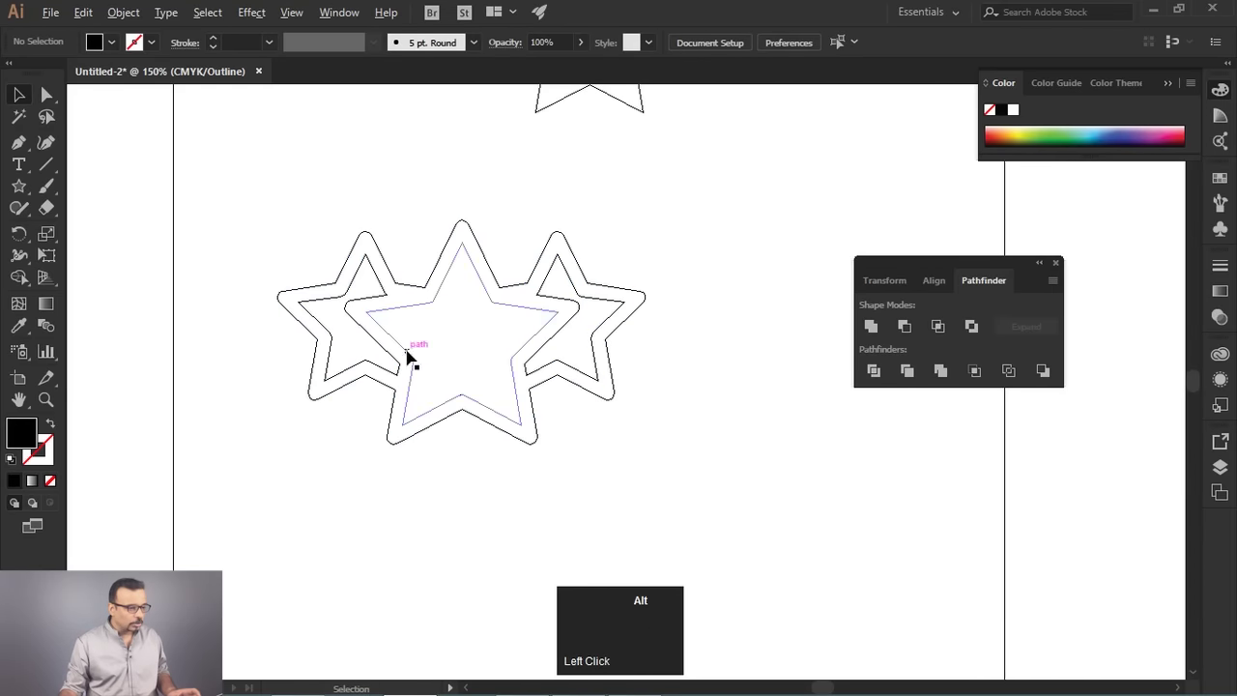
Inspect the trimmed star pieces in Outline view and reveal their anchor points.
scroll(up, 3)
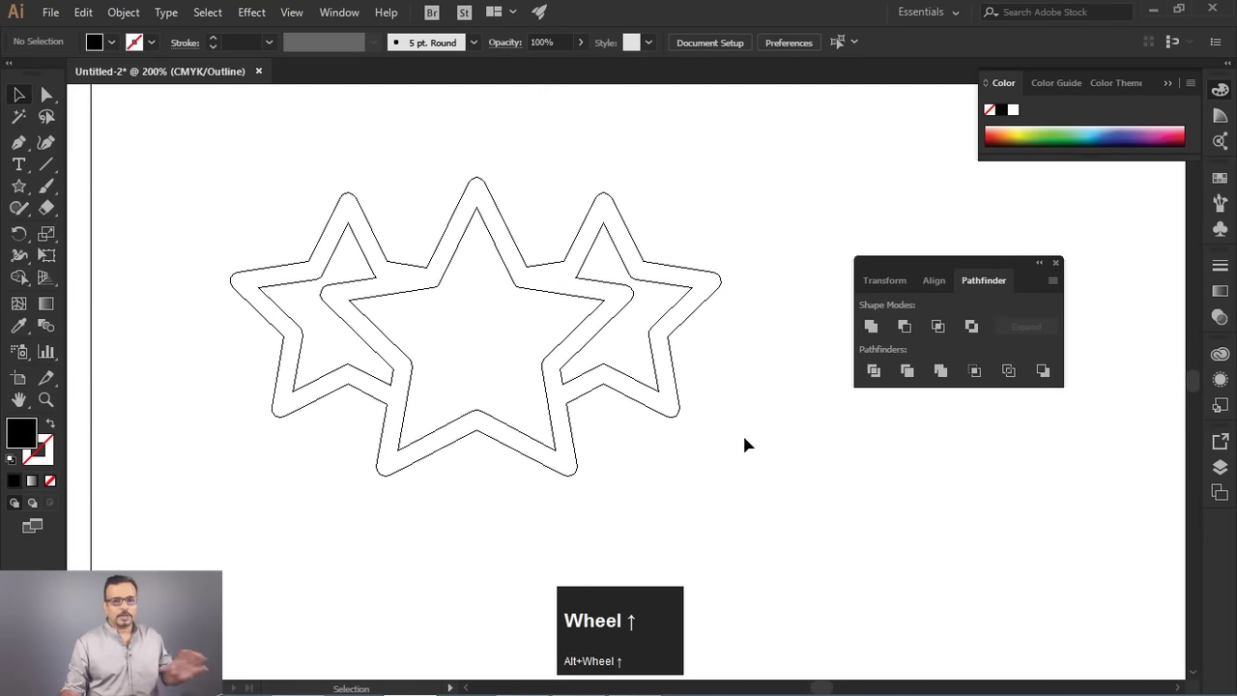
key(ctrl+z)
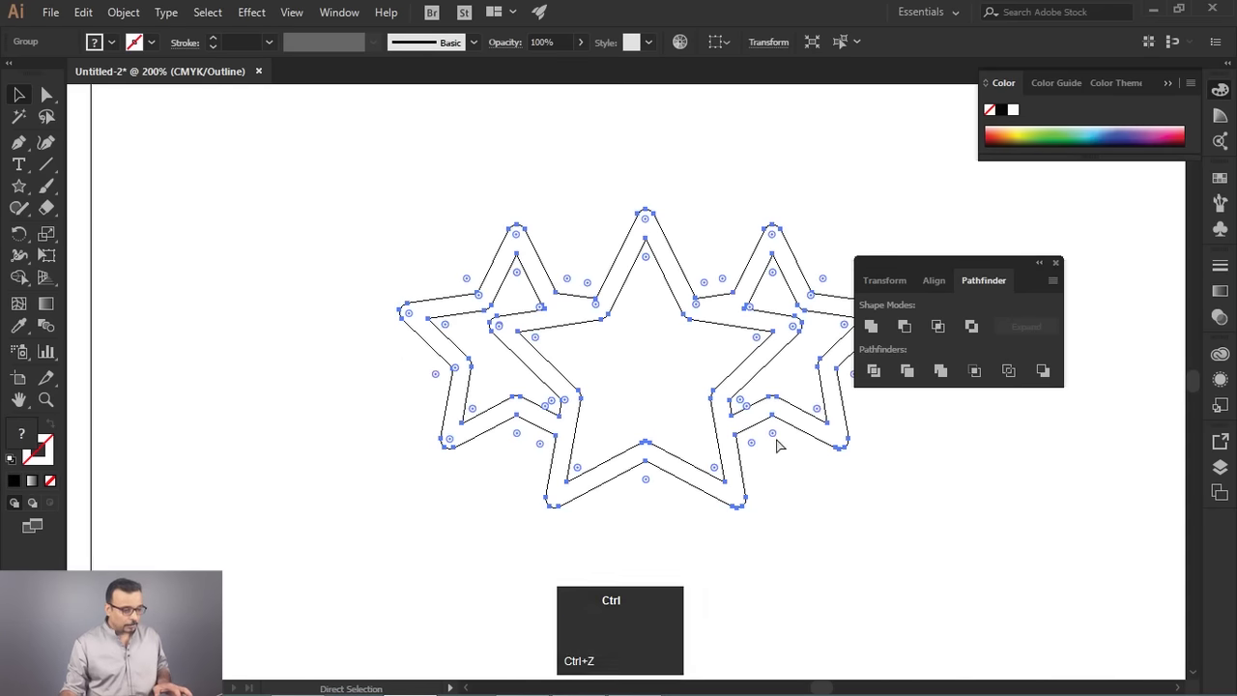
key(ctrl+y)
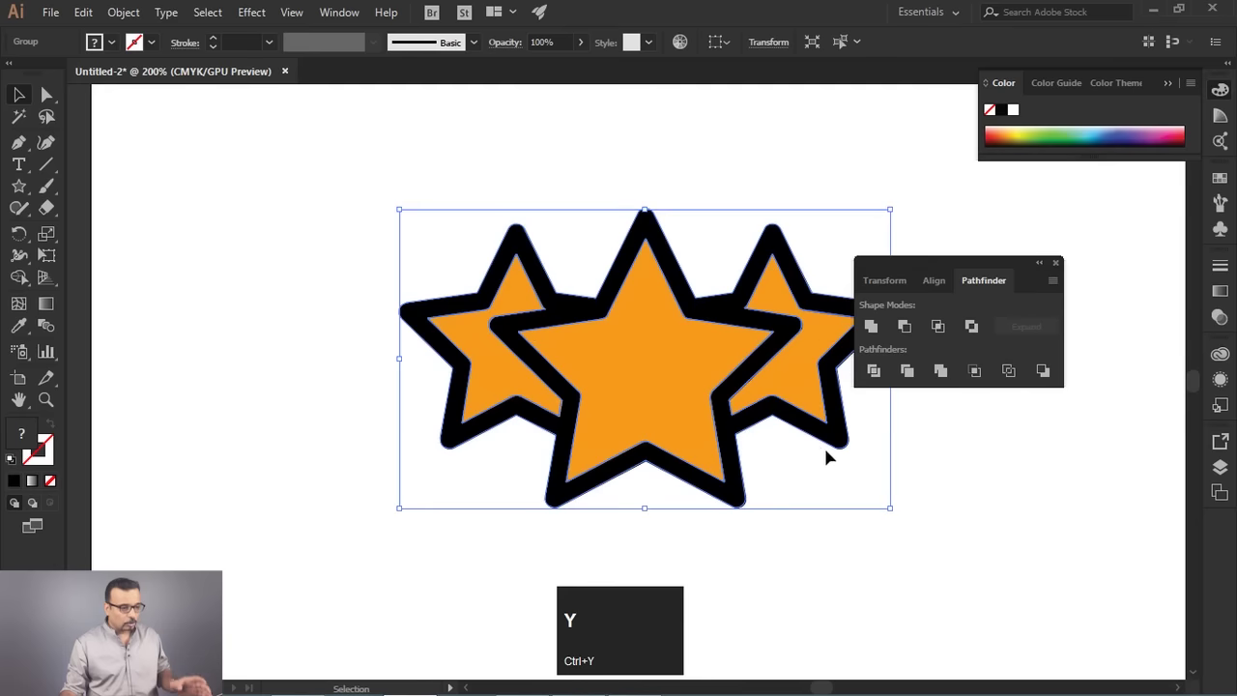
key(ctrl+y)
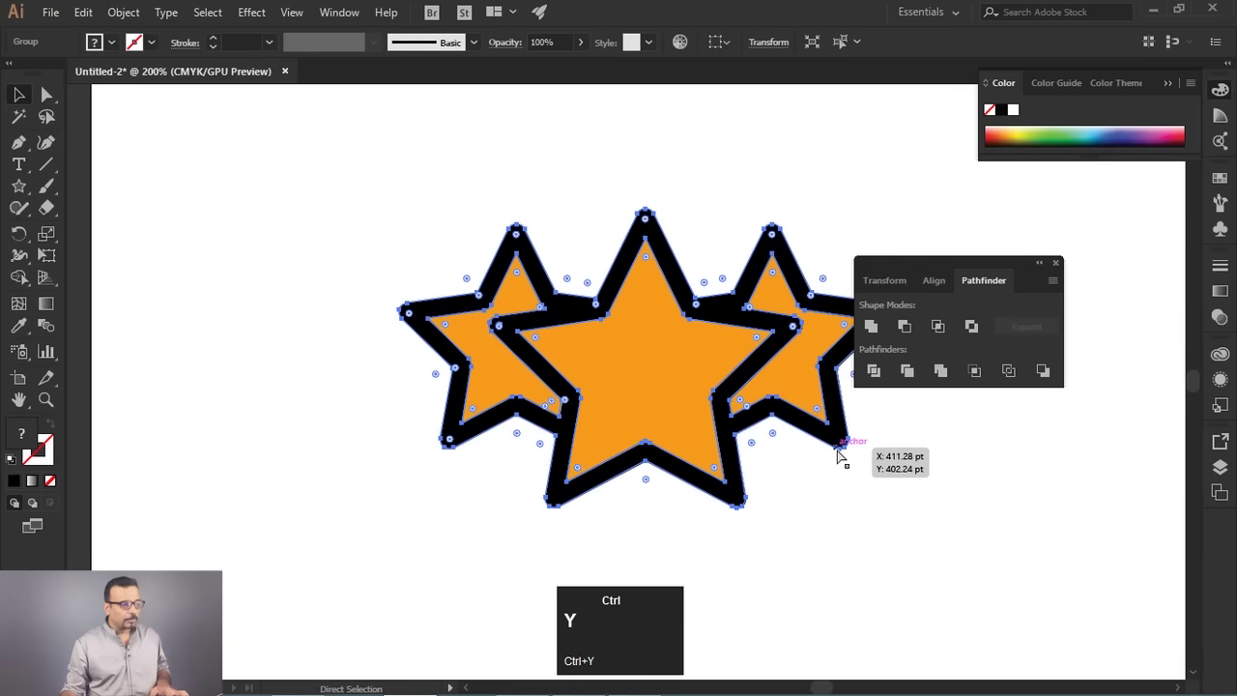
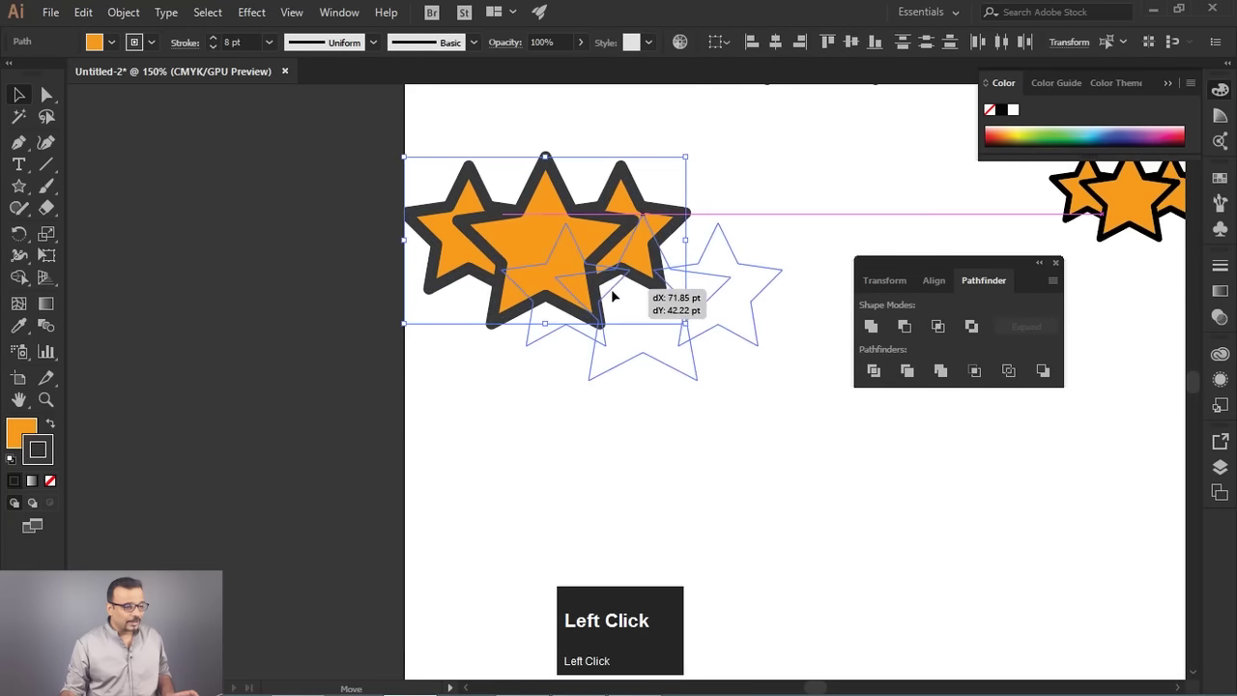
Zoom in on the dark-outlined three-star group placed on the artboard.
scroll(up, 3)
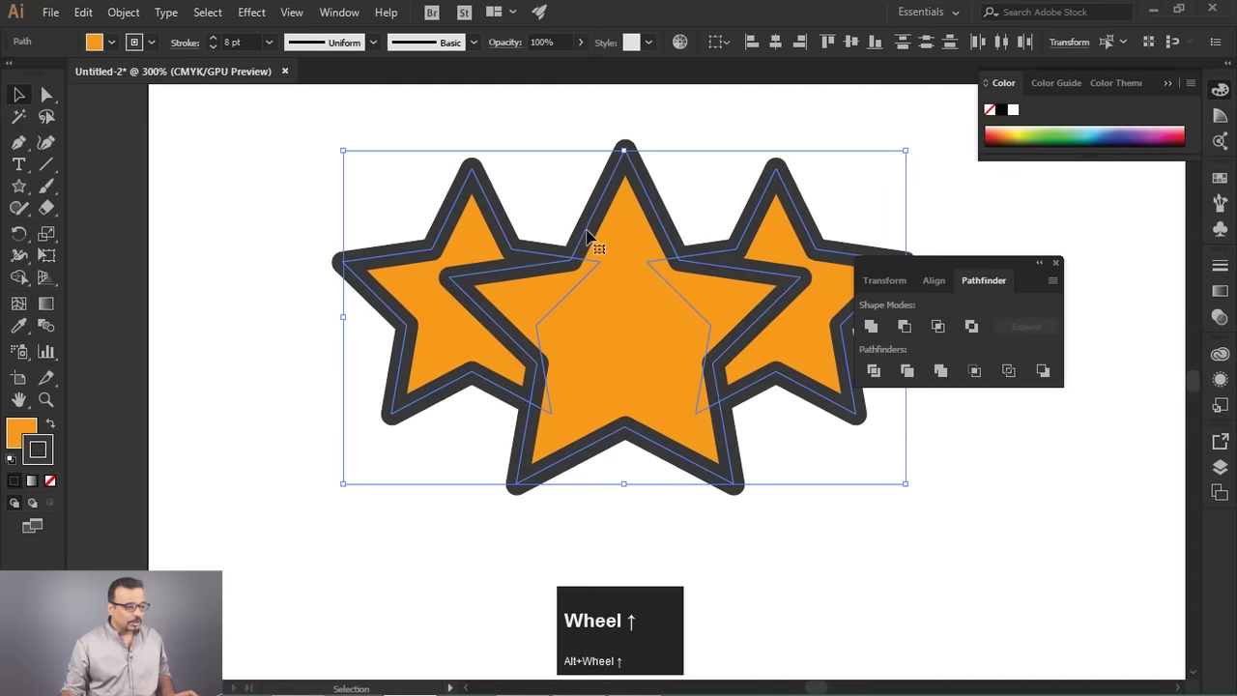
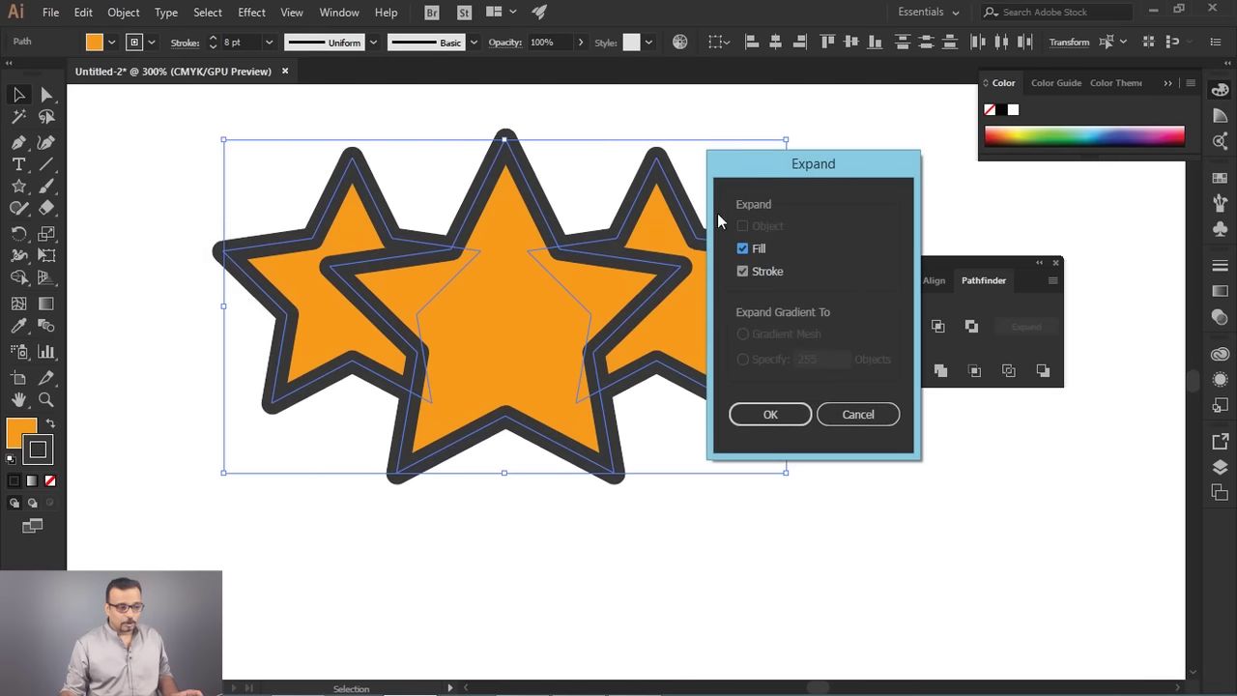
Expand the three stars' fill and thick stroke into separate filled shapes.
click(748, 256)
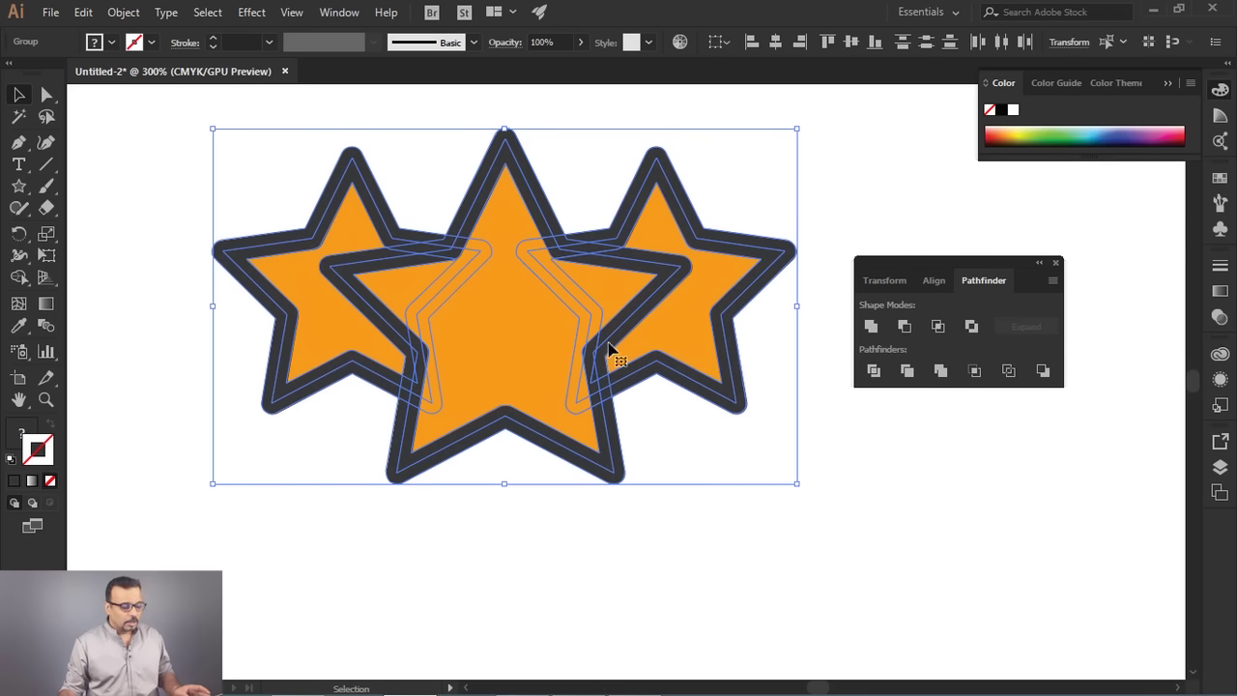
scroll(down, 3)
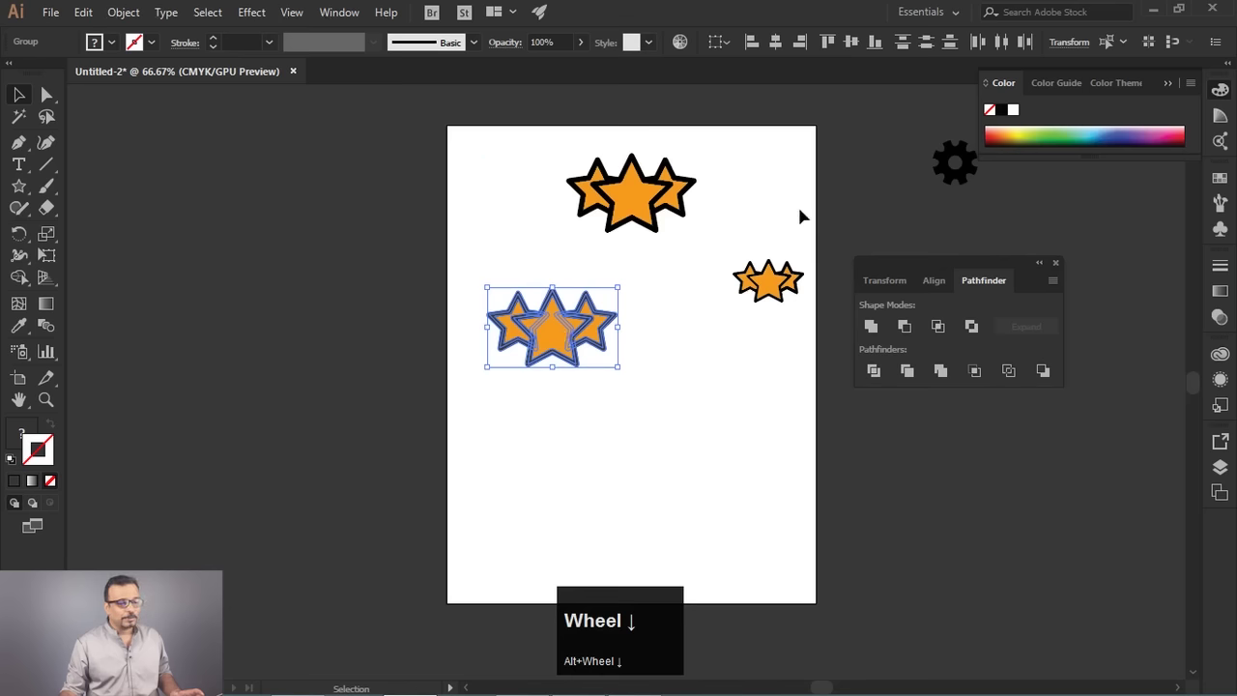
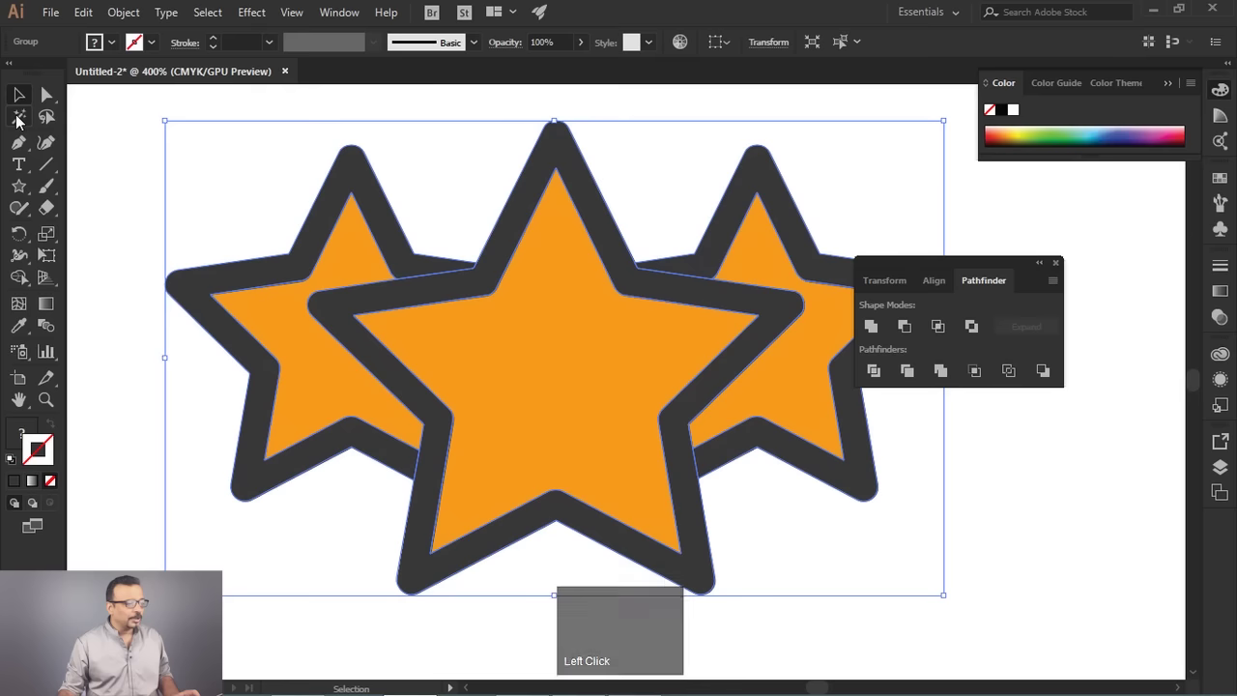
Select all dark outline shapes with the Magic Wand and delete them, leaving gapped orange stars.
click(19, 121)
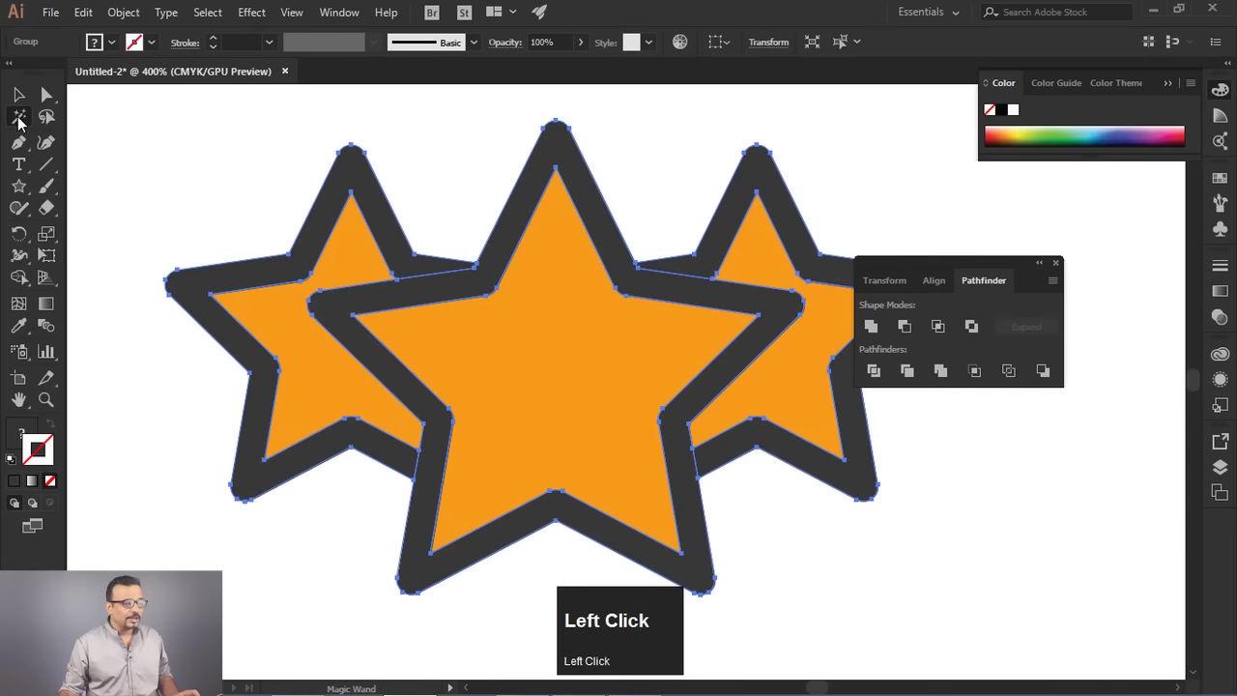
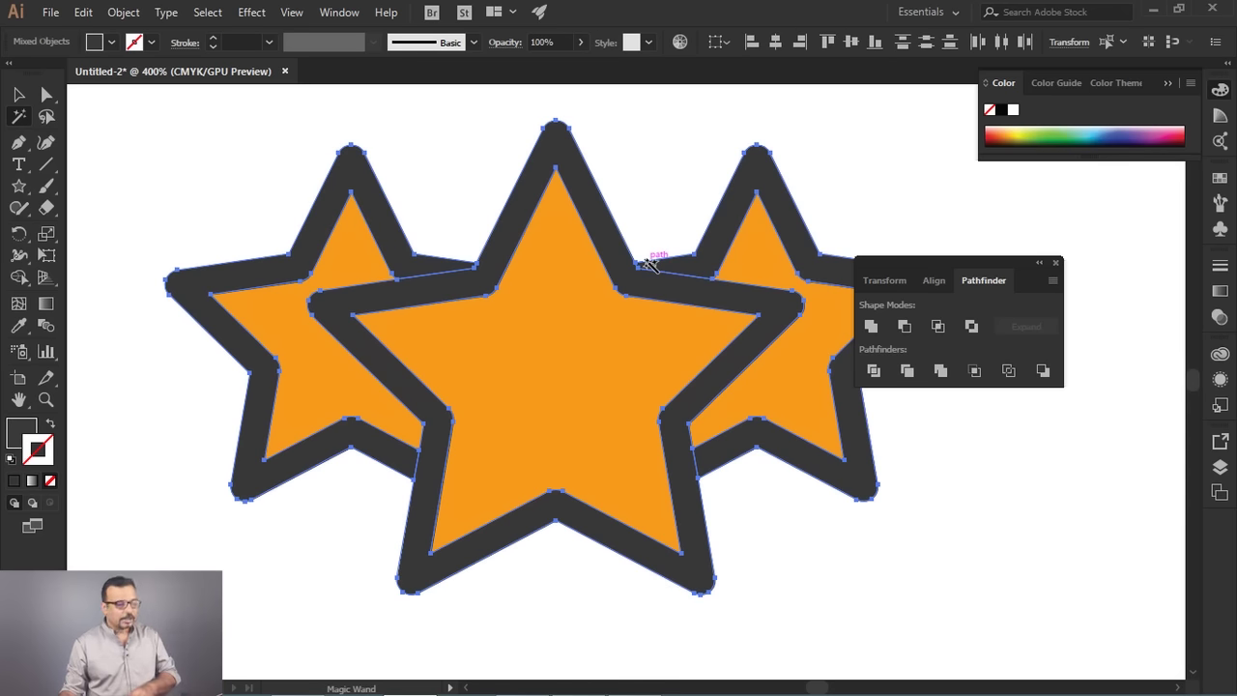
key(Delete)
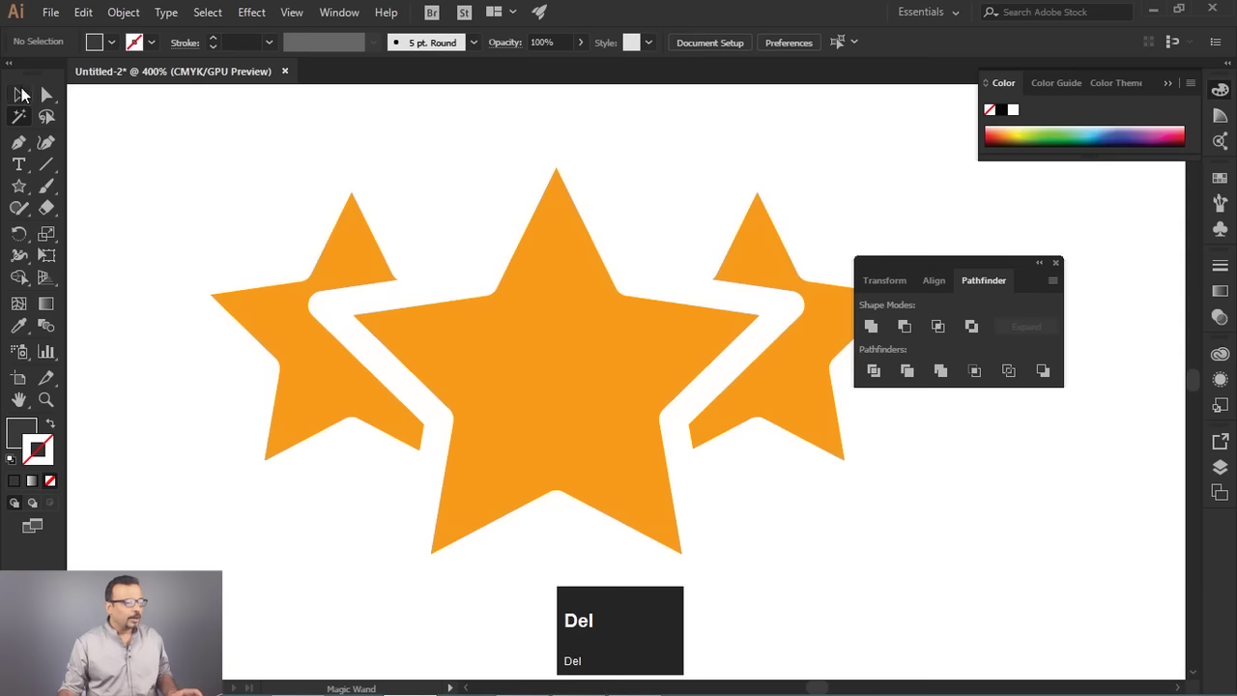
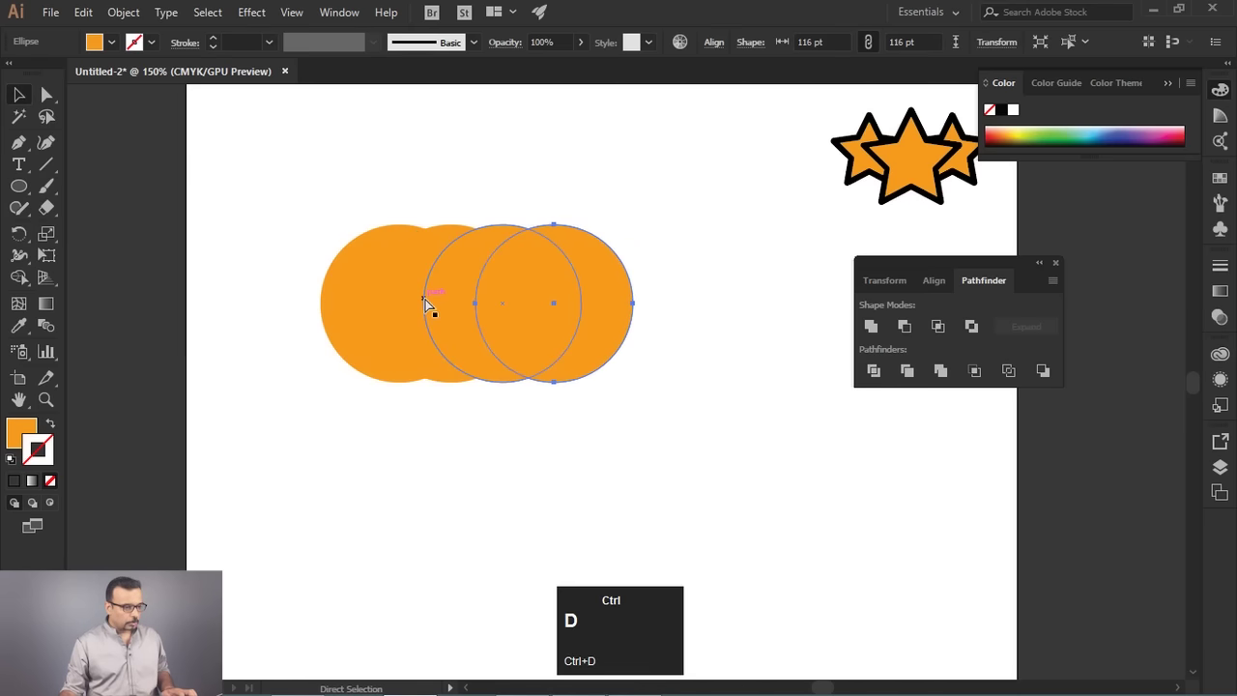
Select the whole circle row and give it orange fill with 10 pt white strokes, forming crescents.
click(737, 441)
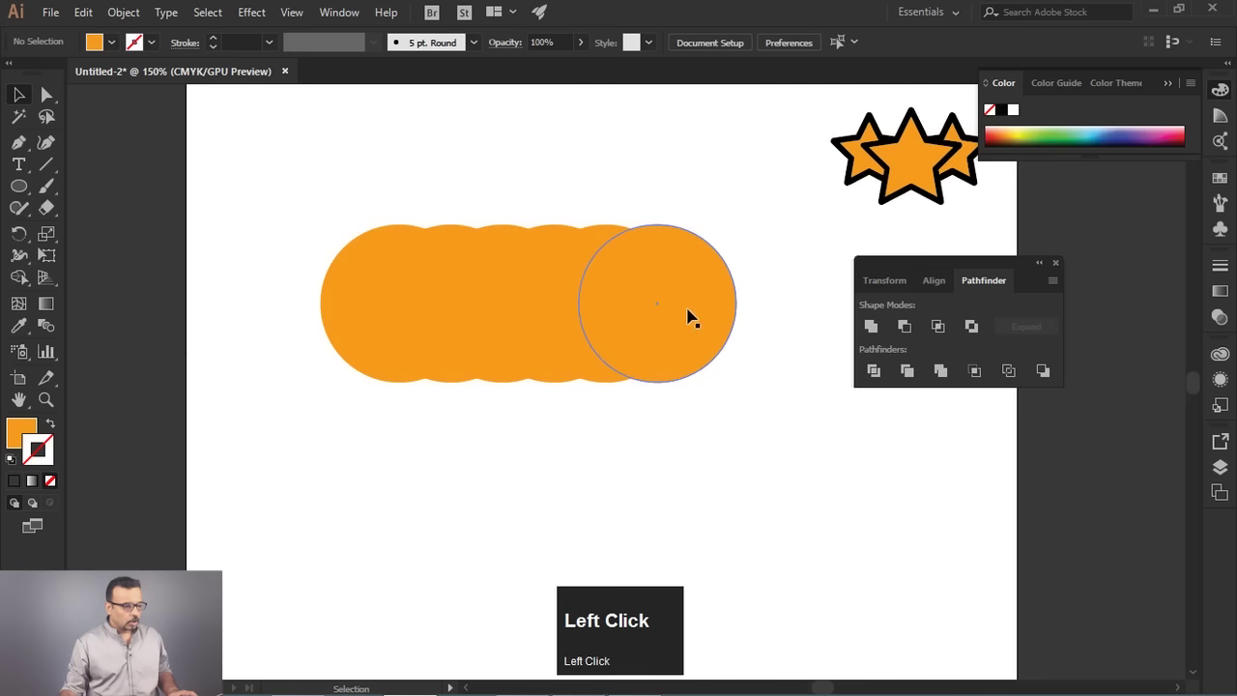
click(566, 312)
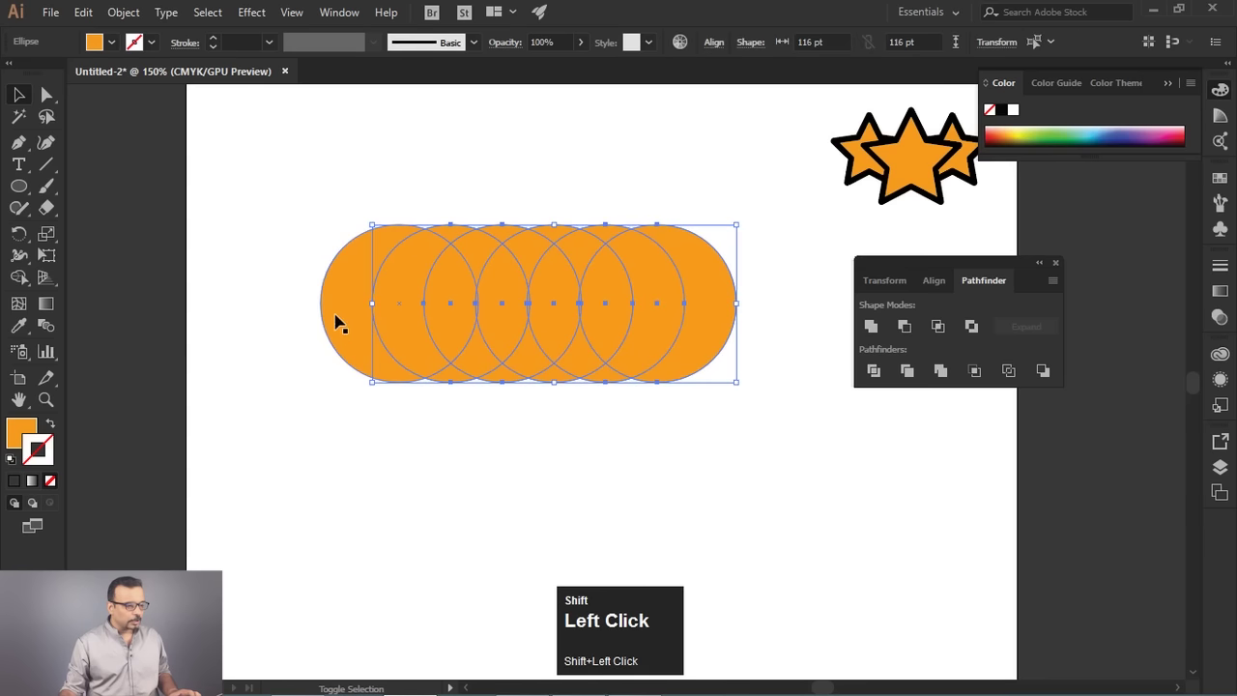
click(17, 329)
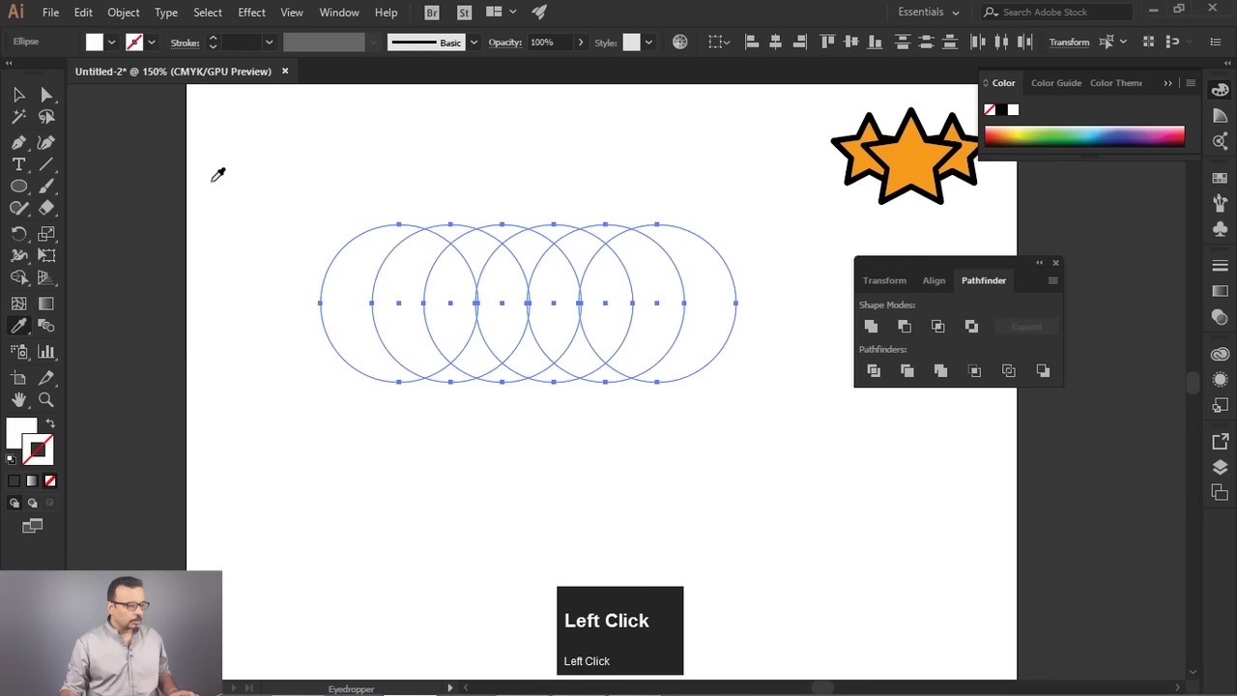
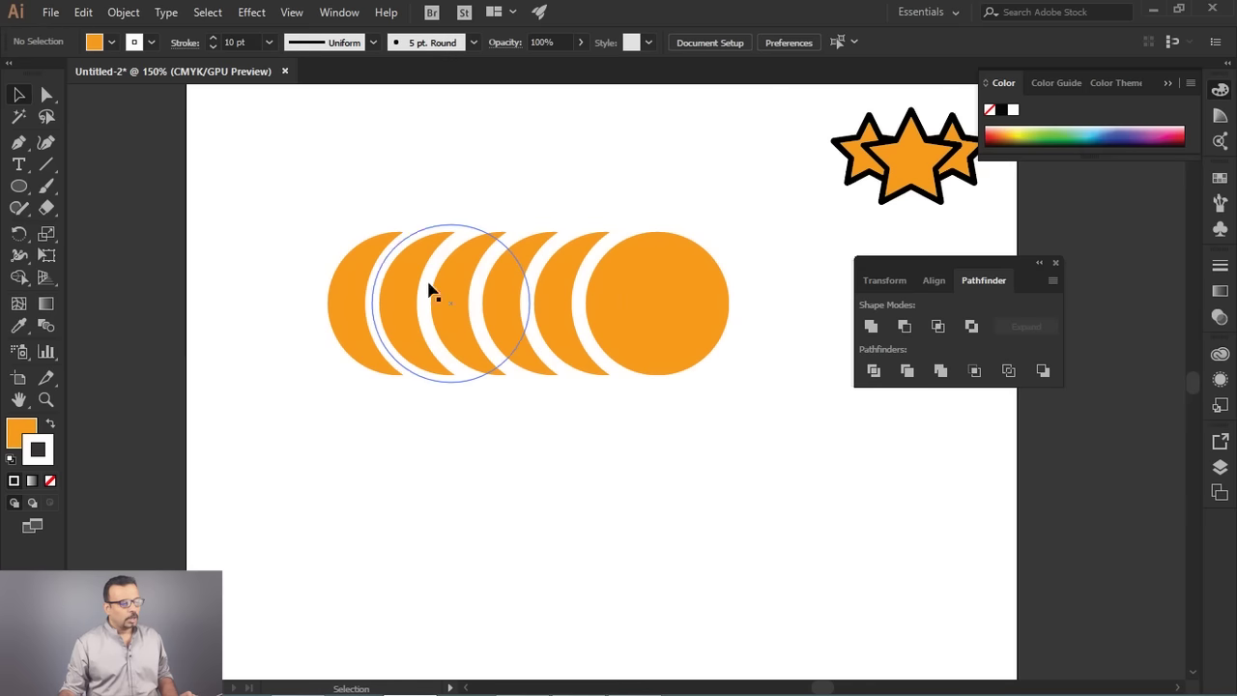
click(671, 492)
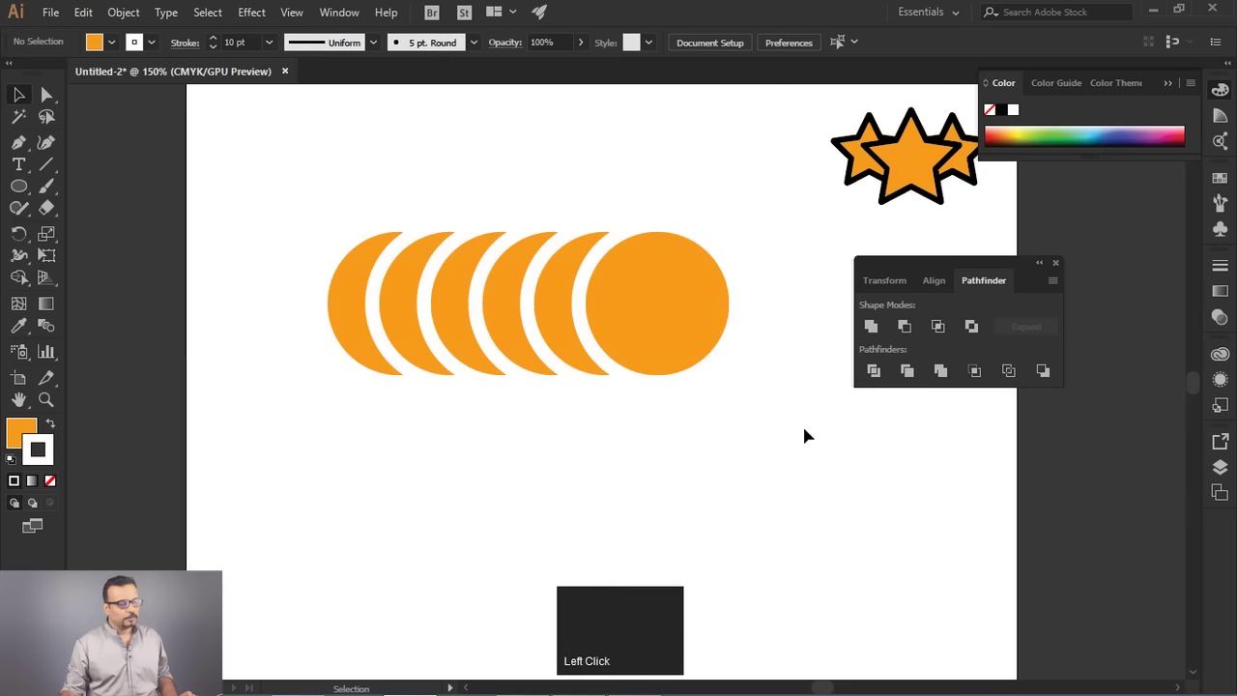
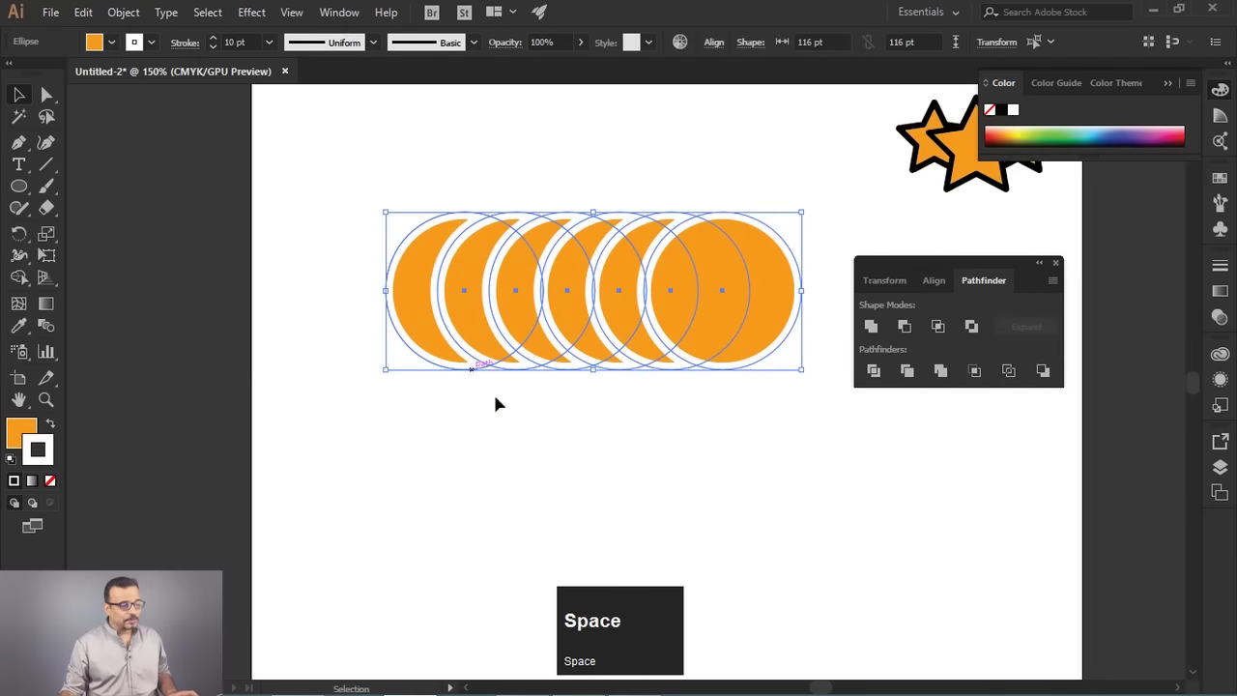
Expand all six circles' fill and stroke, then delete the blue outline pieces to leave orange crescents.
drag(576, 436, 48, 466)
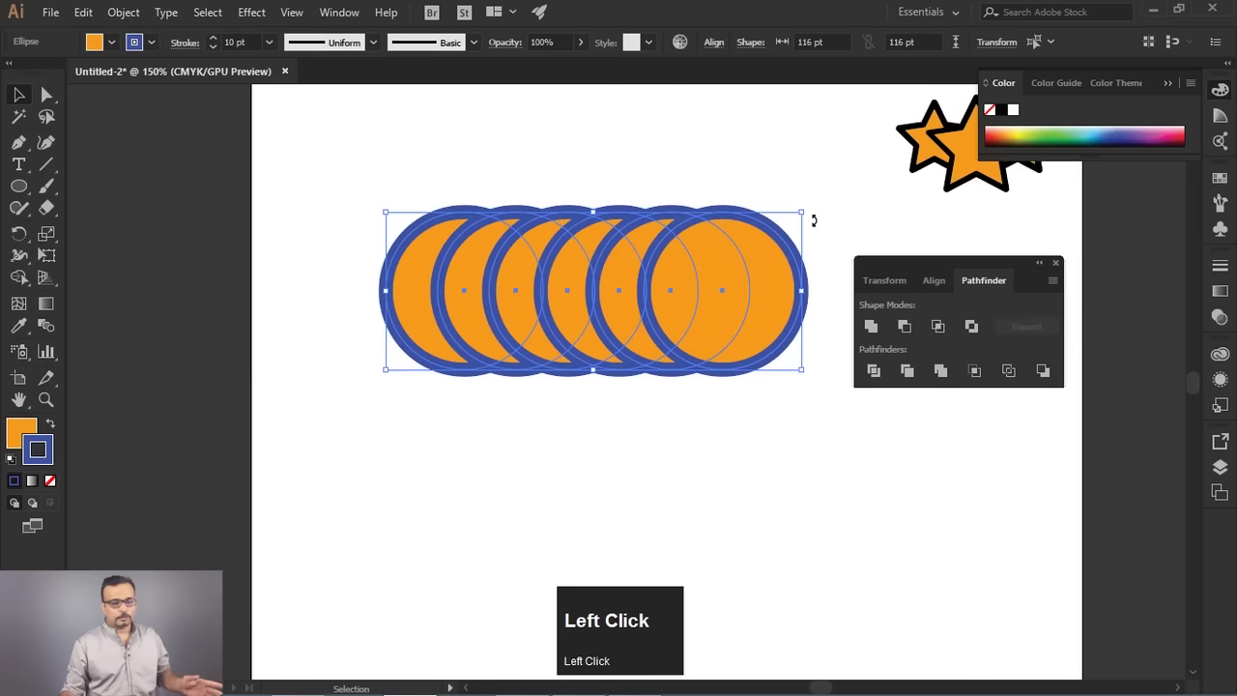
click(106, 20)
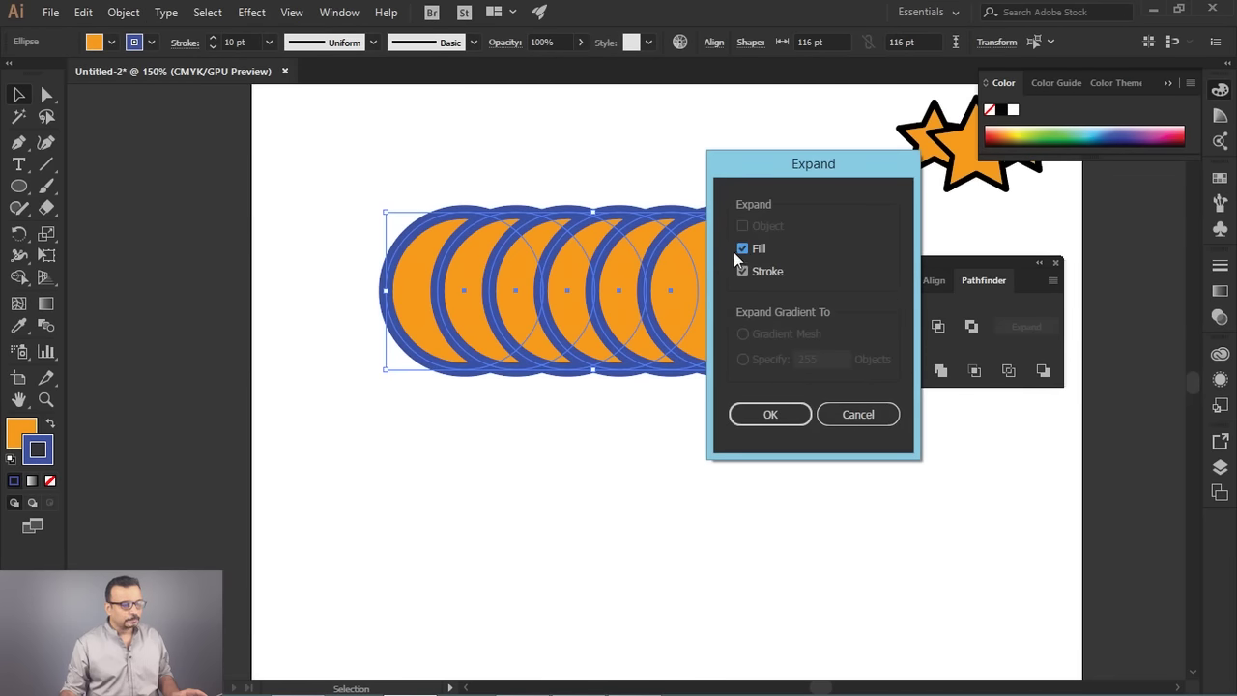
click(751, 256)
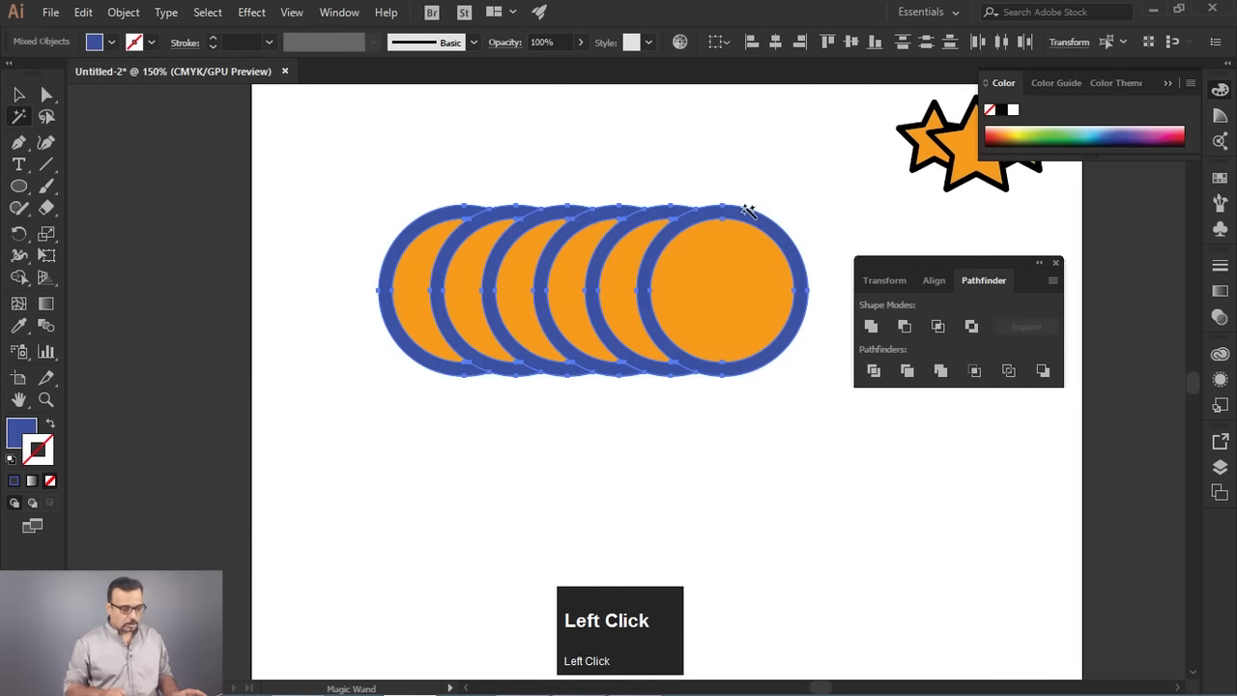
key(Delete)
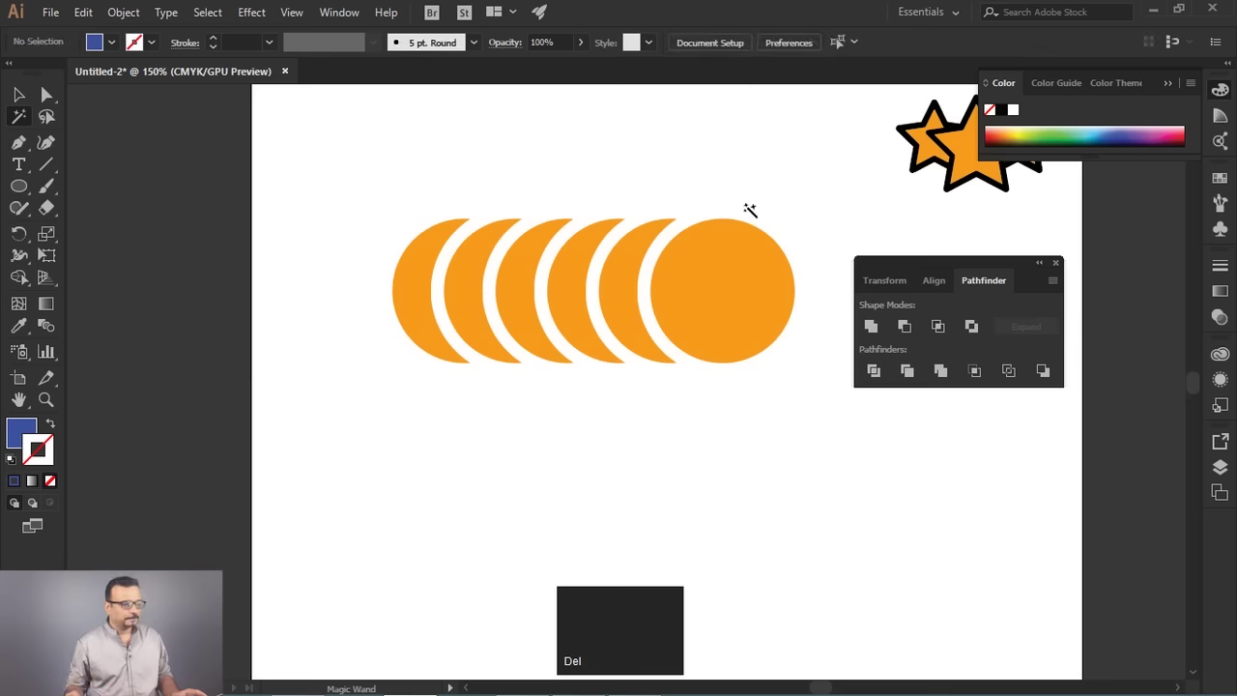
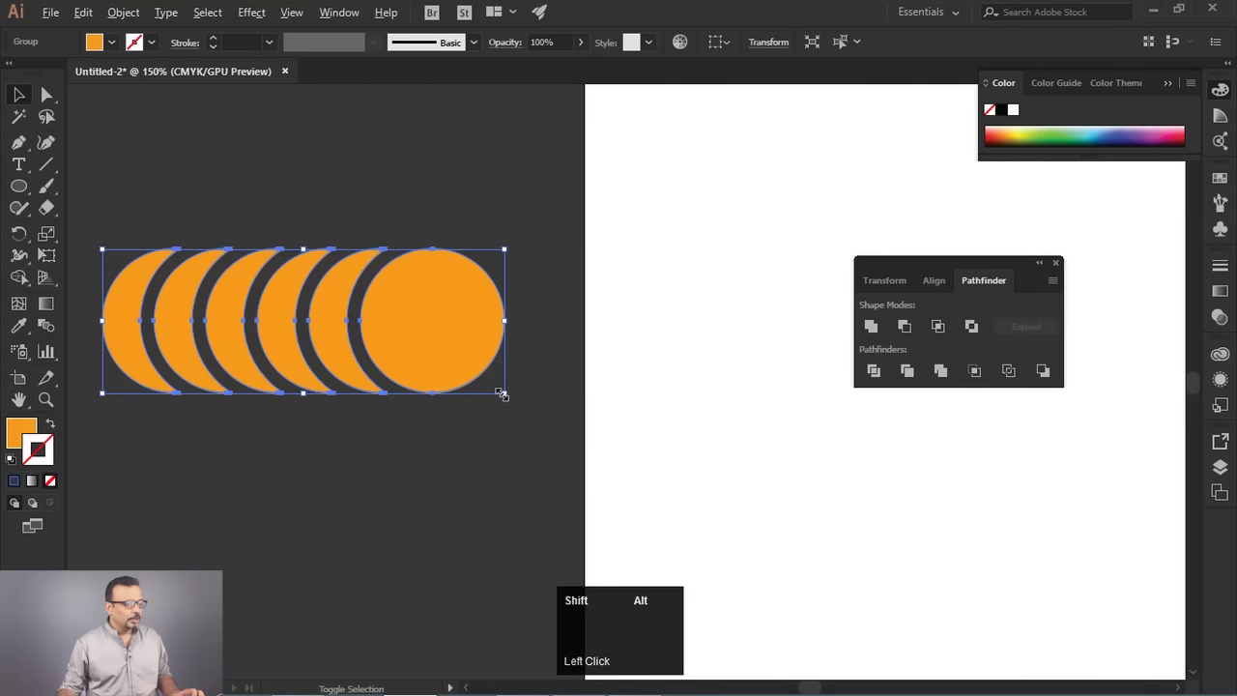
Scale the crescent group down and draw an orange rounded rectangle below it.
click(351, 324)
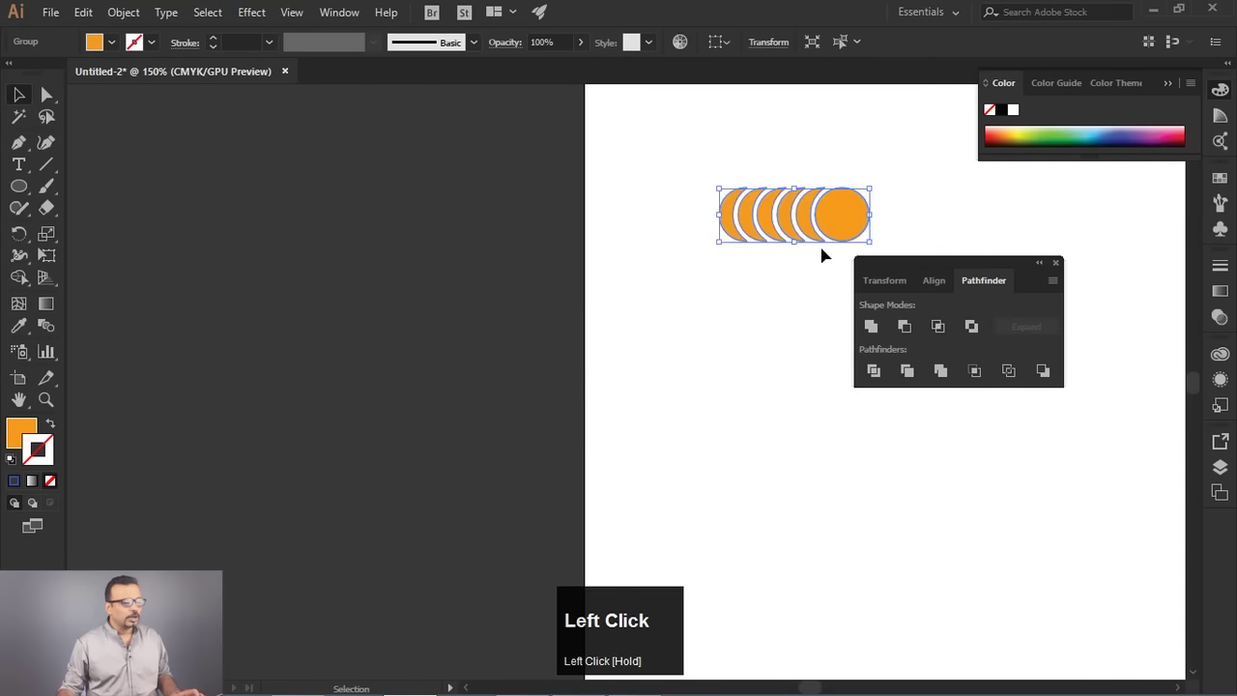
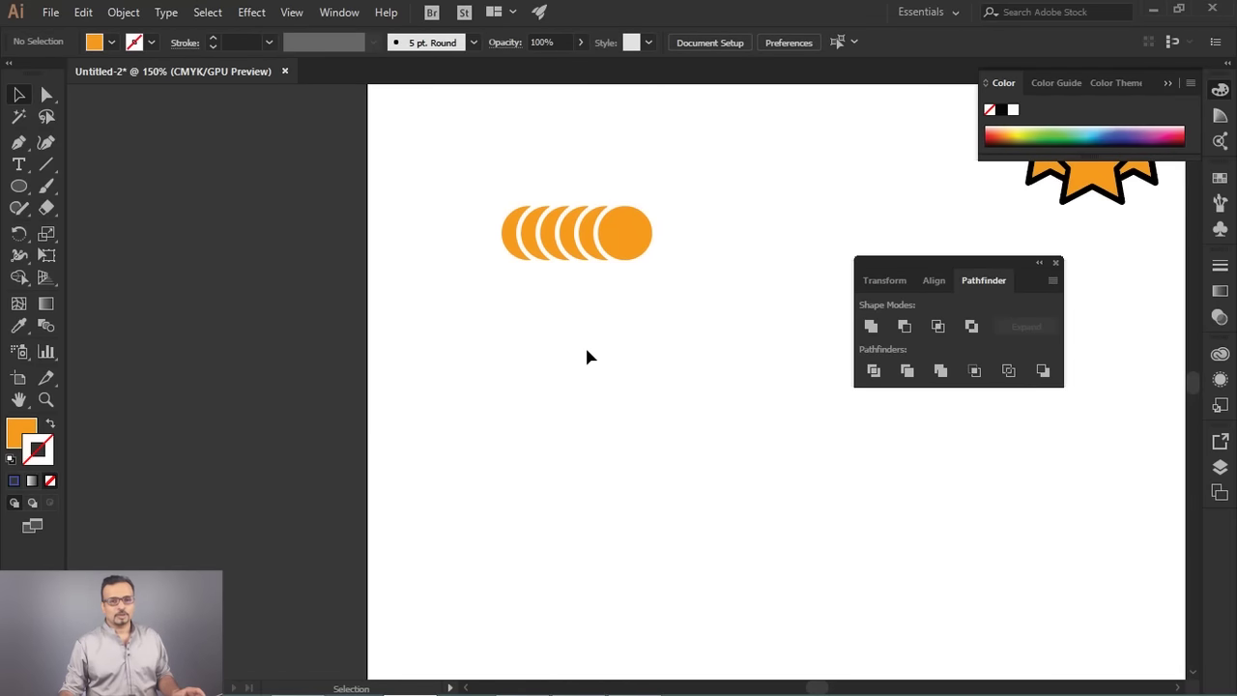
key(ctrl+z)
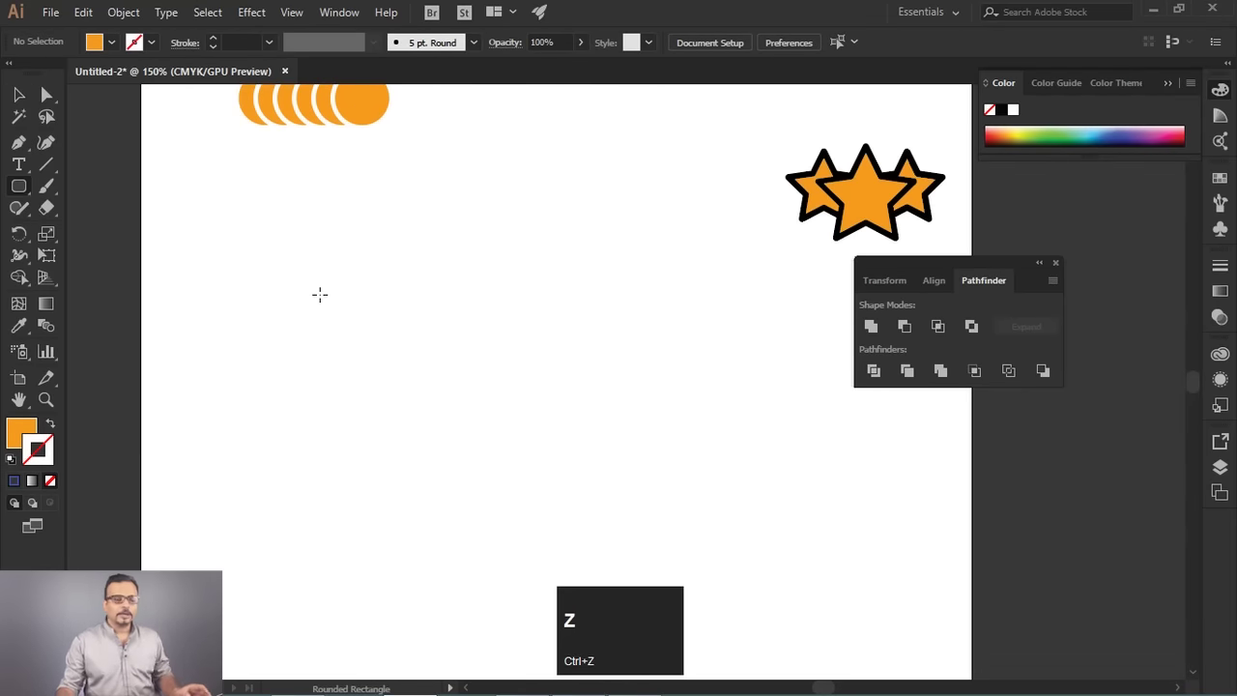
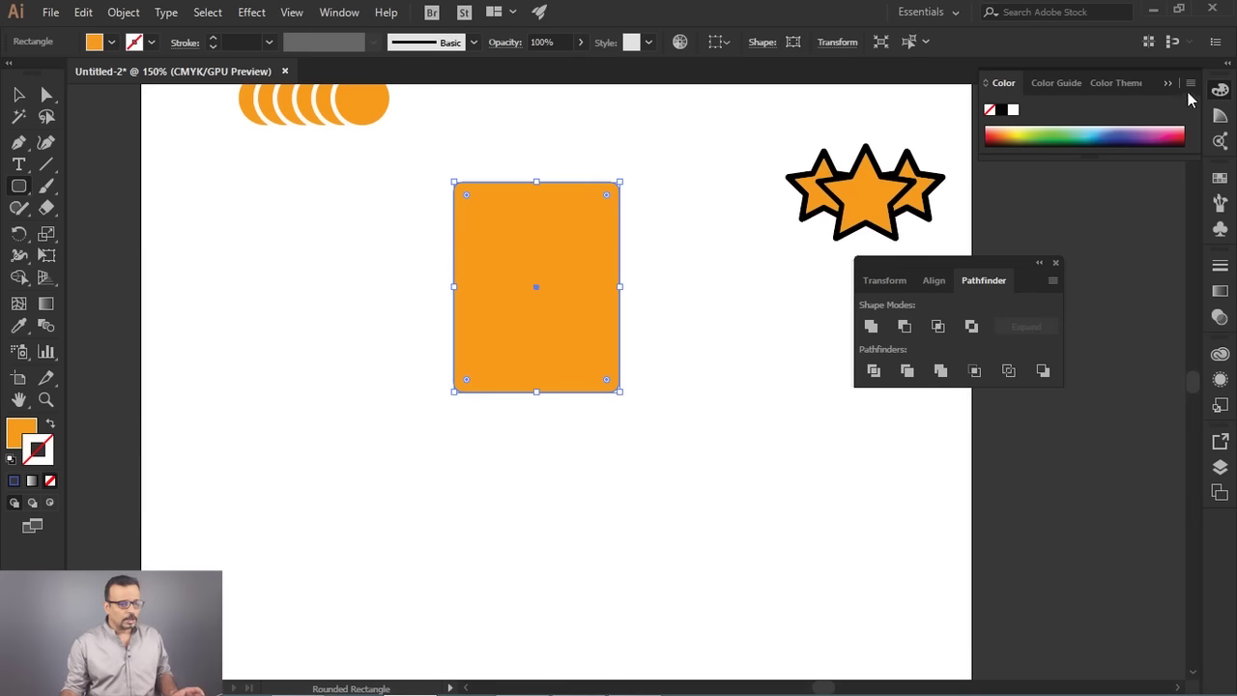
click(1171, 89)
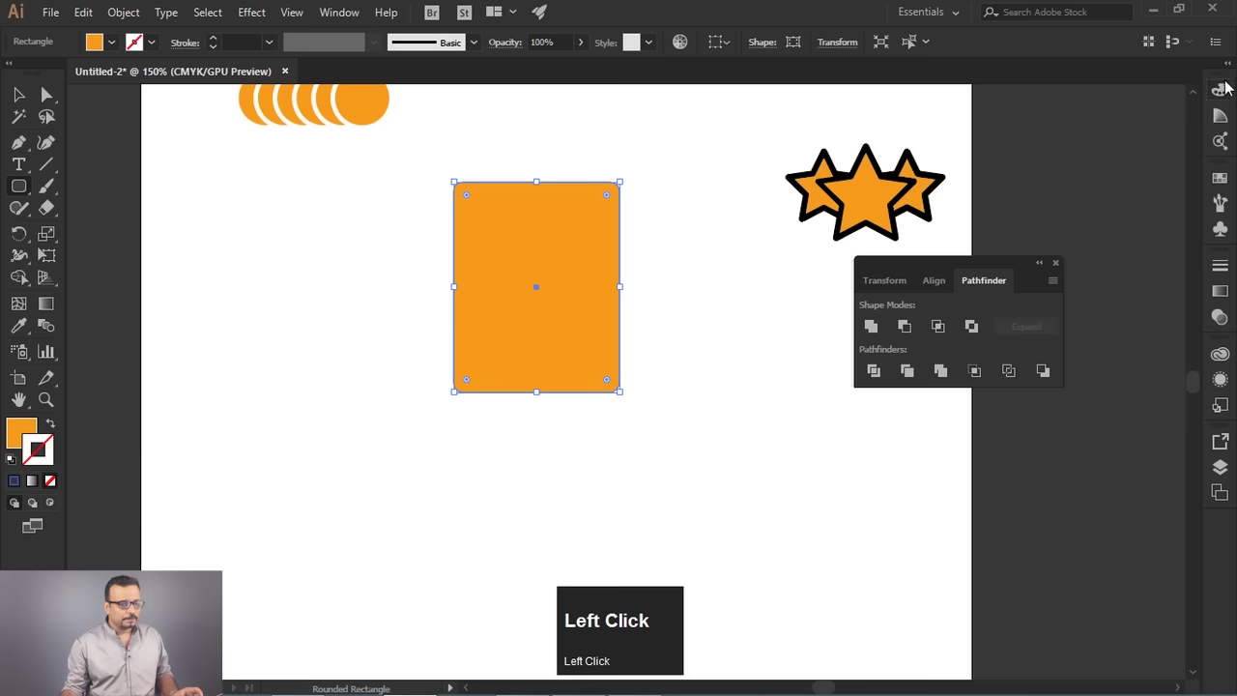
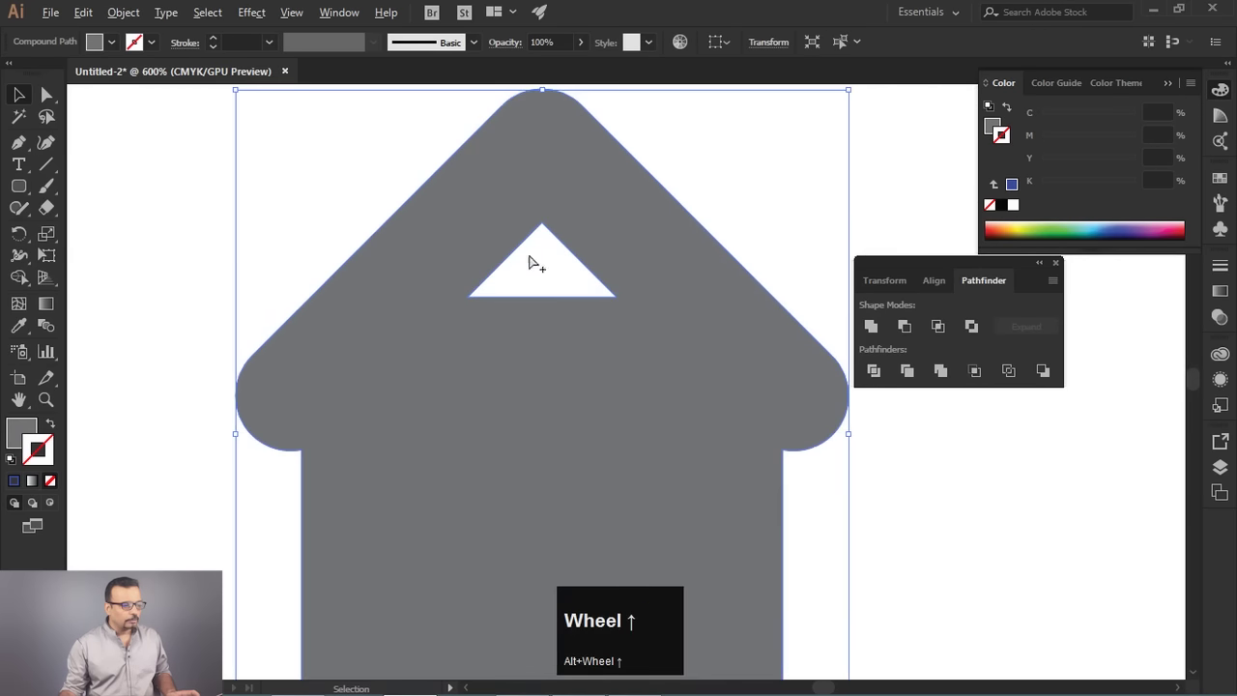
Delete the house's triangular window and immediately restore it with undo.
scroll(down, 3)
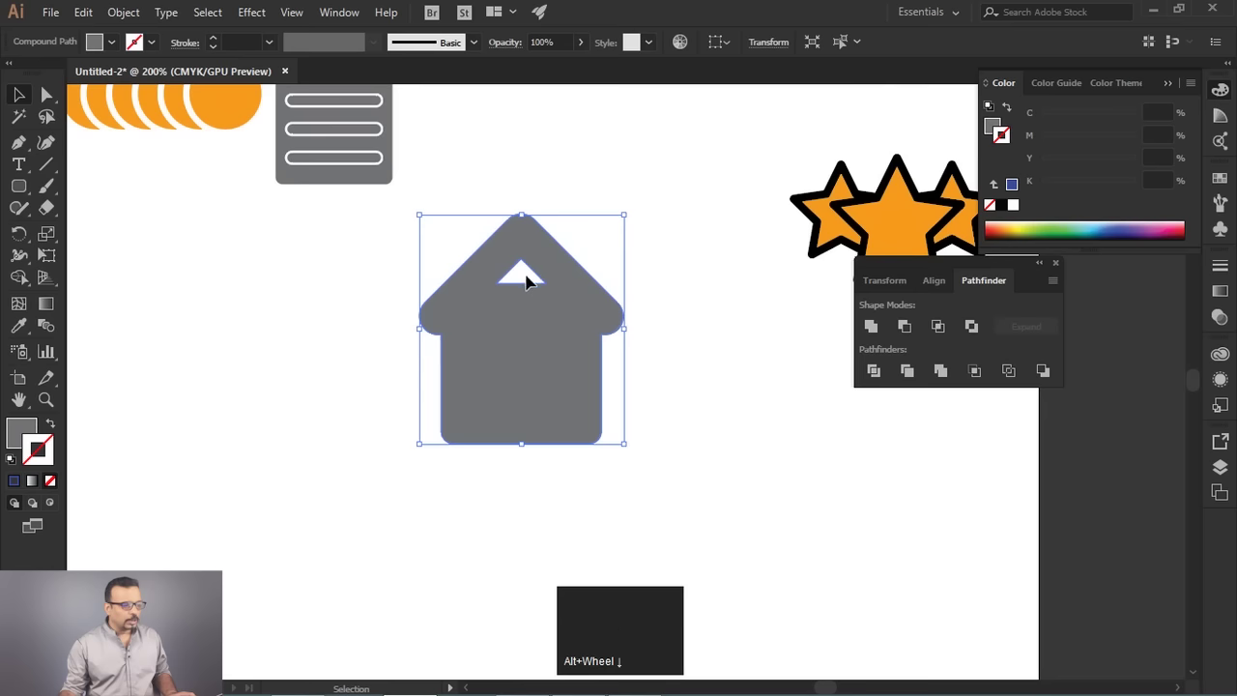
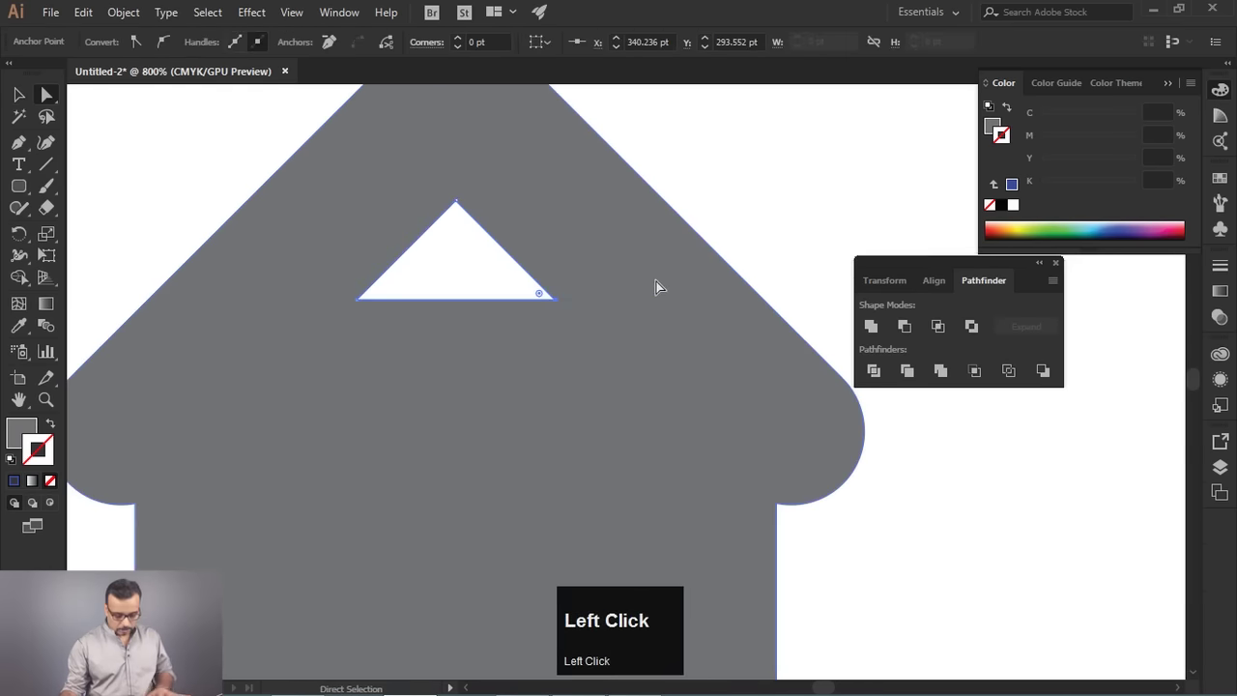
key(Delete)
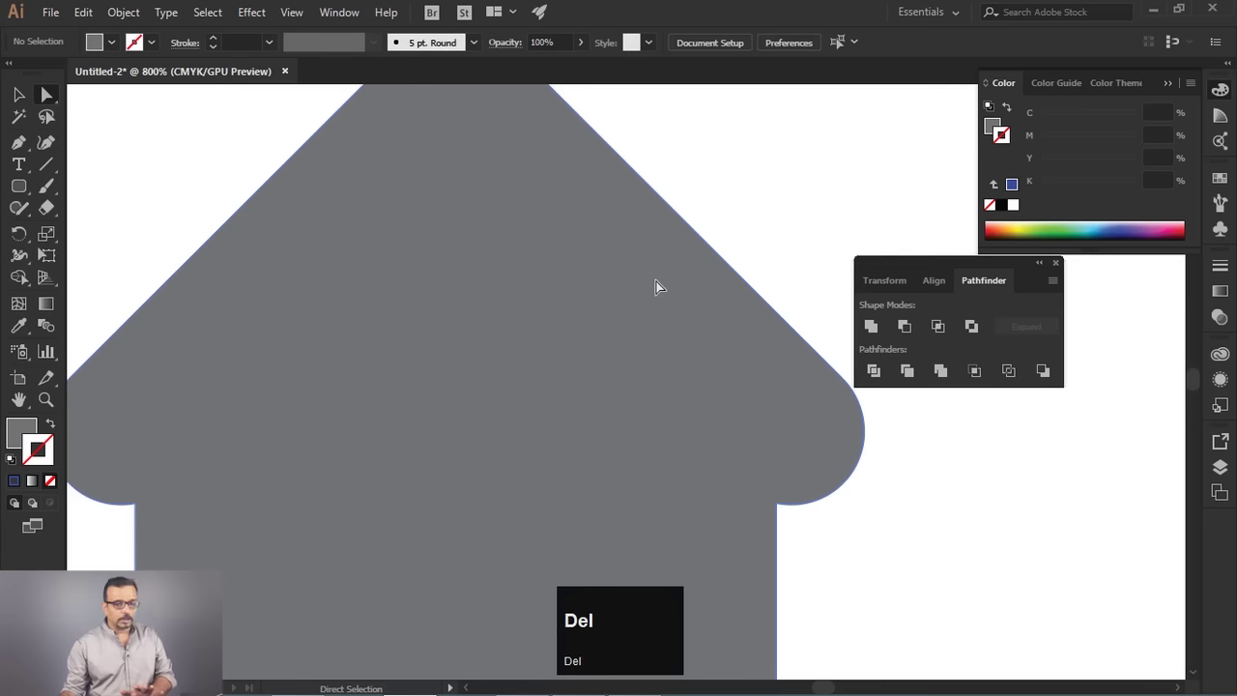
key(ctrl+z)
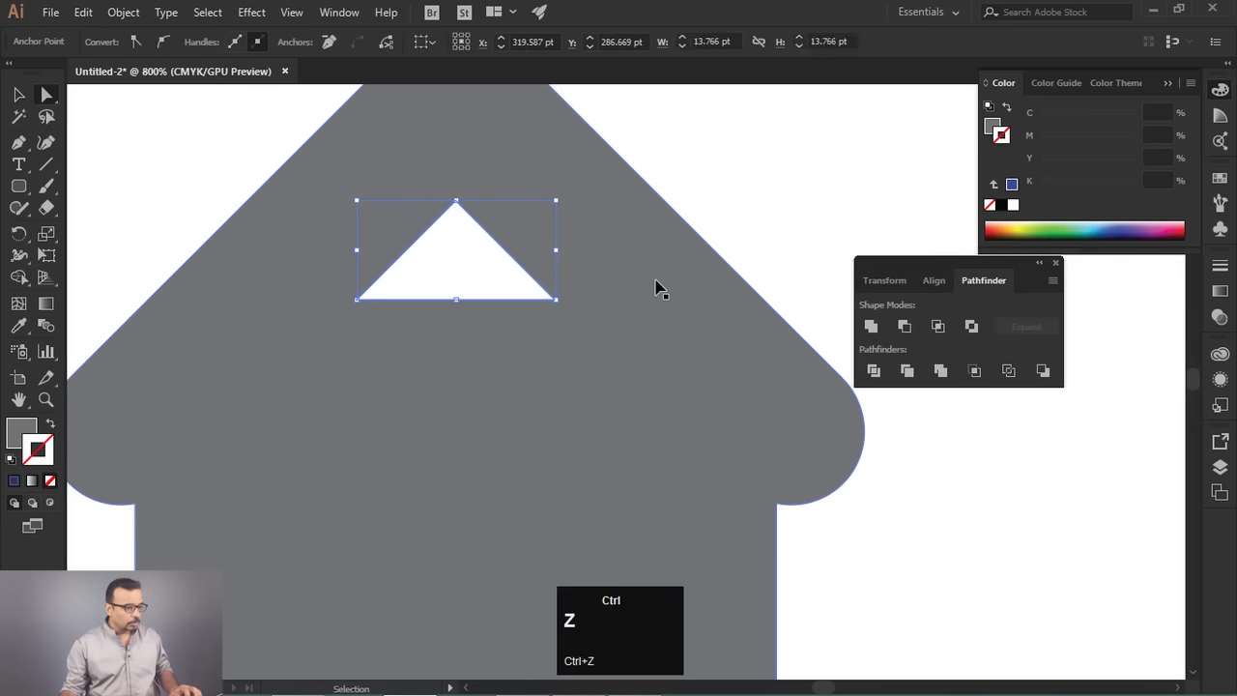
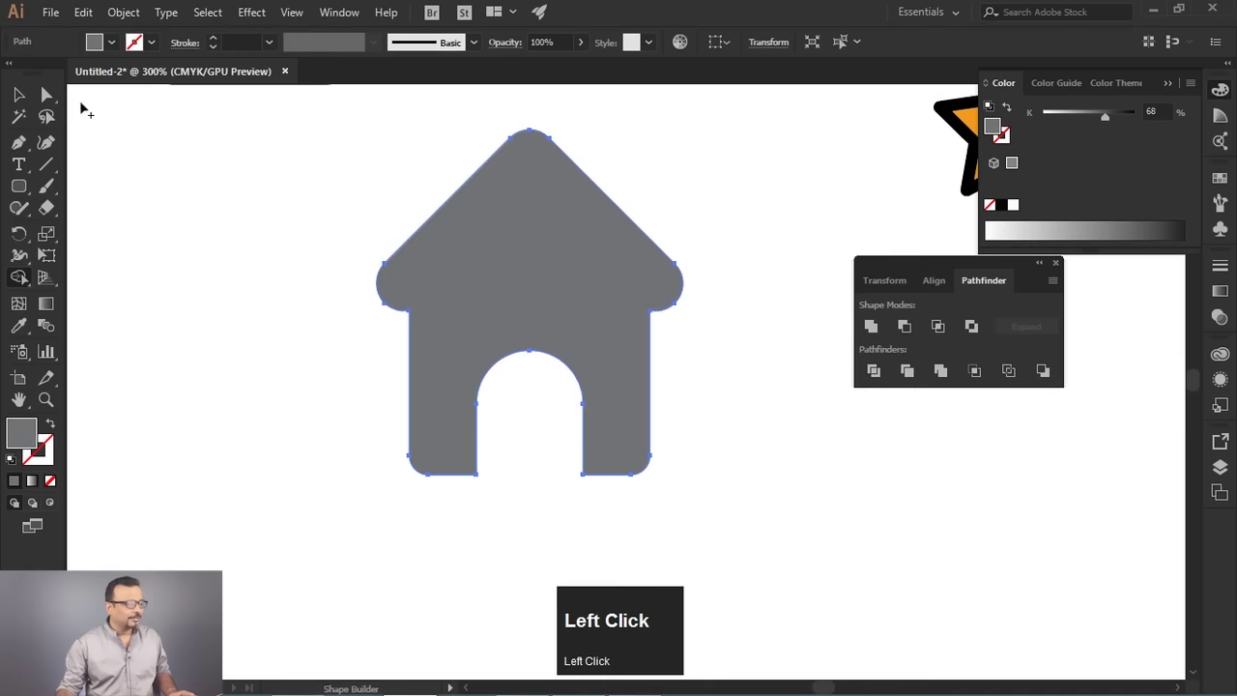
Select the front speech bubble and set its stroke to white at 5 pt.
scroll(down, 3)
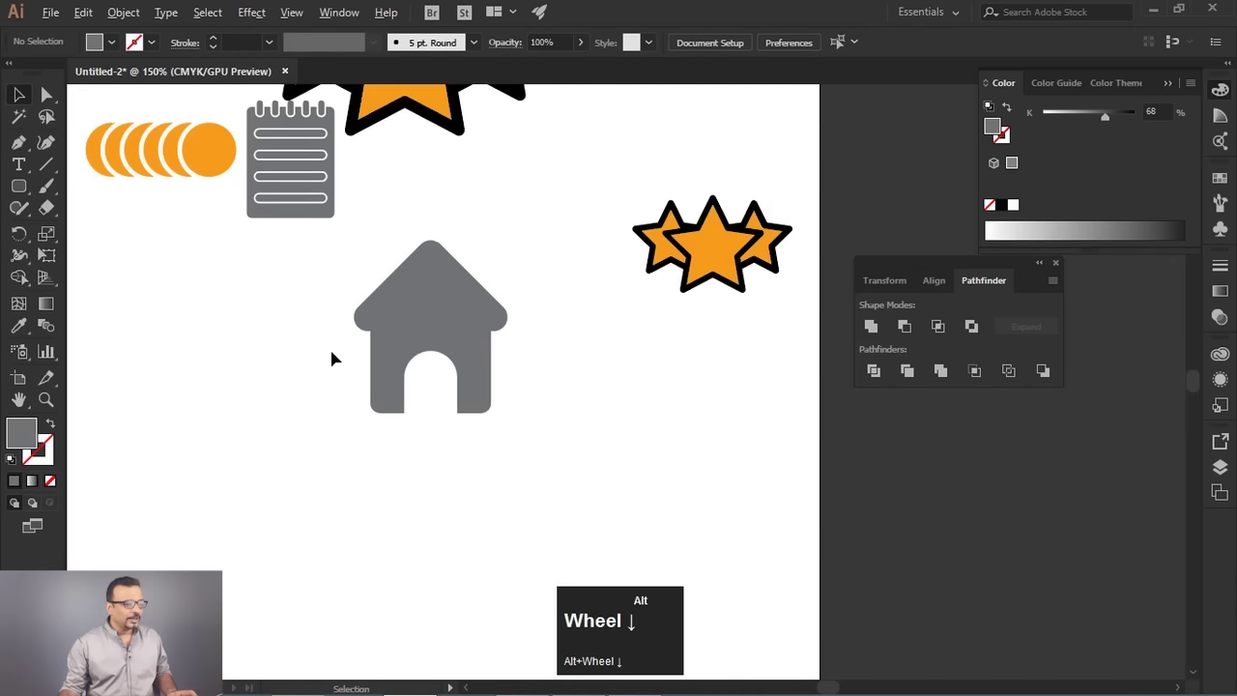
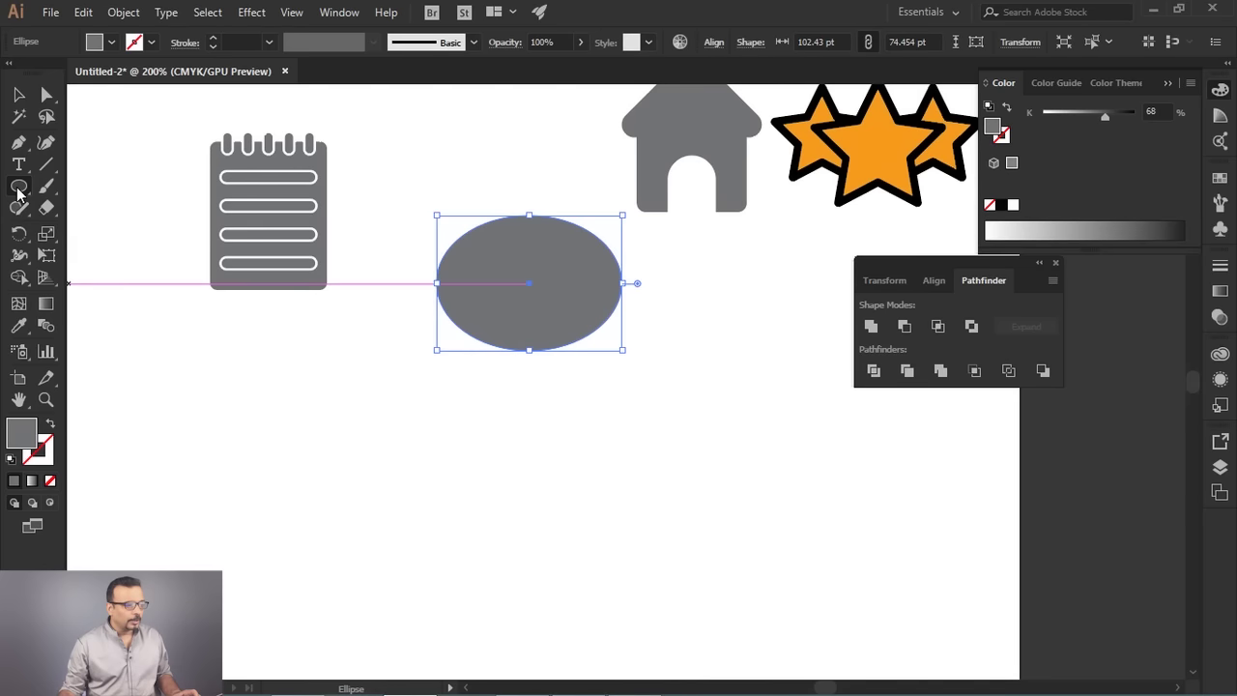
drag(31, 145, 535, 430)
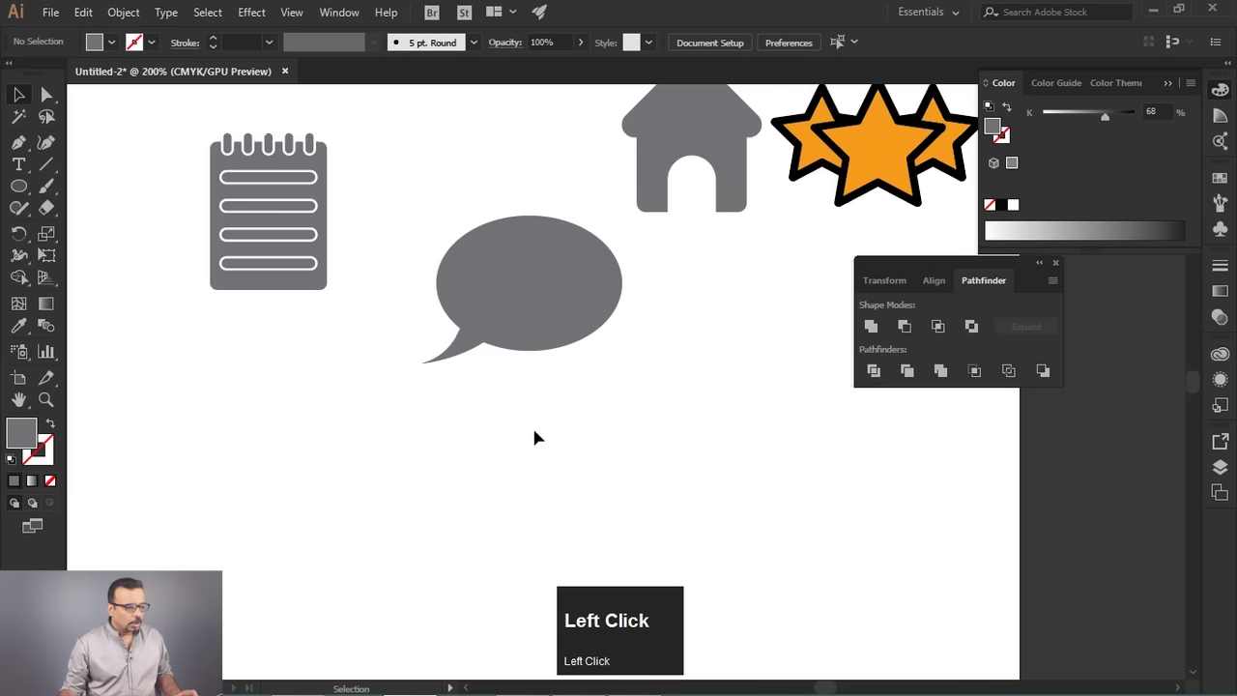
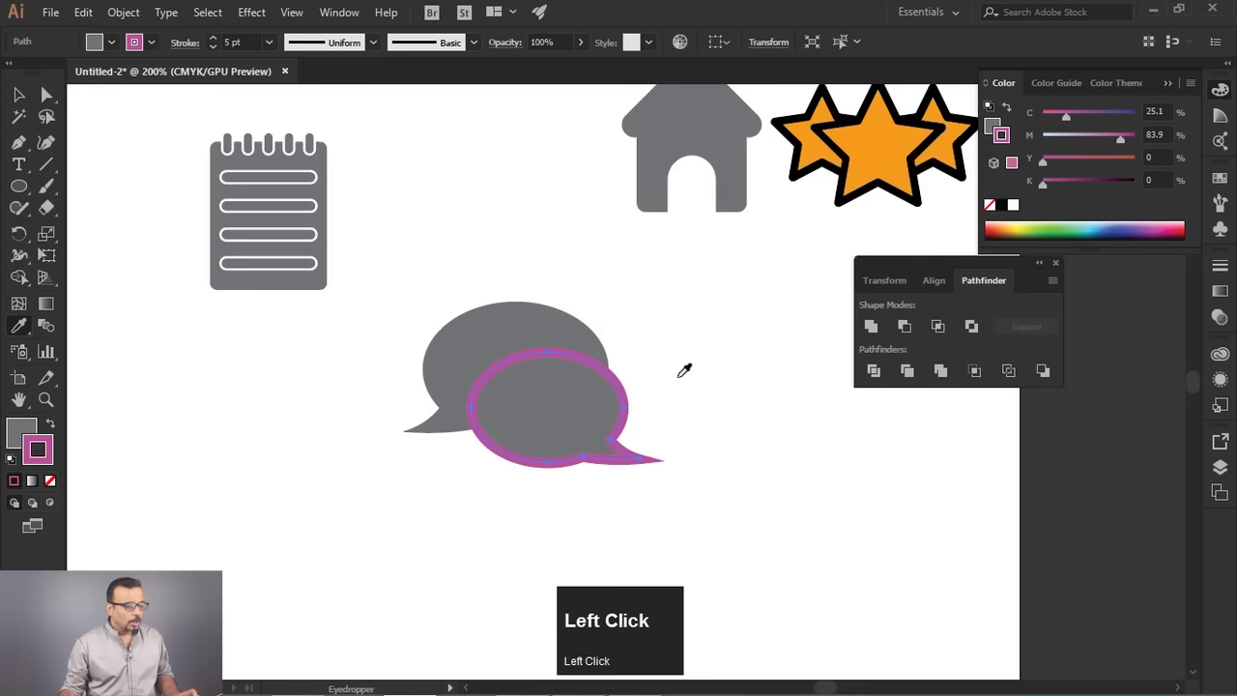
scroll(up, 3)
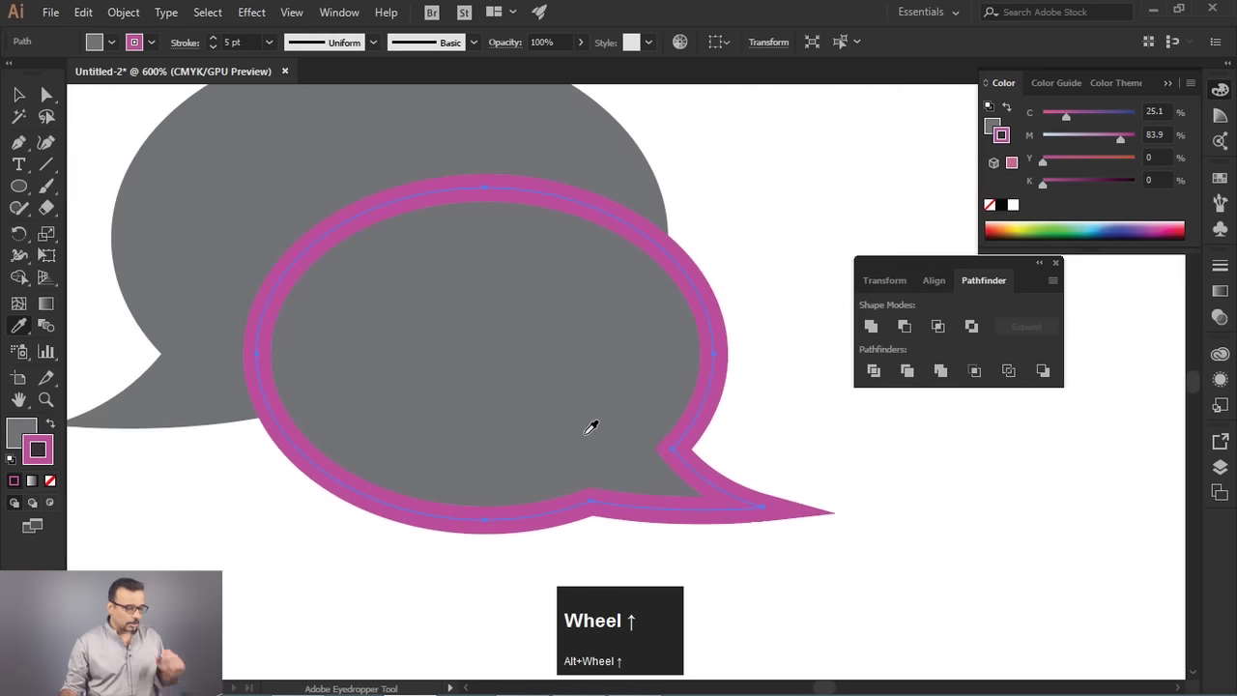
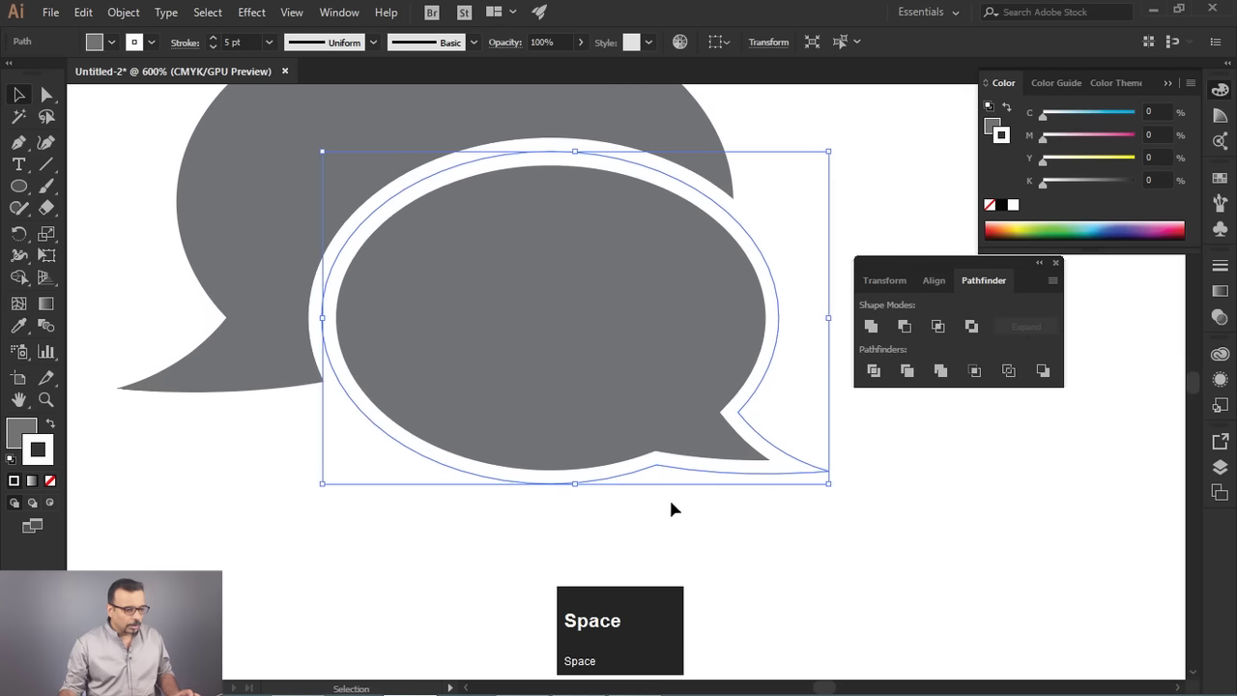
click(878, 567)
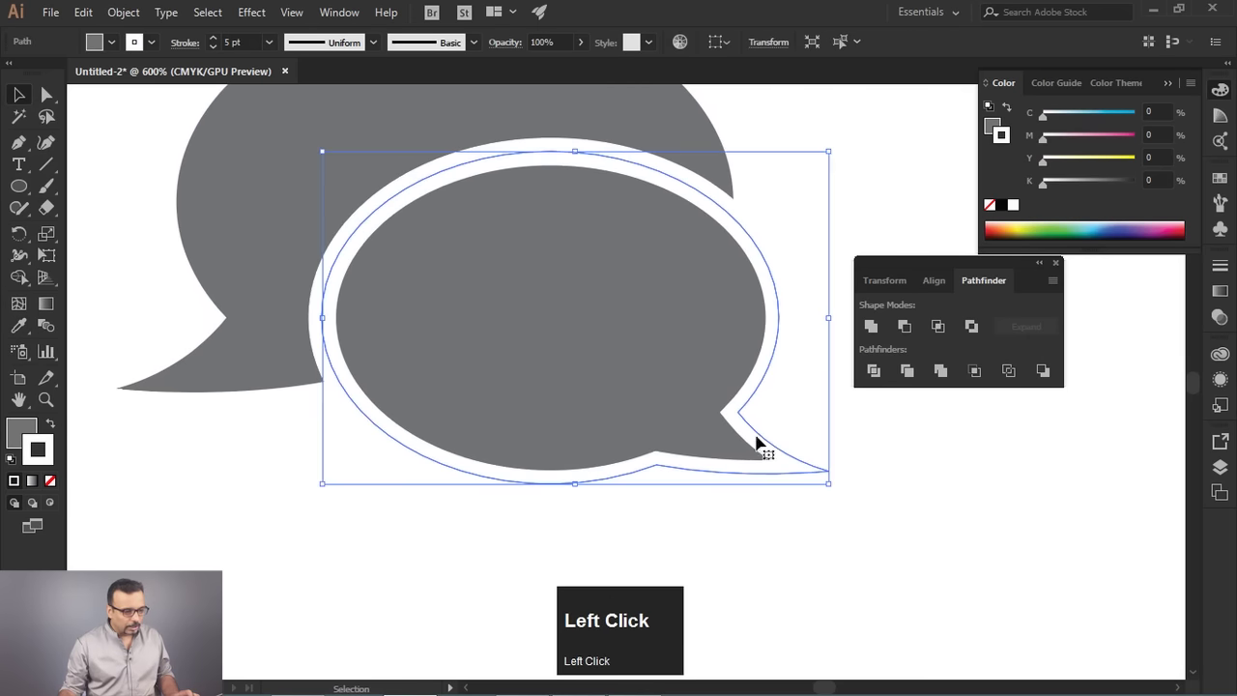
click(763, 451)
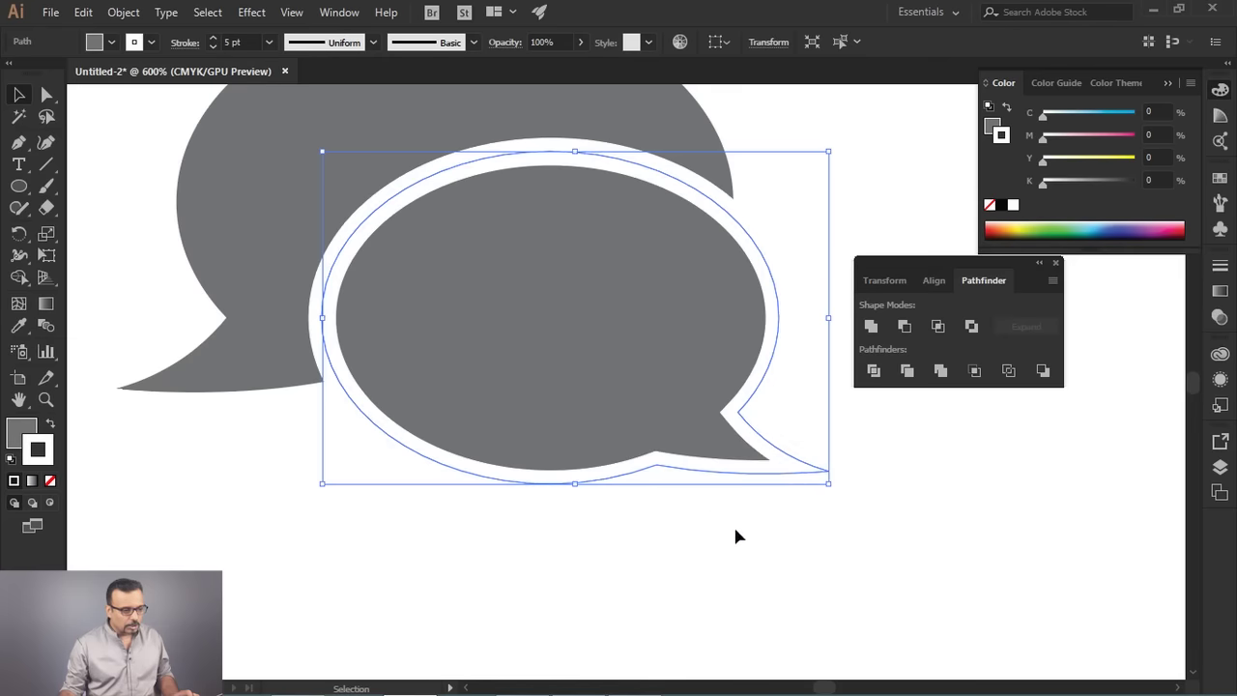
Recolour the front bubble's 5 pt outline red and align the stroke outside its edge.
click(52, 461)
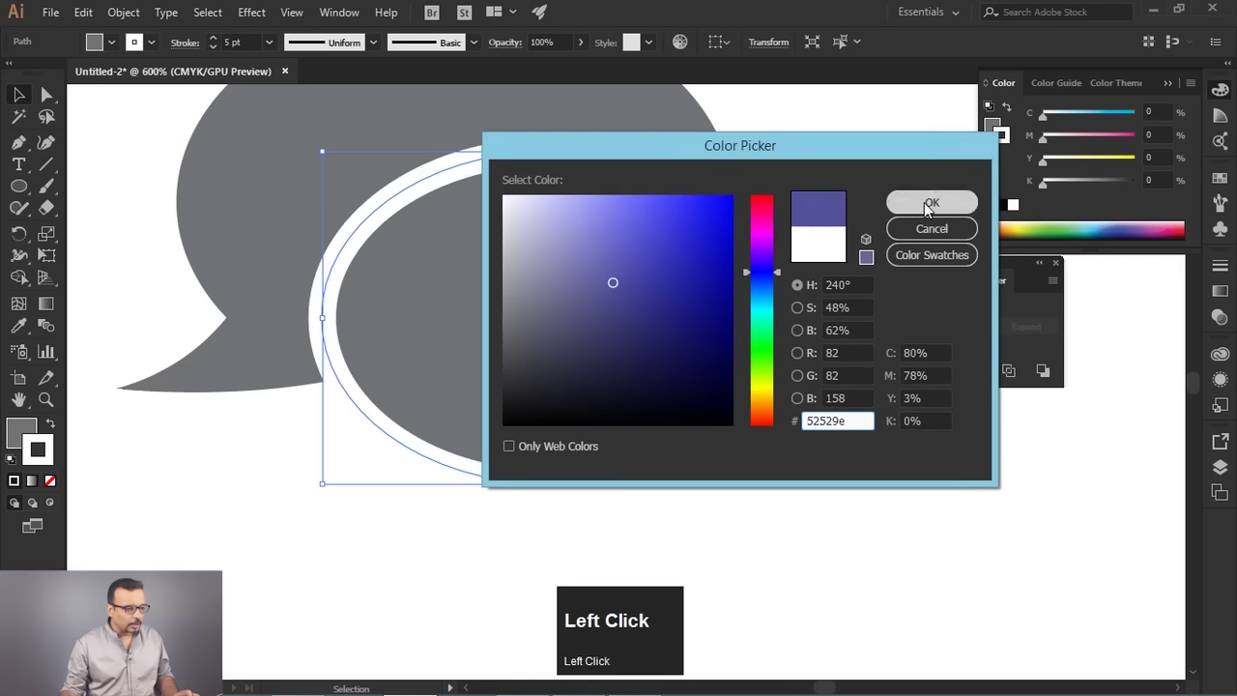
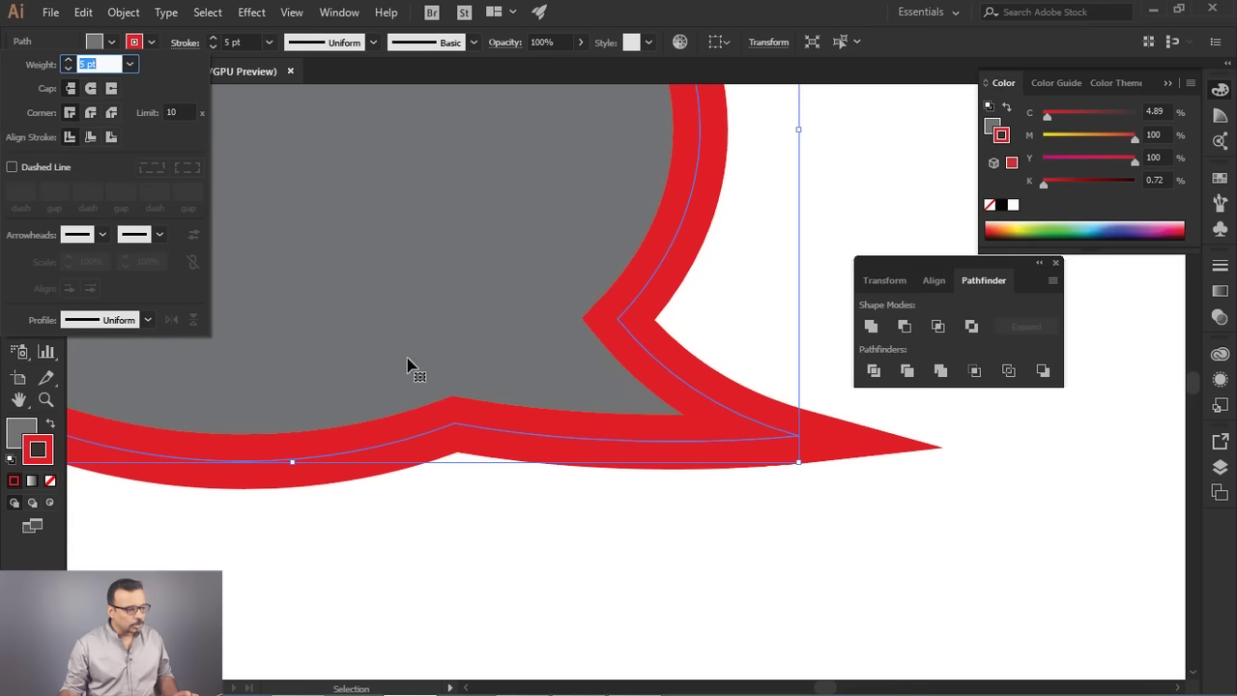
click(61, 489)
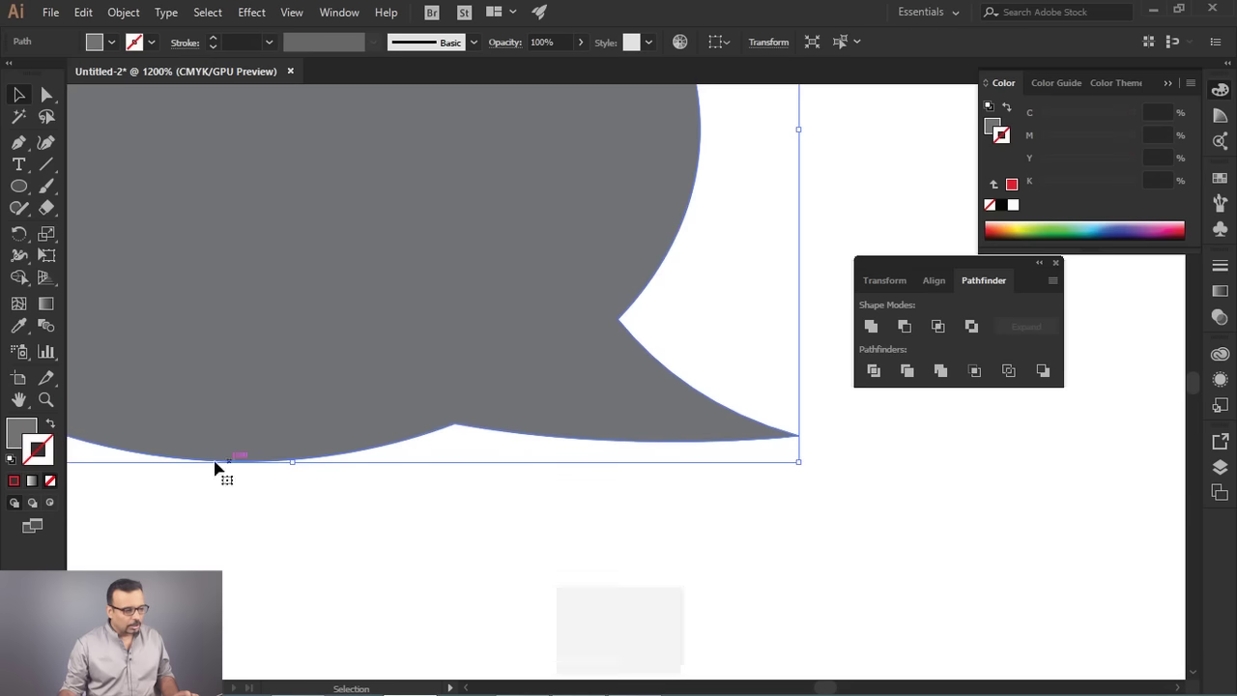
click(100, 485)
key(ctrl+z)
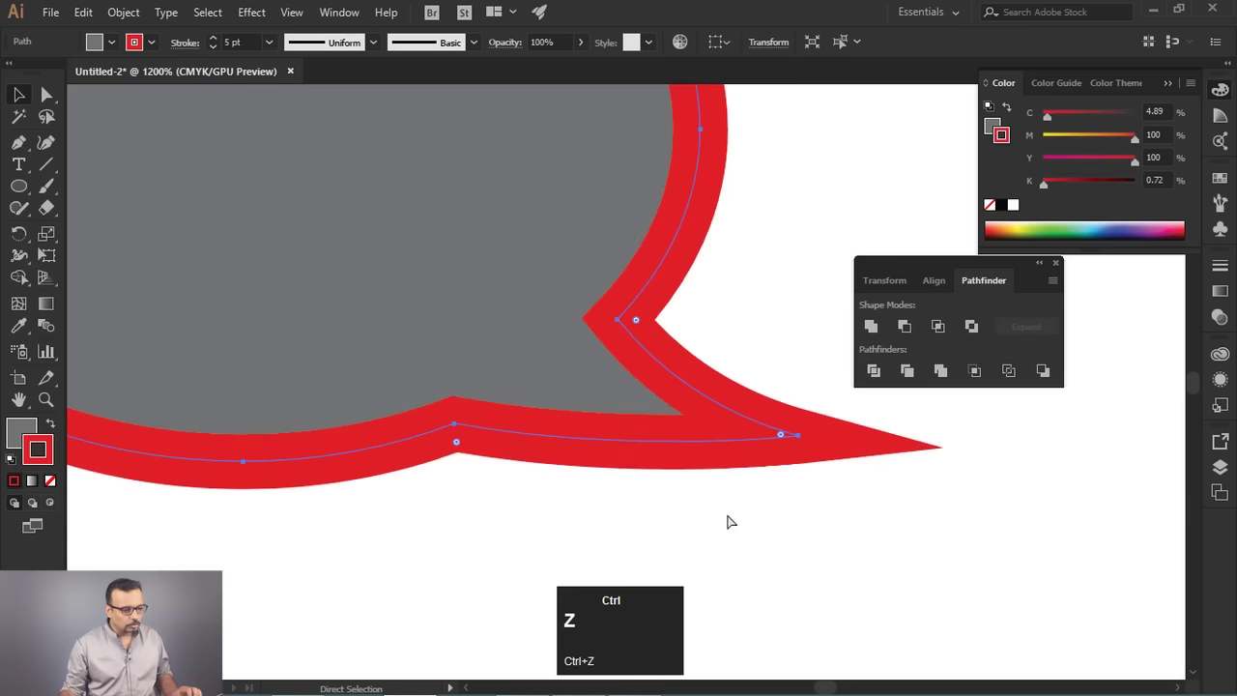
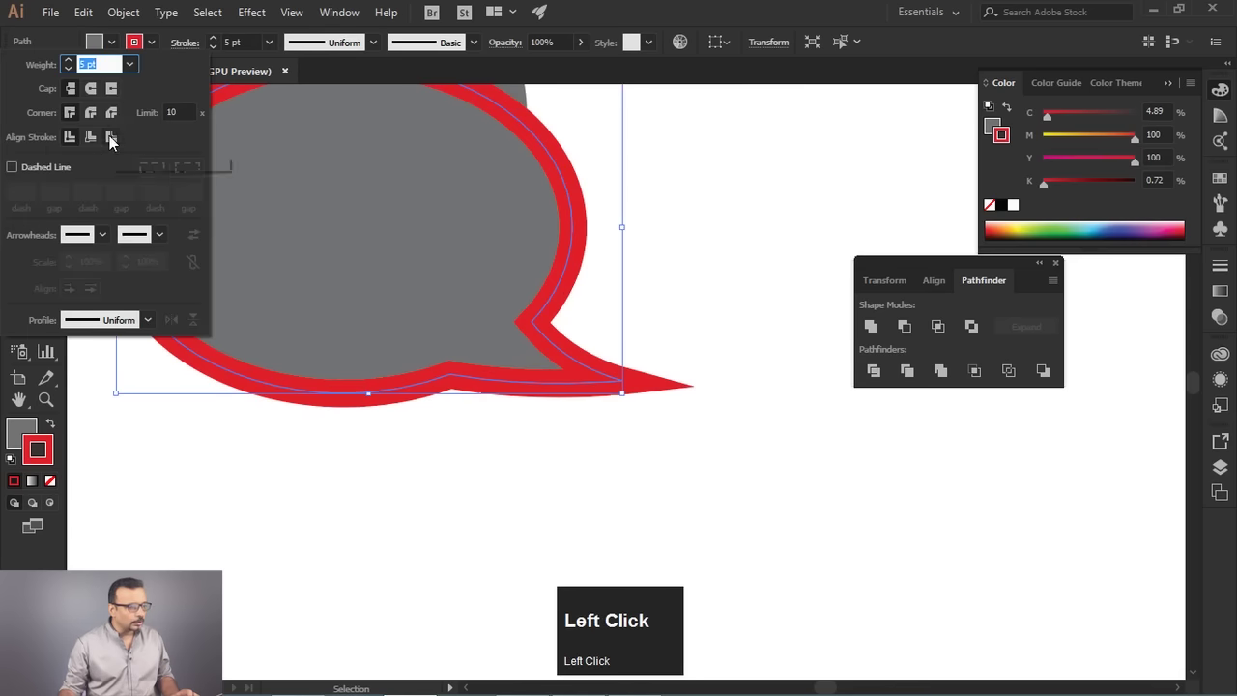
click(115, 145)
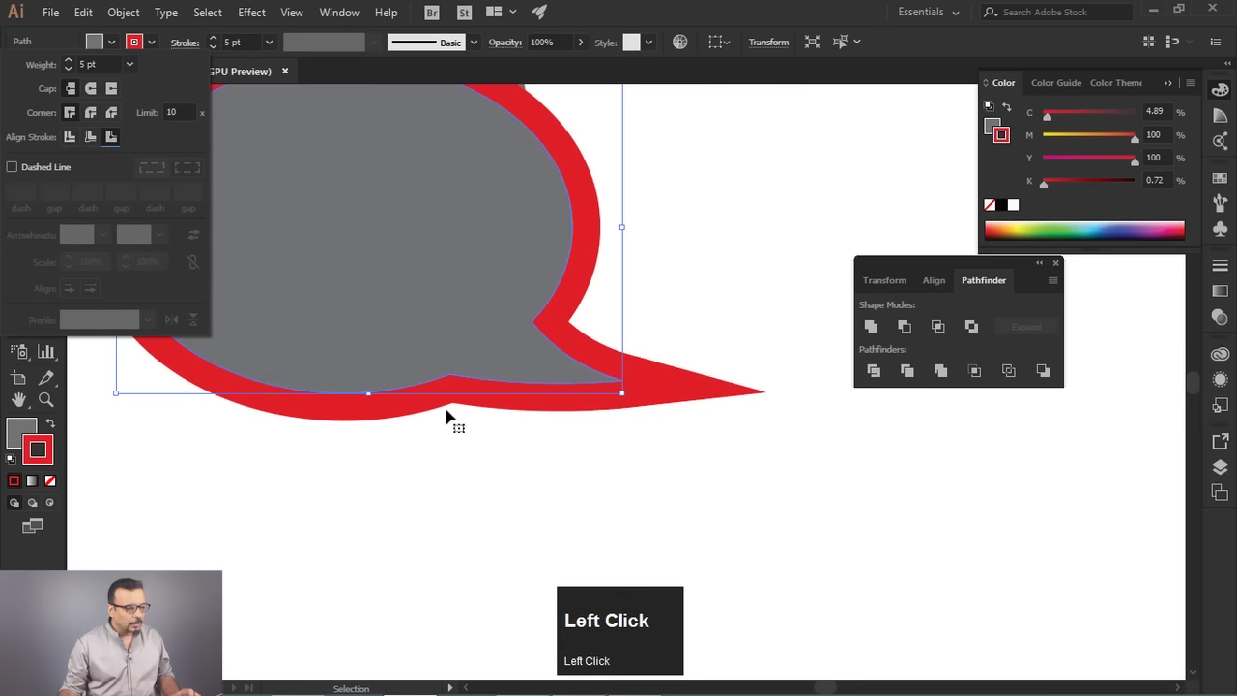
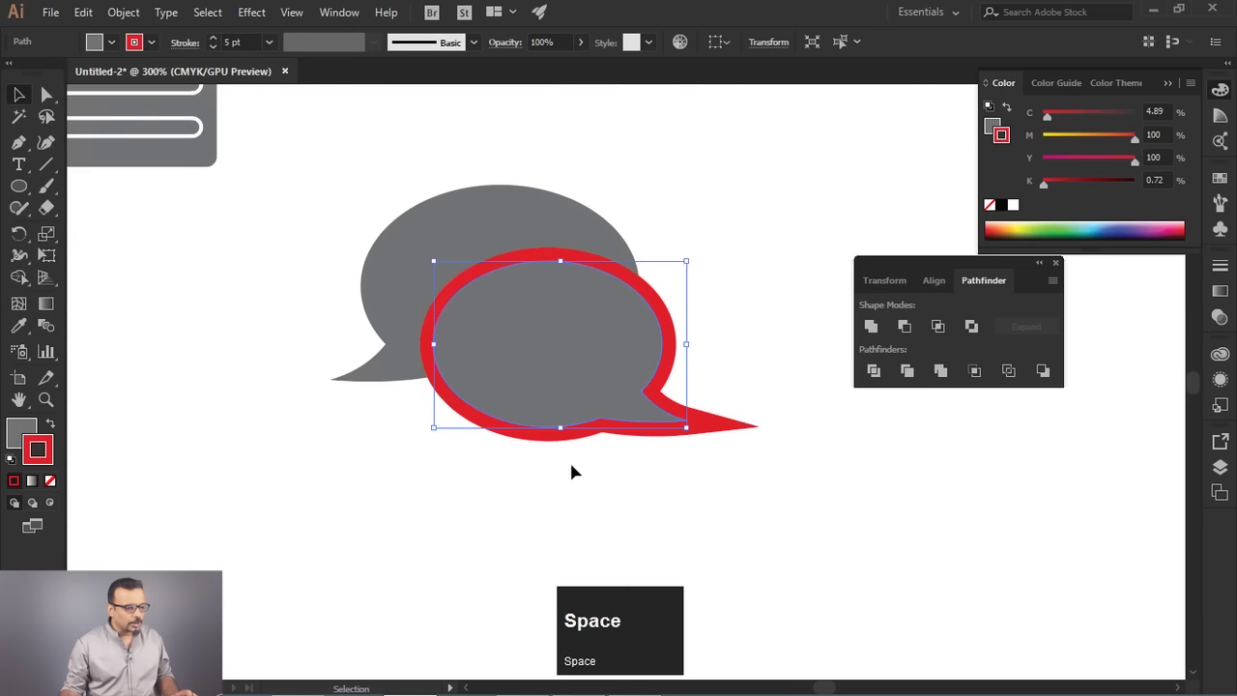
Expand Appearance on the front bubble so its red stroke becomes a filled shape, then deselect.
drag(695, 166, 535, 287)
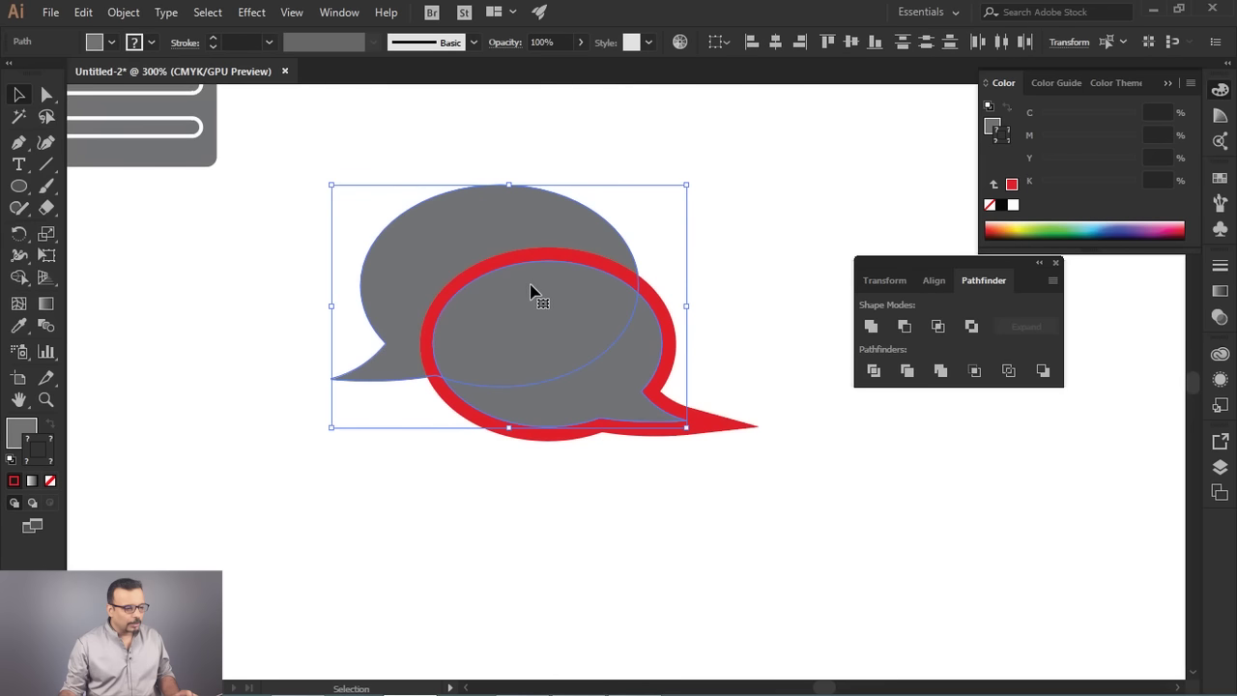
click(749, 319)
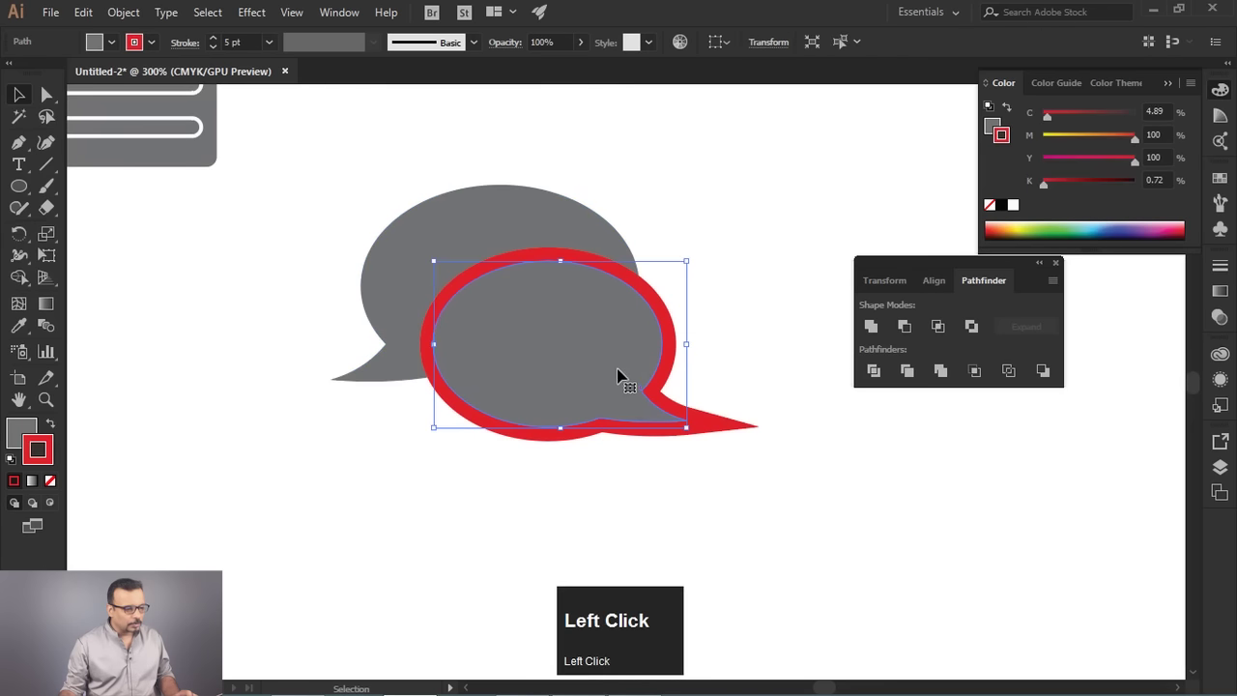
click(121, 23)
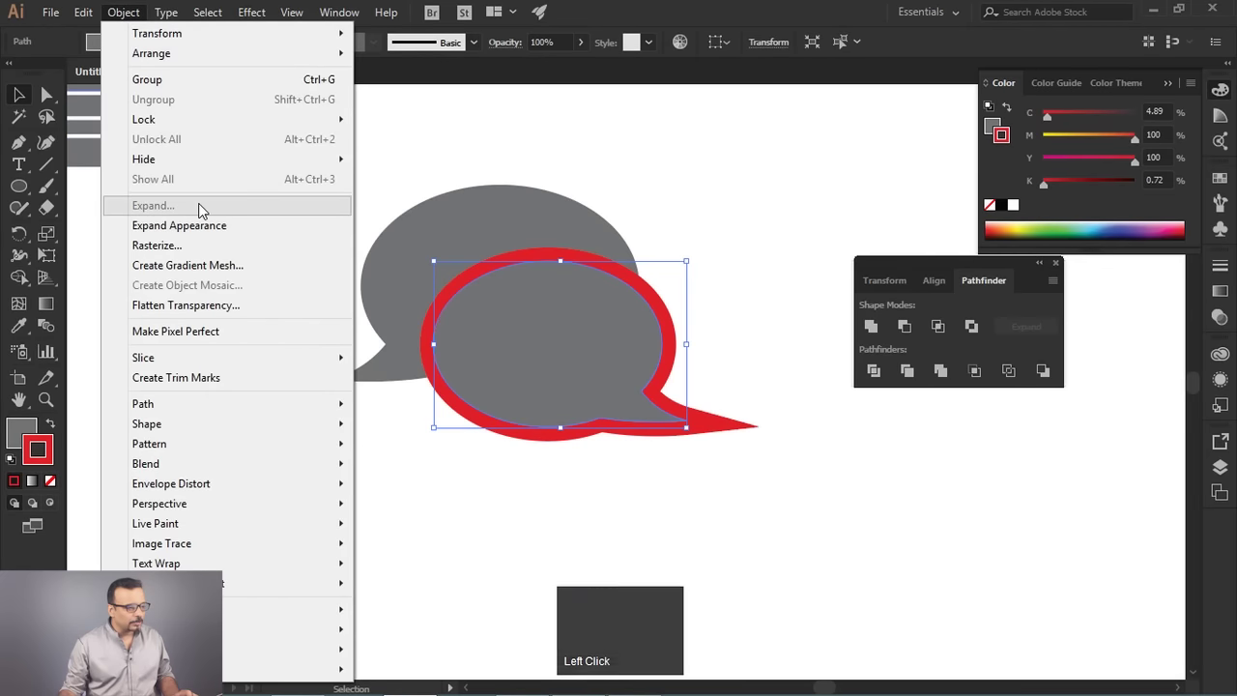
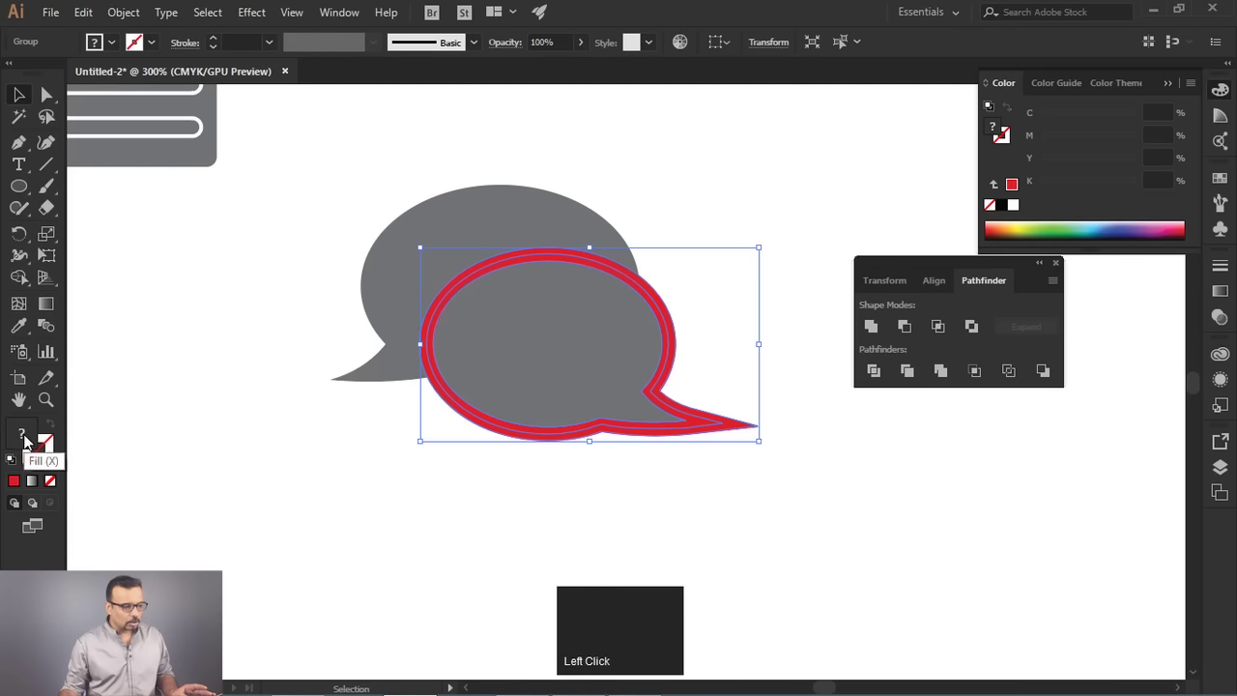
drag(651, 174, 743, 554)
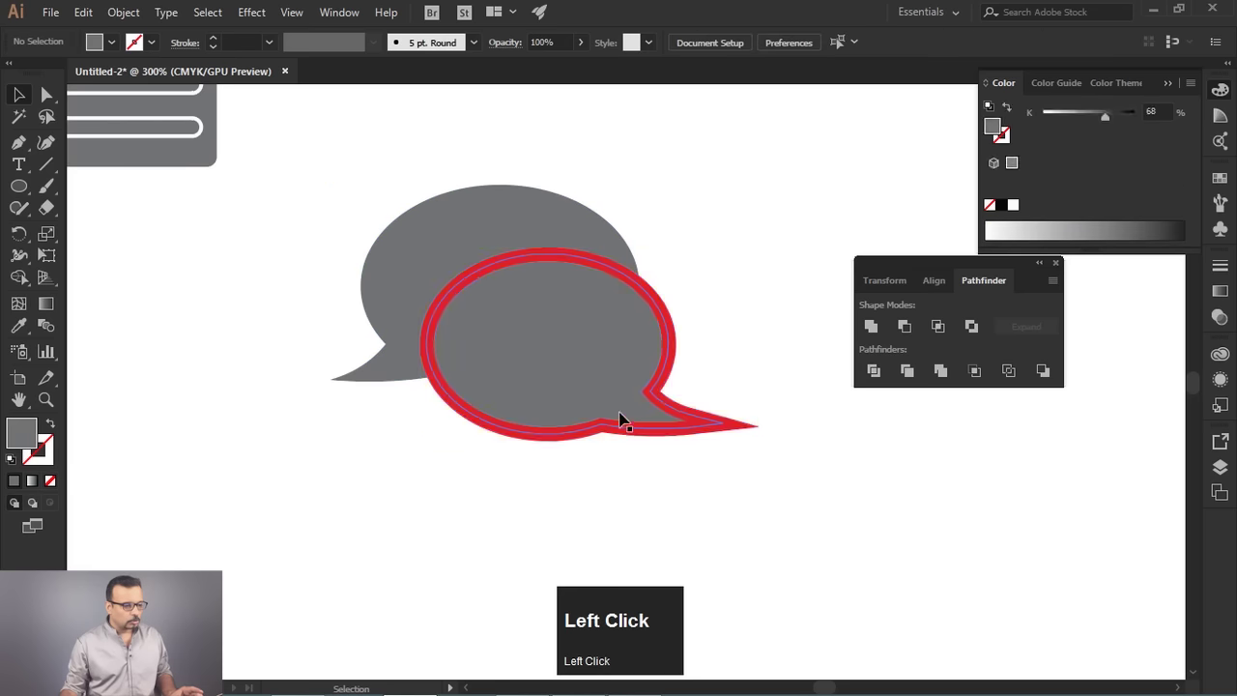
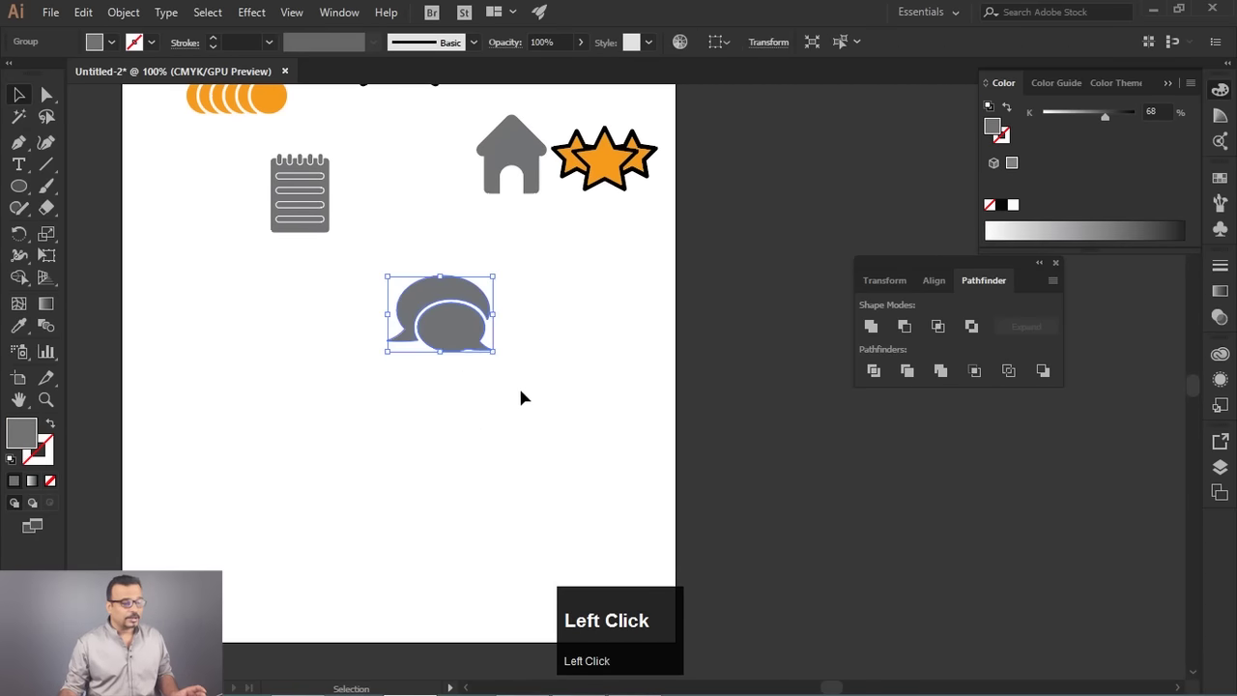
Fill the combined speech-bubble icon with a white-to-black linear gradient via the Gradient and Swatches panels.
click(1226, 294)
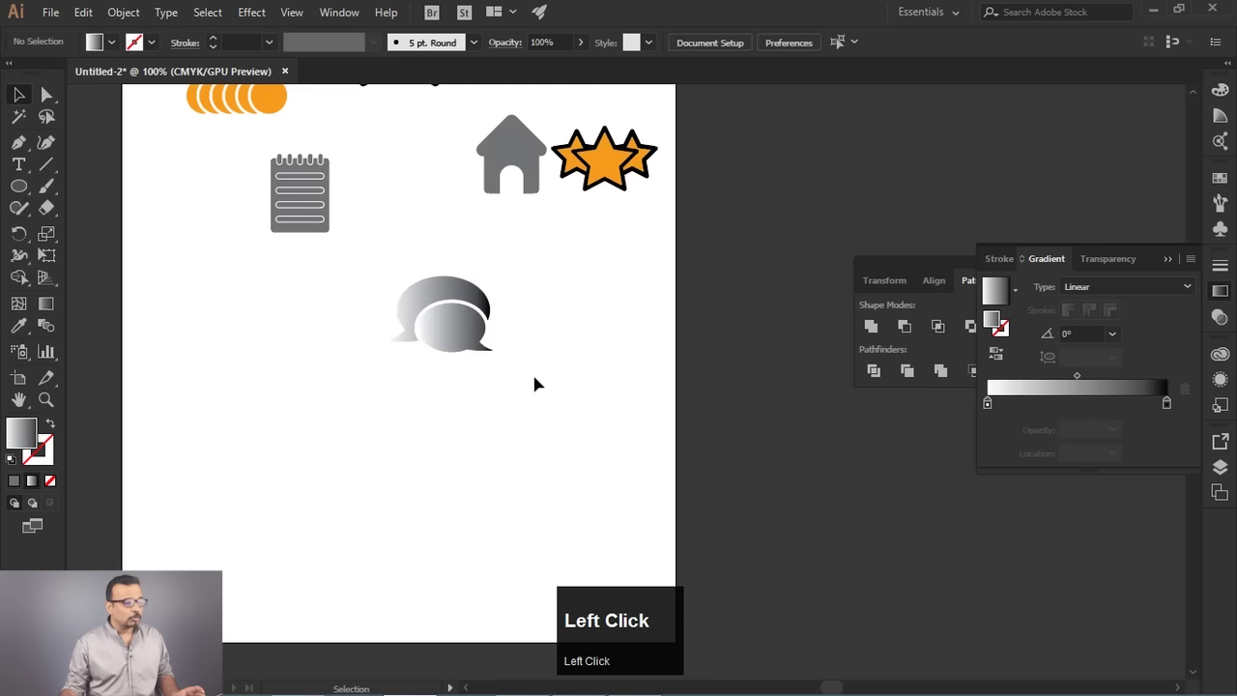
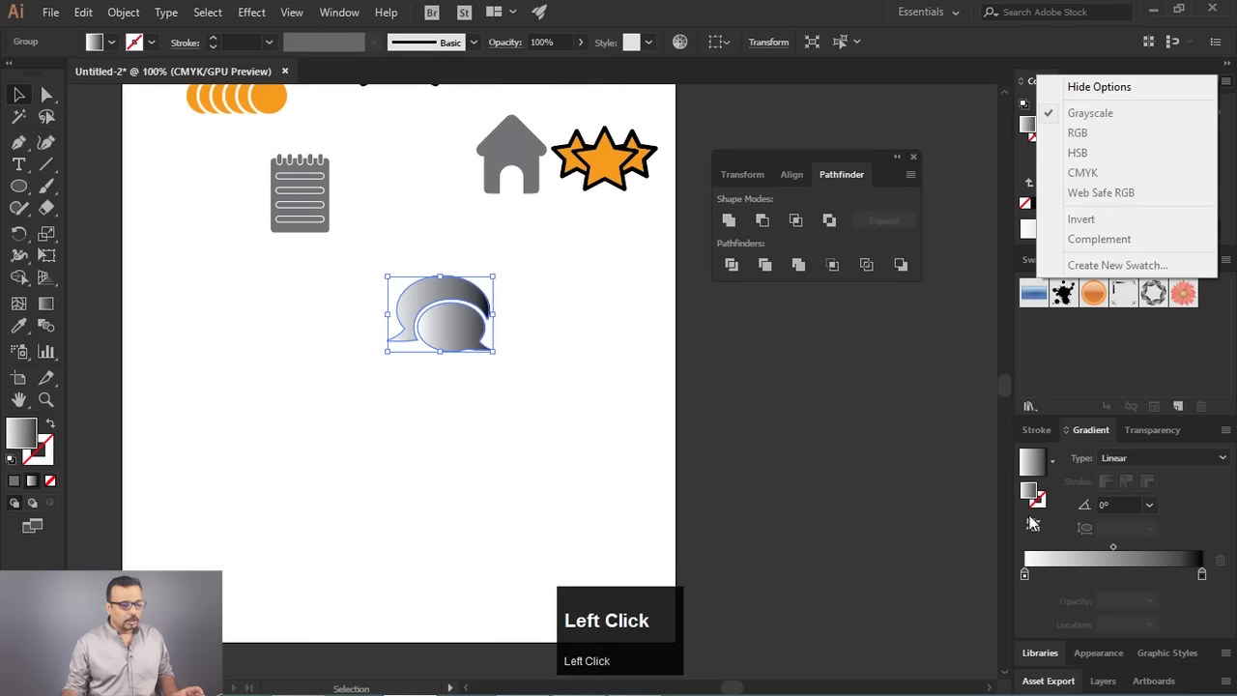
click(1028, 581)
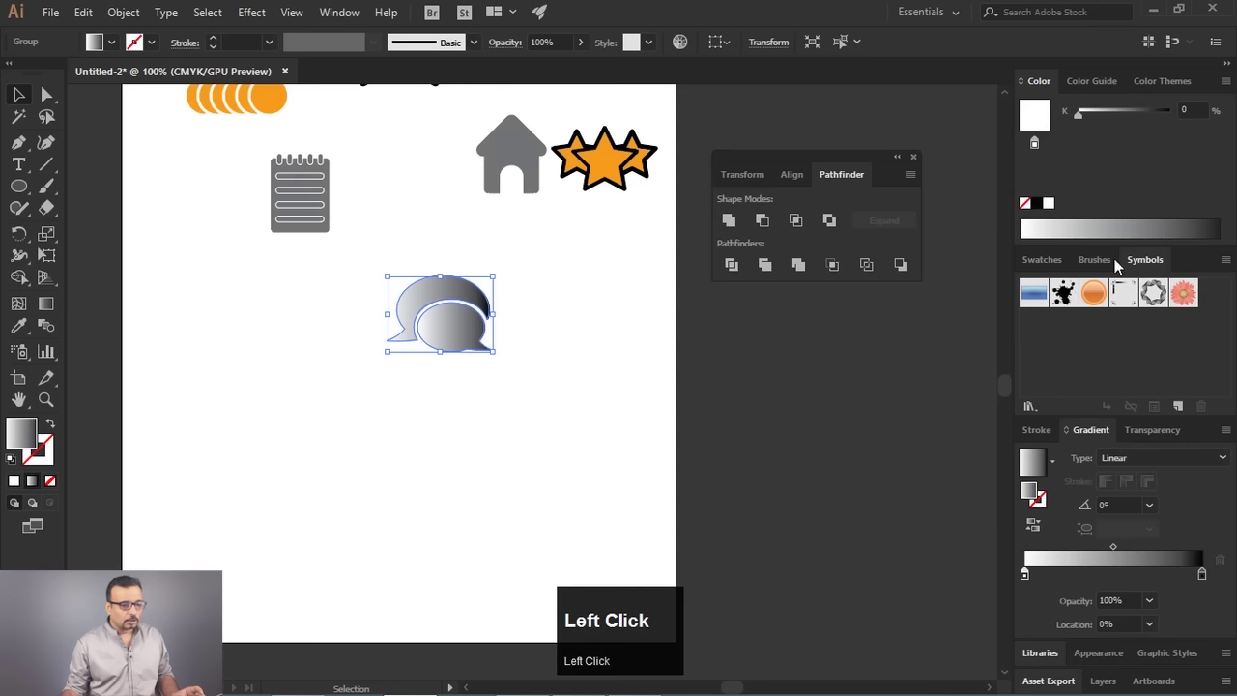